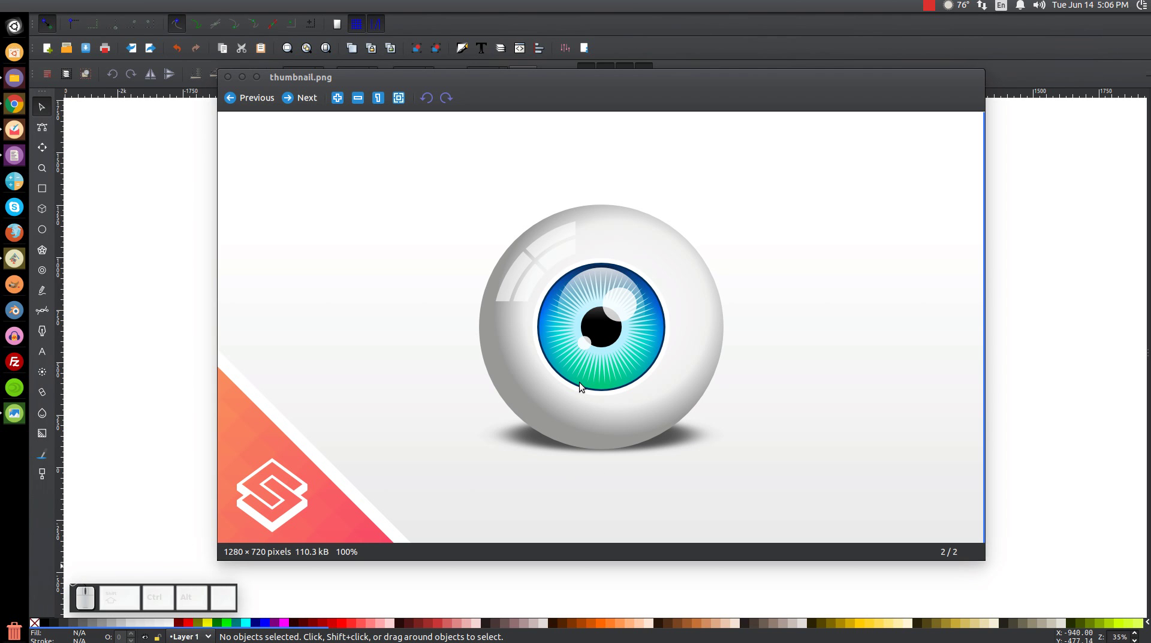
Close the thumbnail.png reference eyeball viewer, returning to the blank Inkscape canvas
click(251, 83)
click(522, 255)
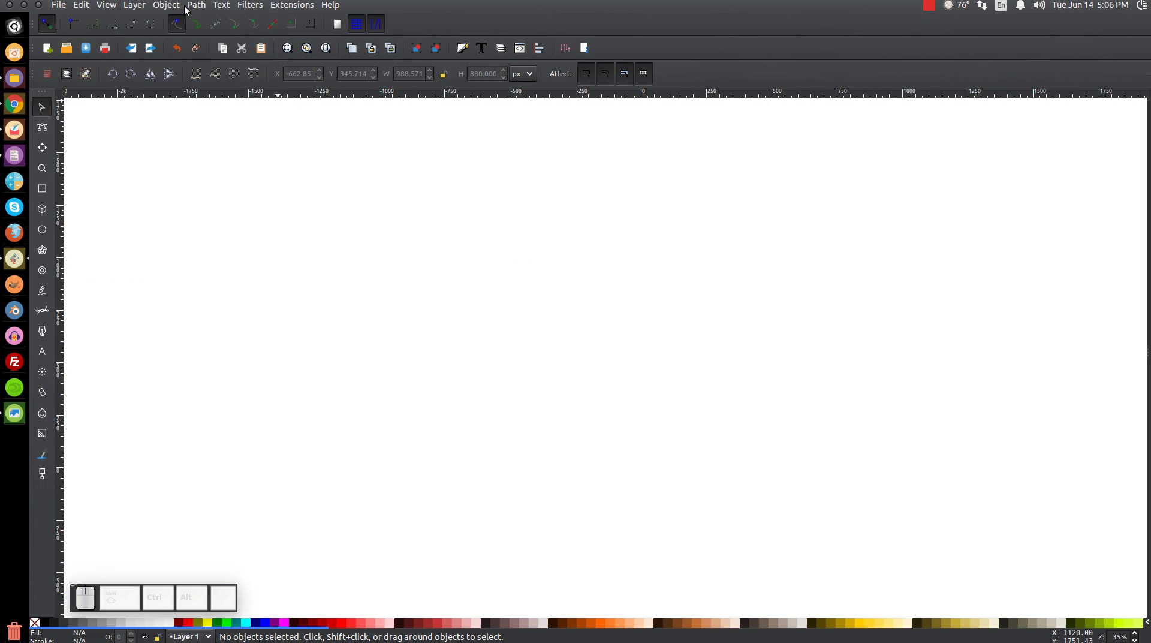
Zoom the page to 1:1 and dock the Align and Distribute and Fill and Stroke panels
click(122, 10)
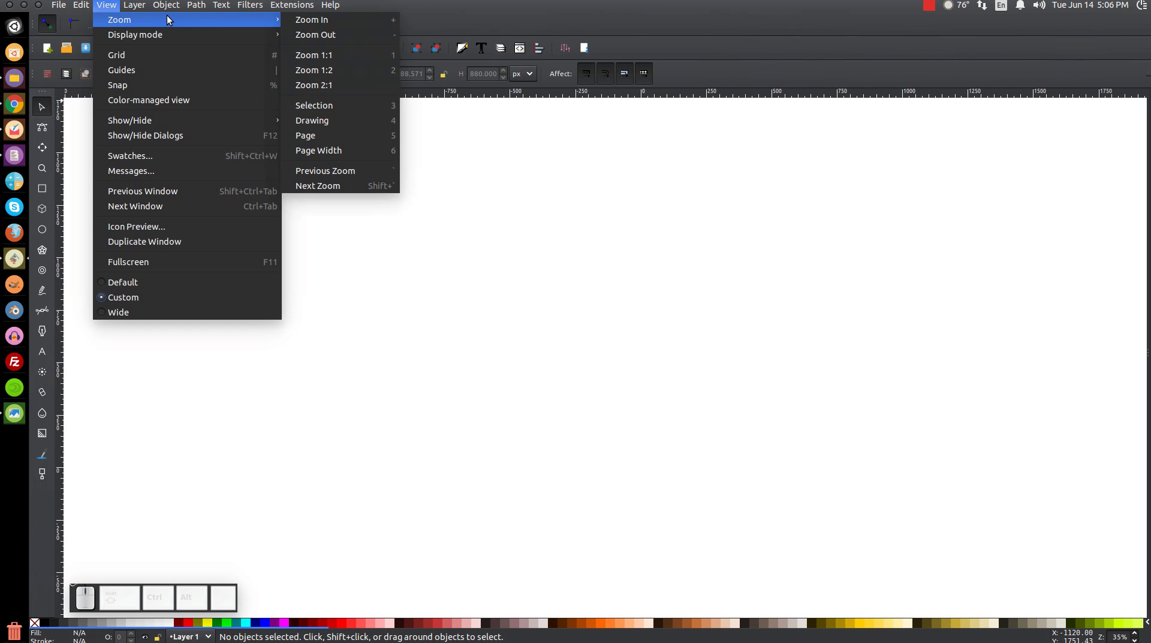
click(326, 60)
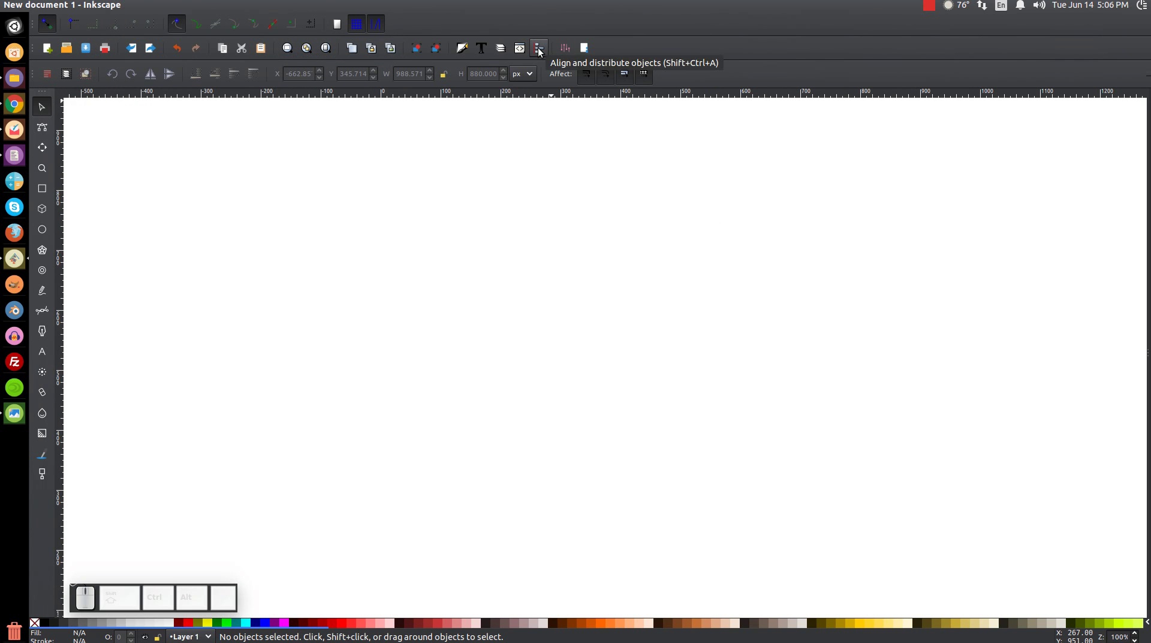
click(544, 51)
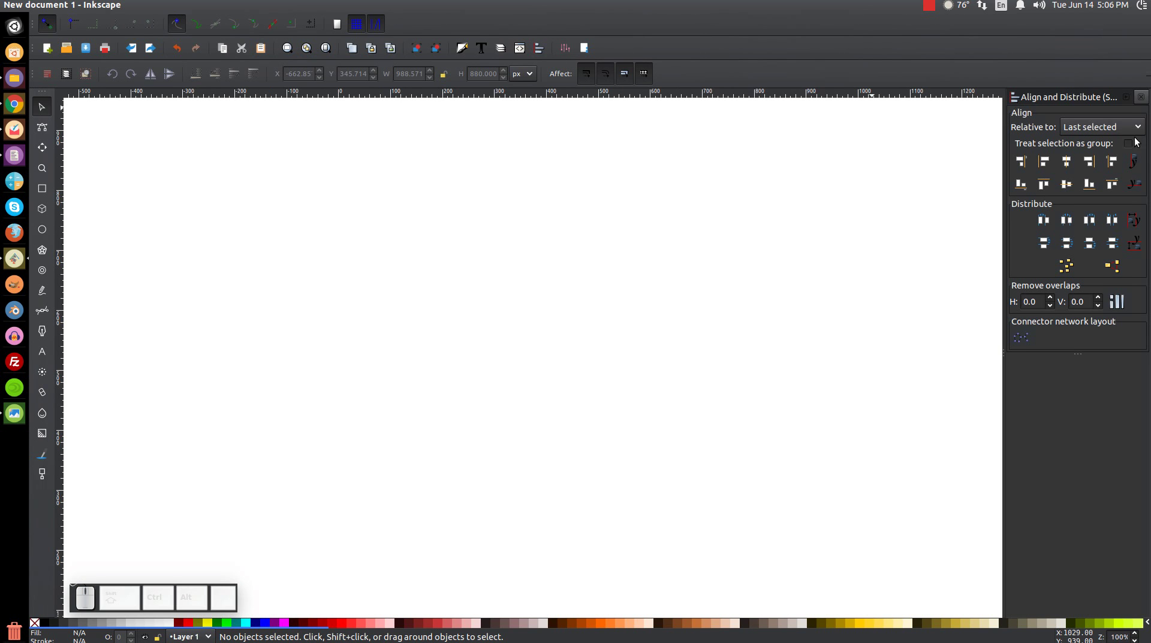
click(1115, 133)
click(1115, 134)
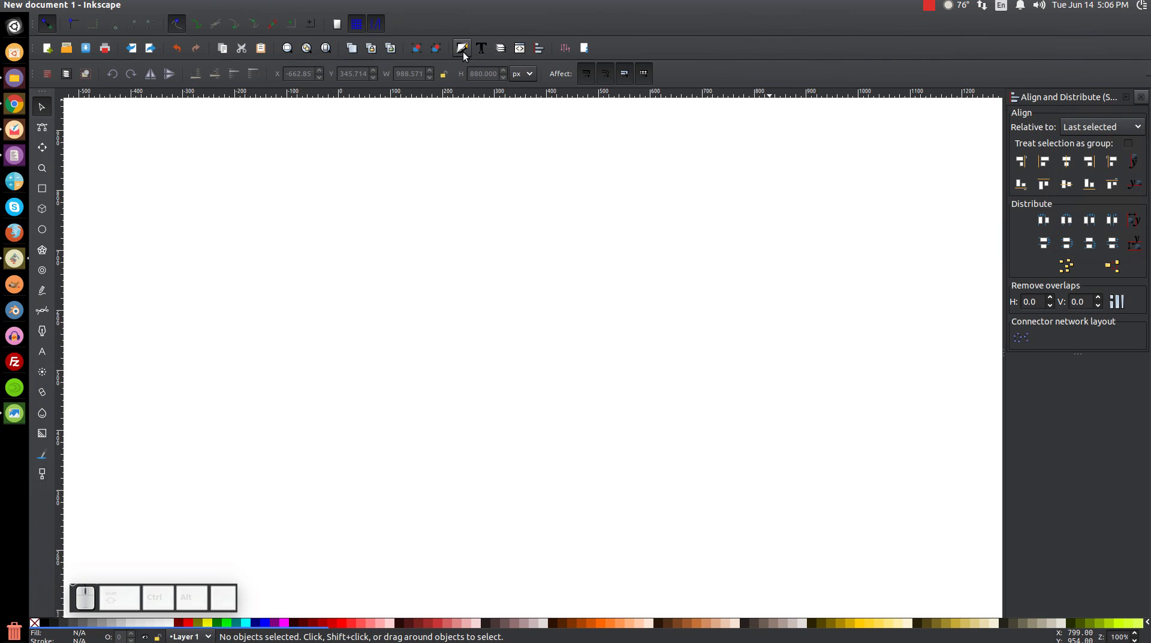
click(469, 56)
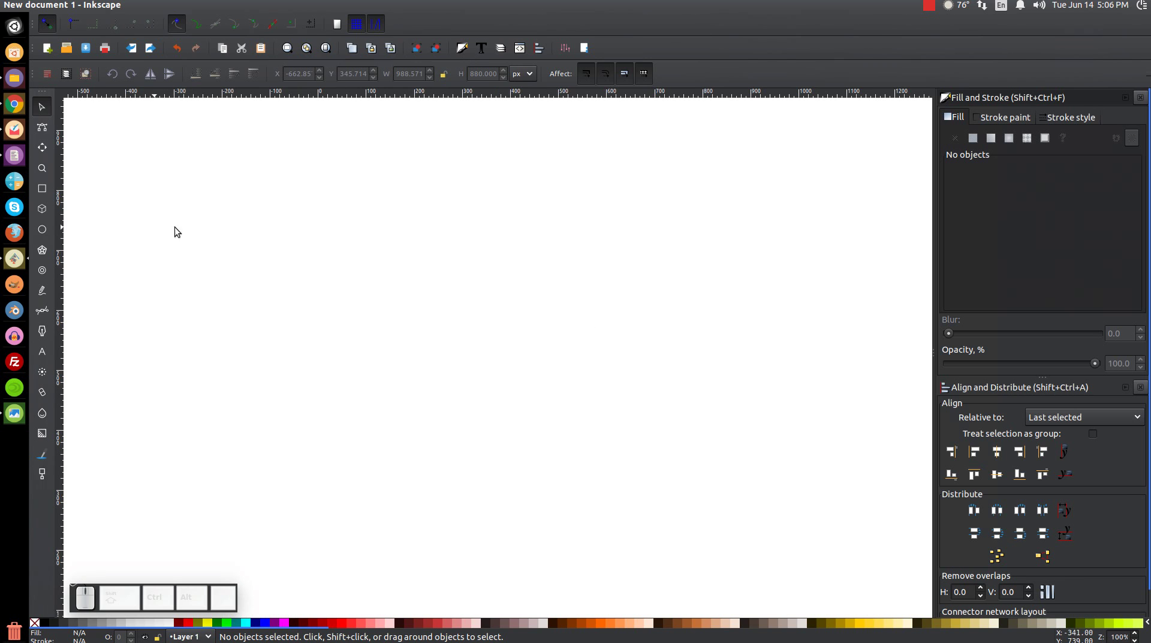
Draw a 358-pixel circle centred on the page and fill it with flat 30% grey
click(49, 232)
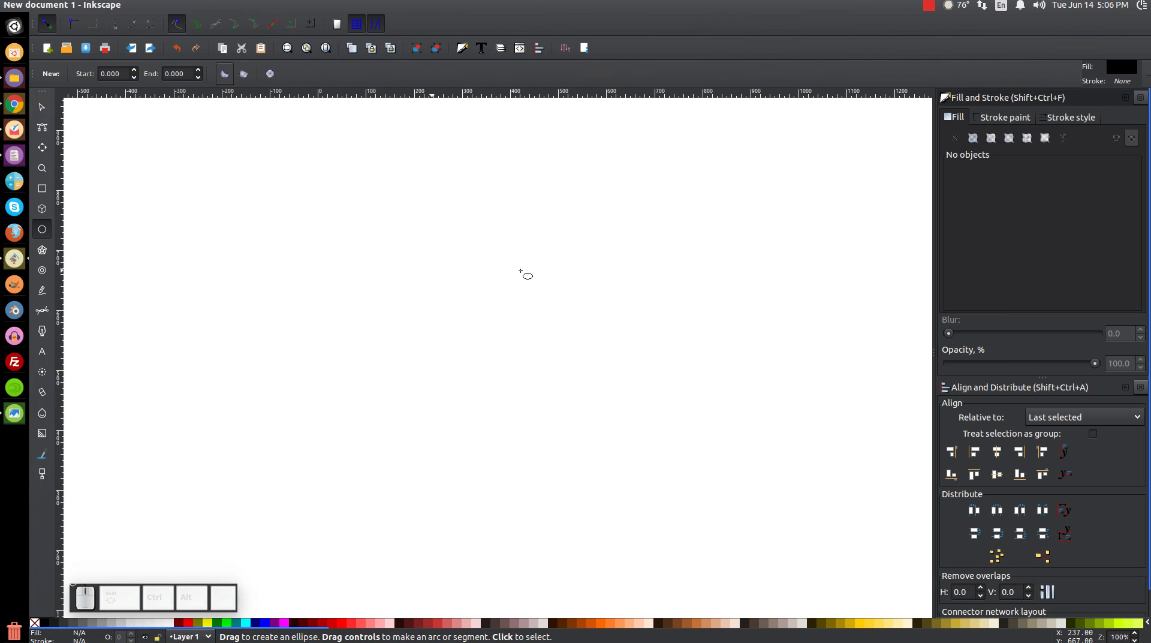
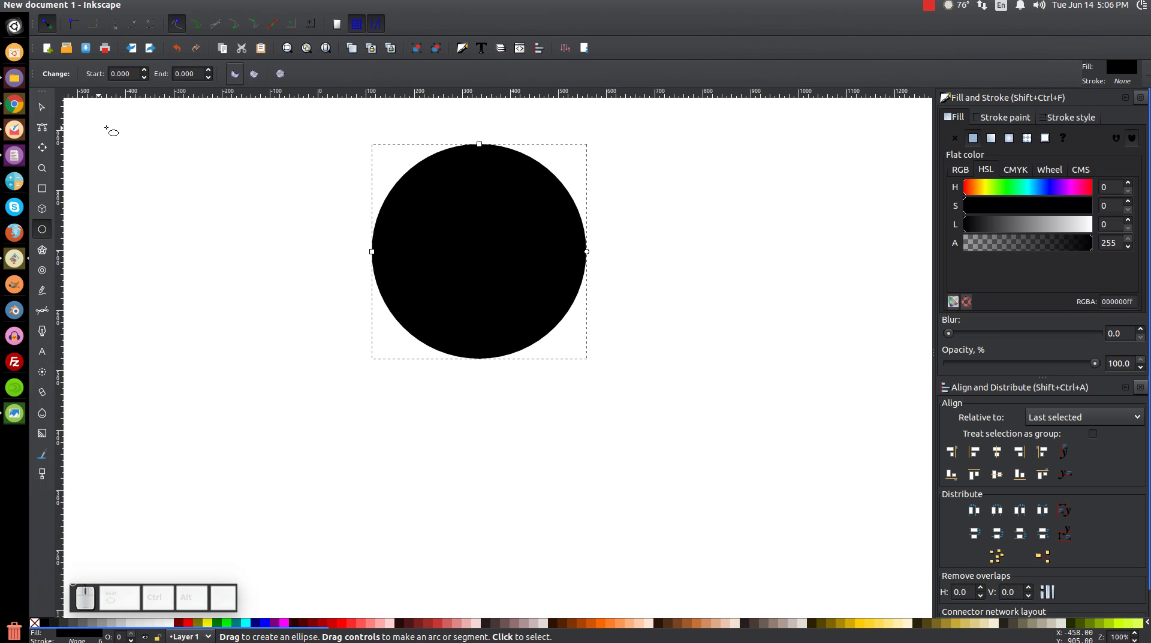
click(51, 112)
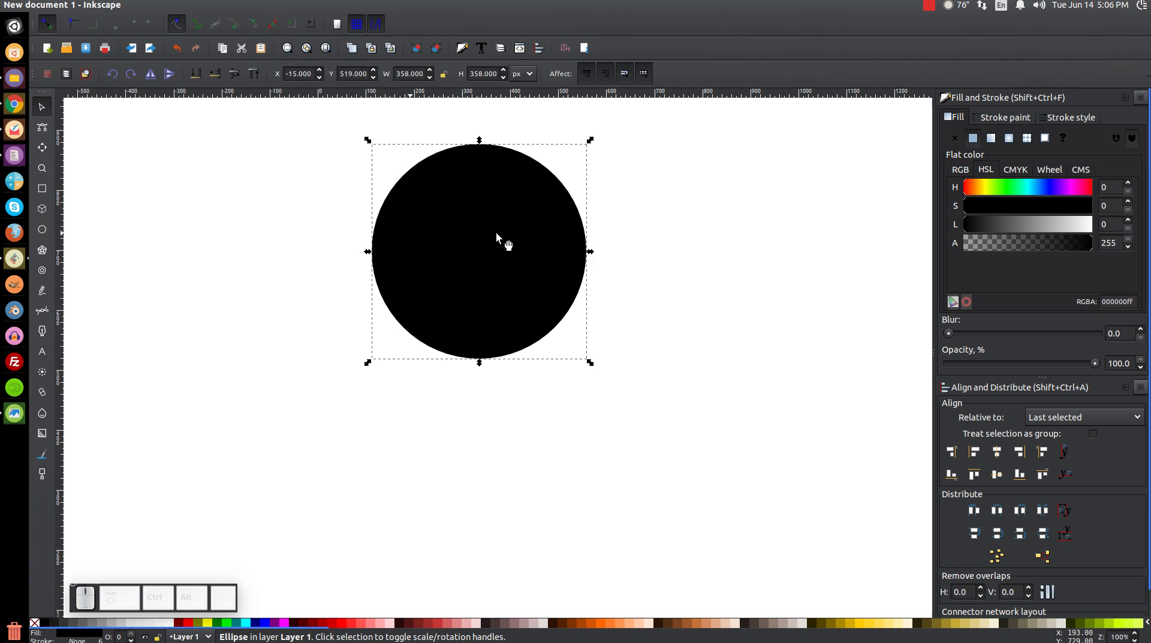
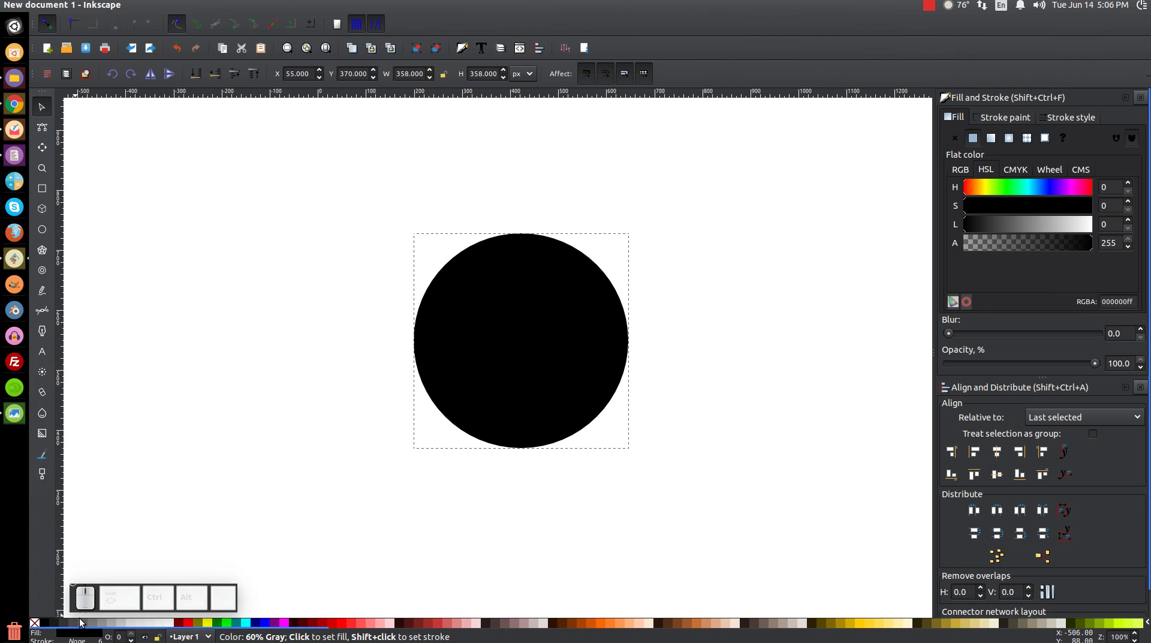
click(119, 626)
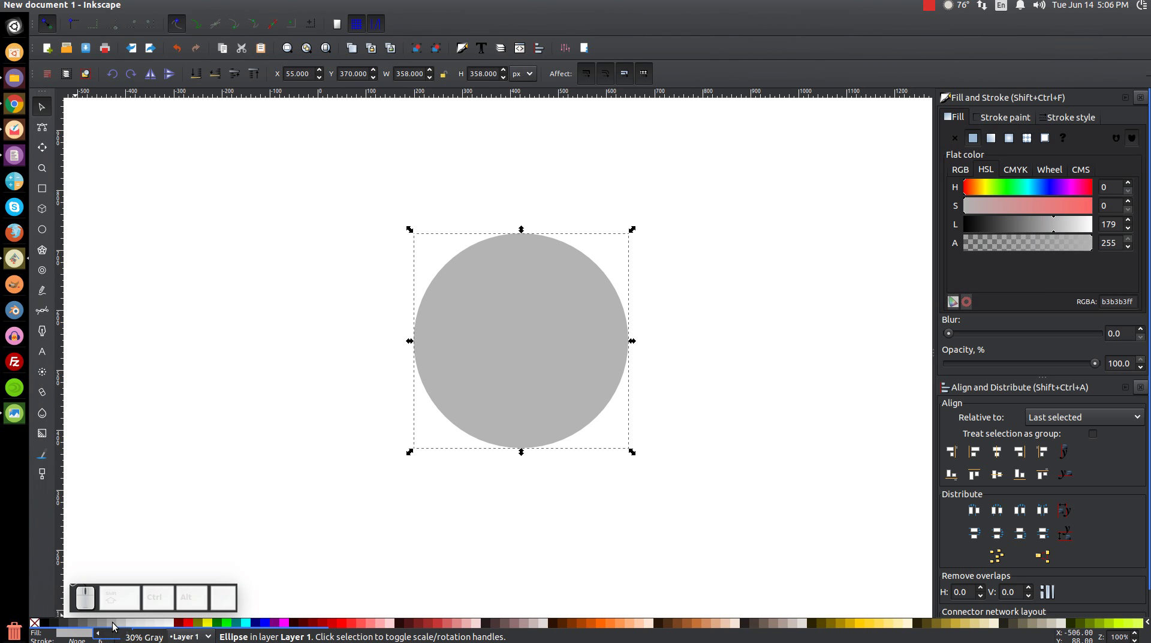
click(119, 626)
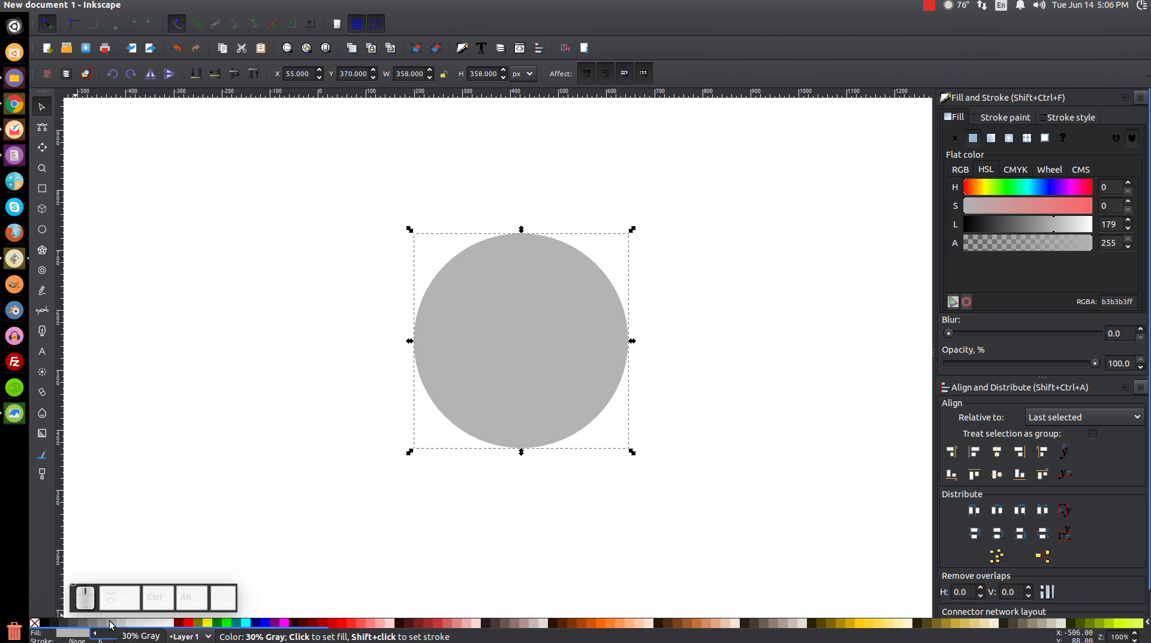
click(116, 624)
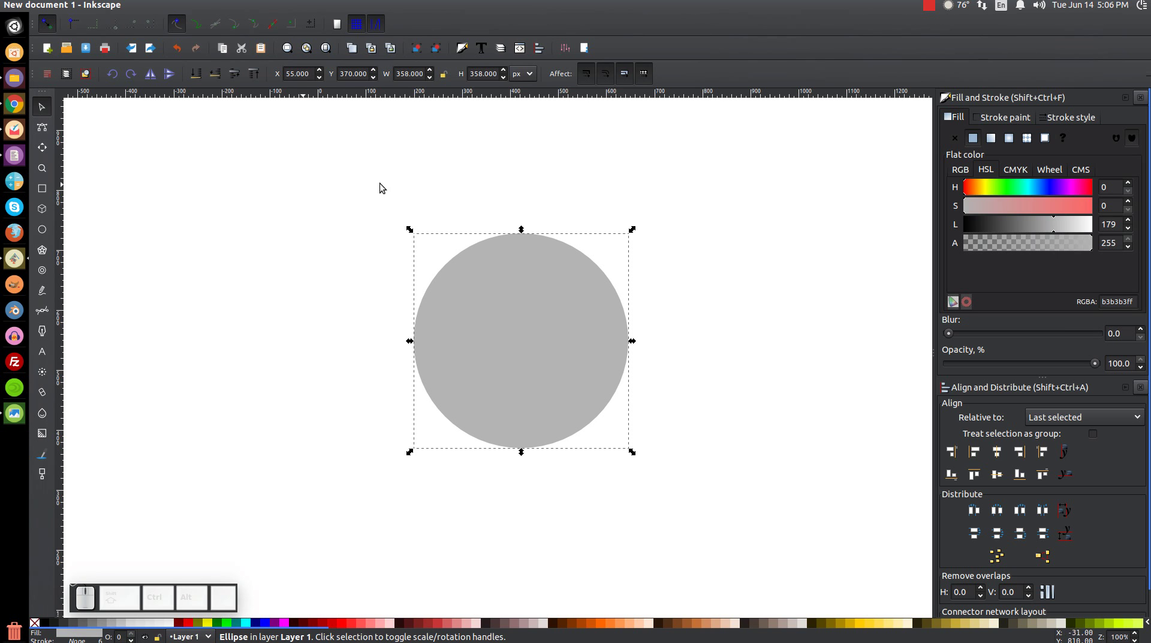
click(959, 122)
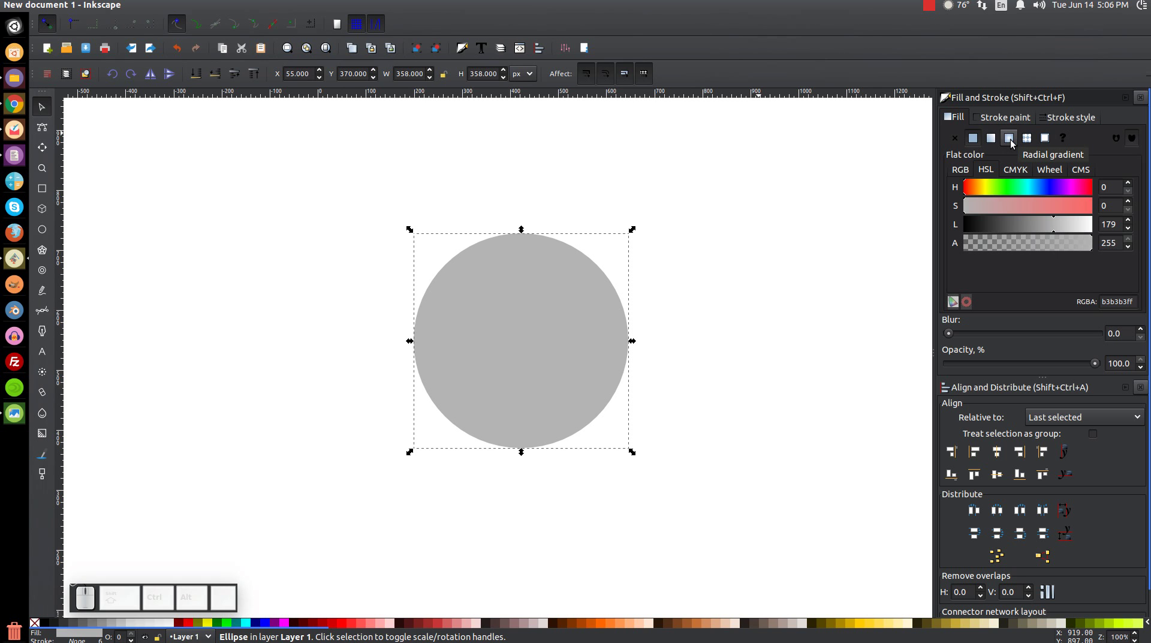
Give the circle a radial gradient fill with an opaque rim stop and two added middle stops
click(1016, 144)
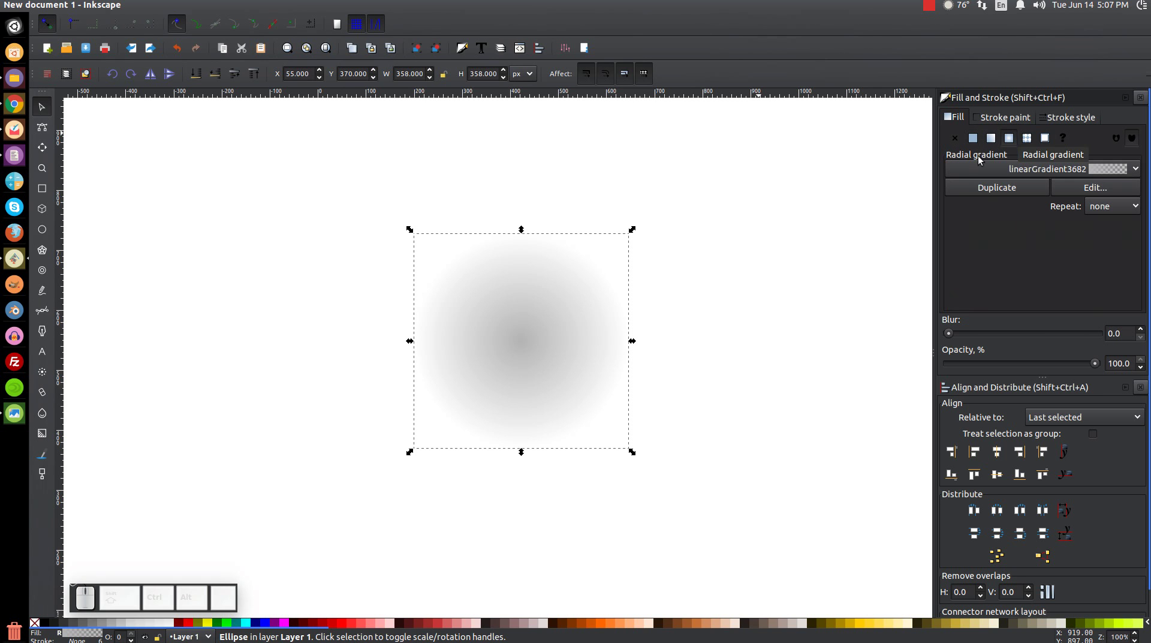
key(g)
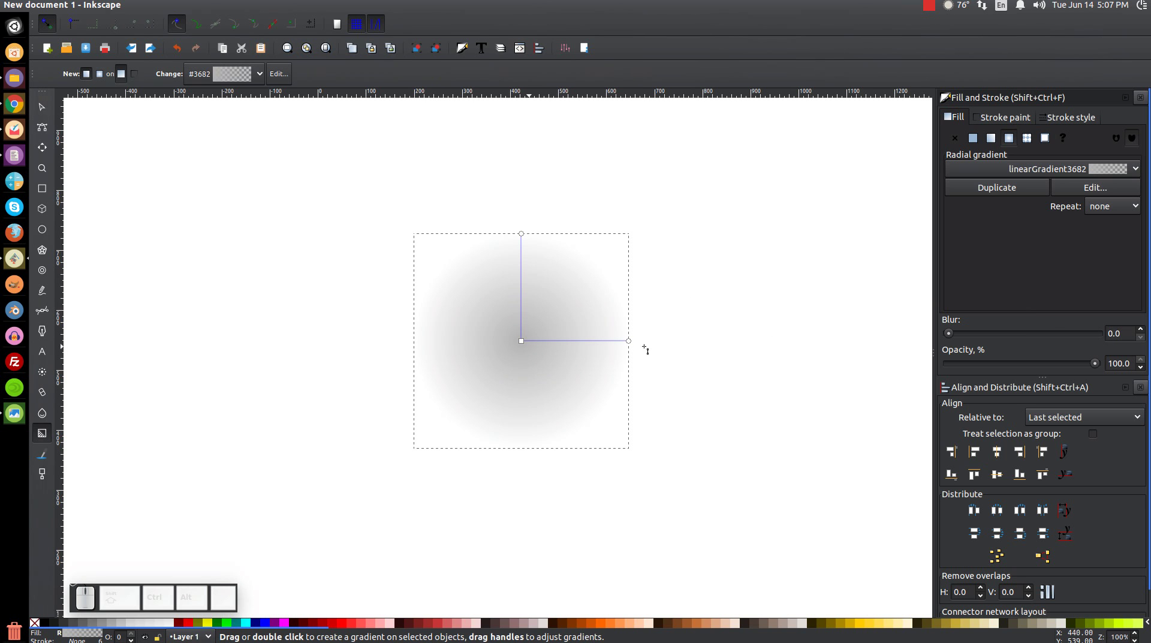
click(632, 342)
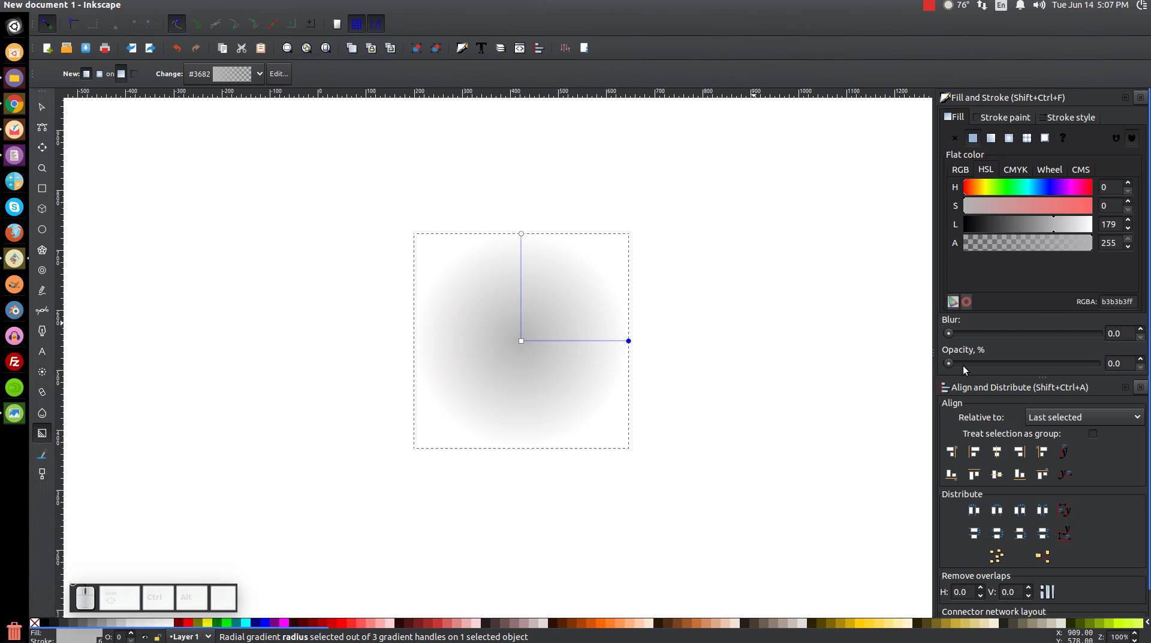
drag(953, 365, 988, 414)
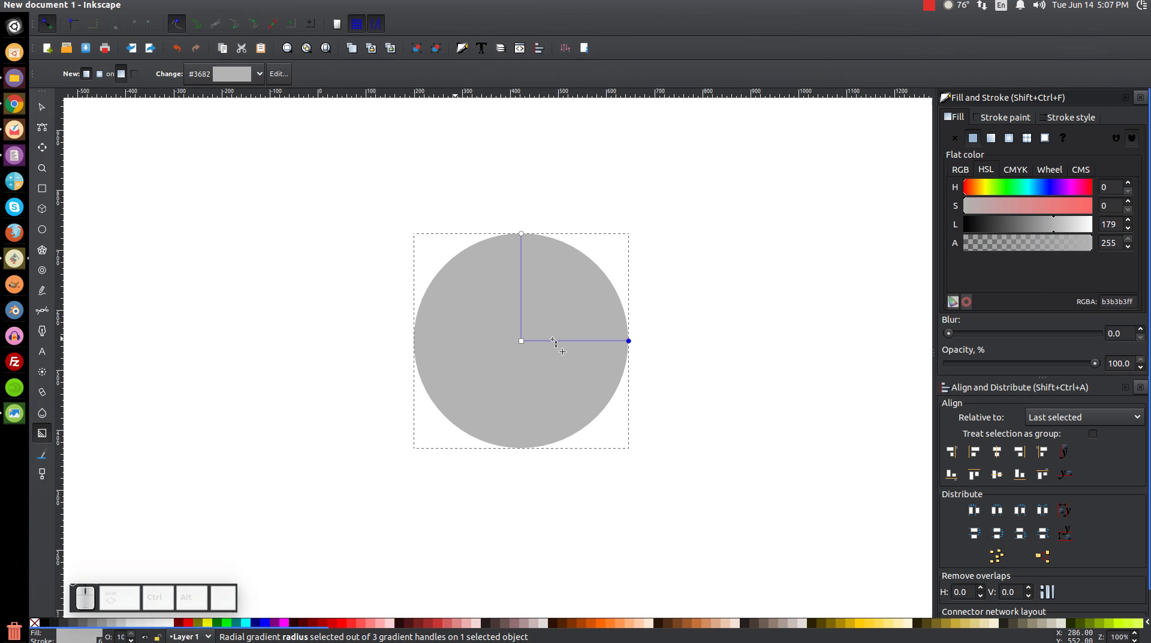
click(556, 342)
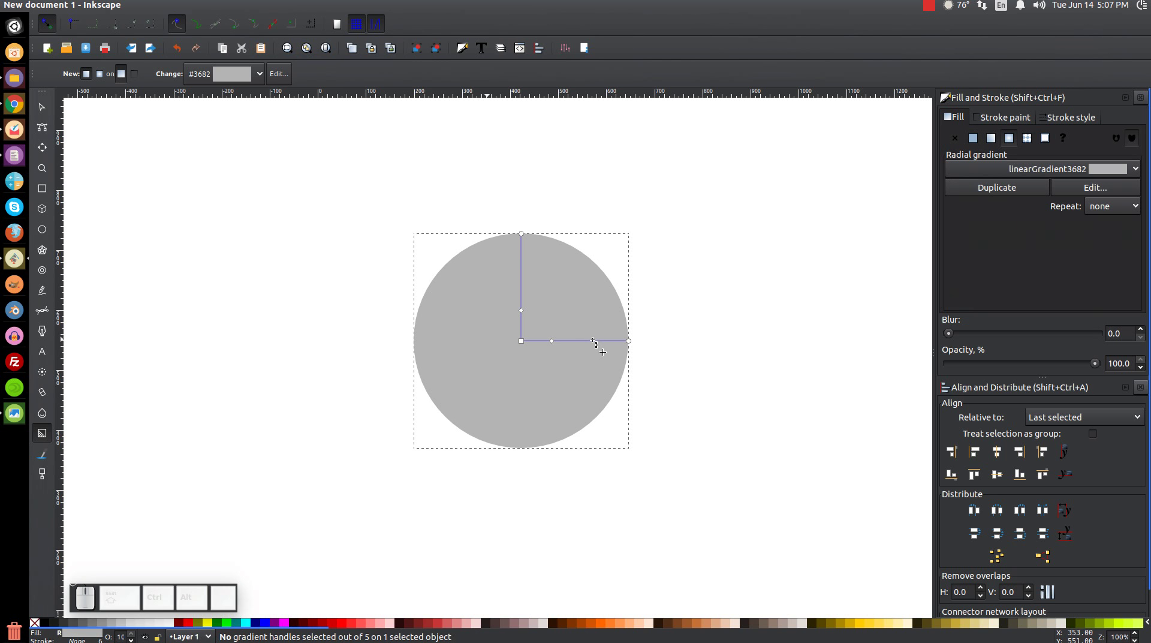
click(597, 340)
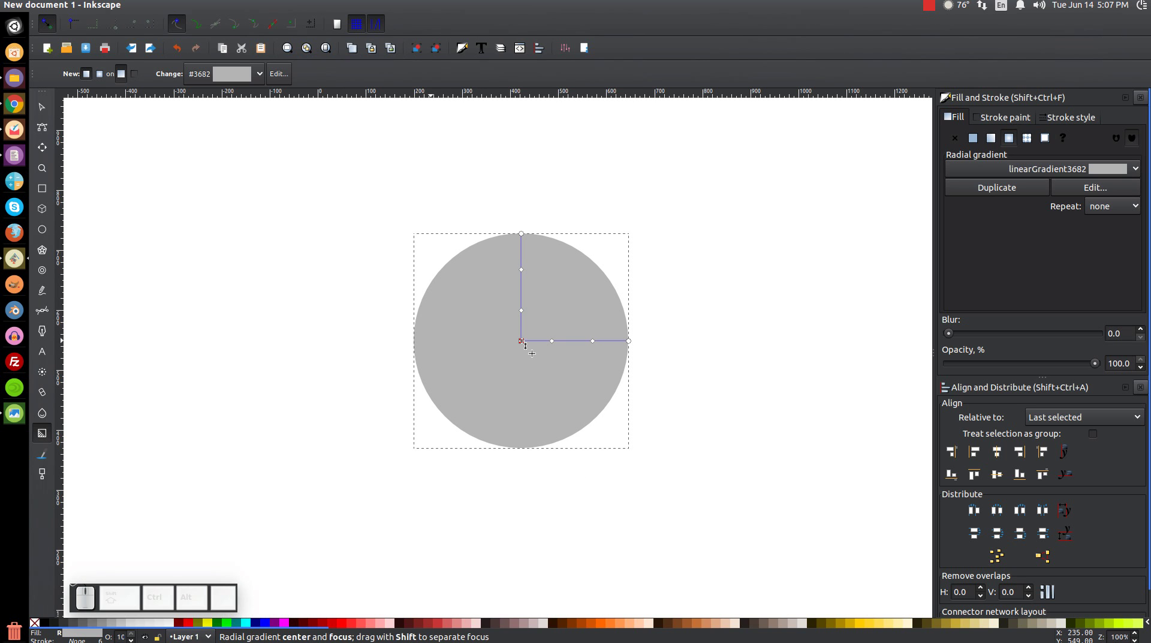
Colour the stops from white at centre through off-white to pale grey toward the rim
click(525, 342)
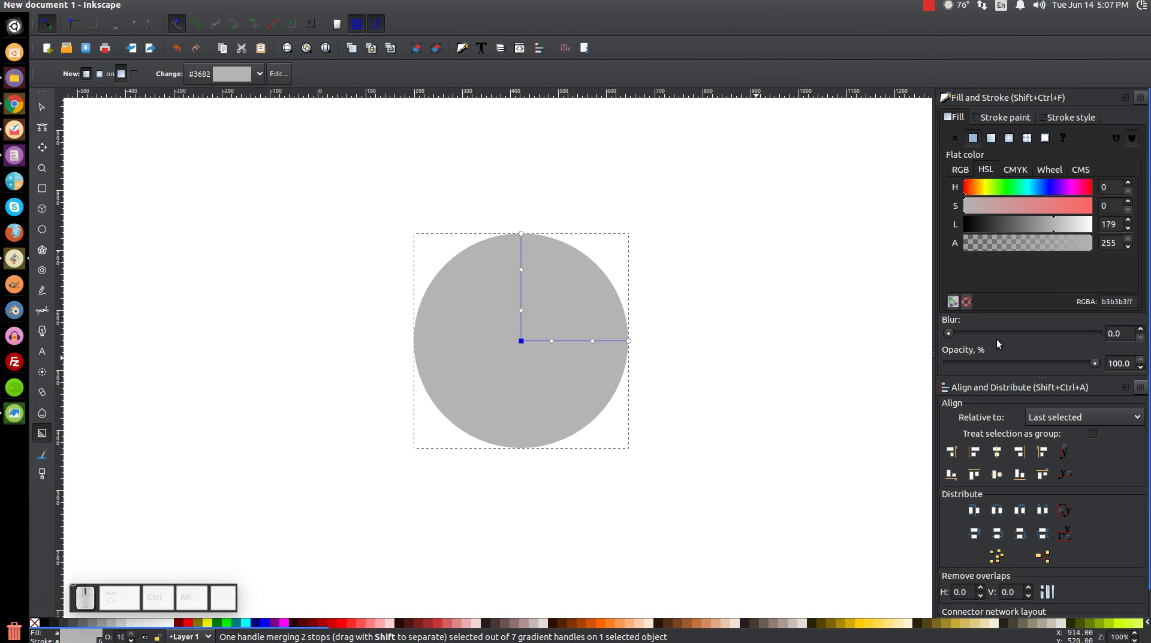
click(987, 173)
click(1060, 230)
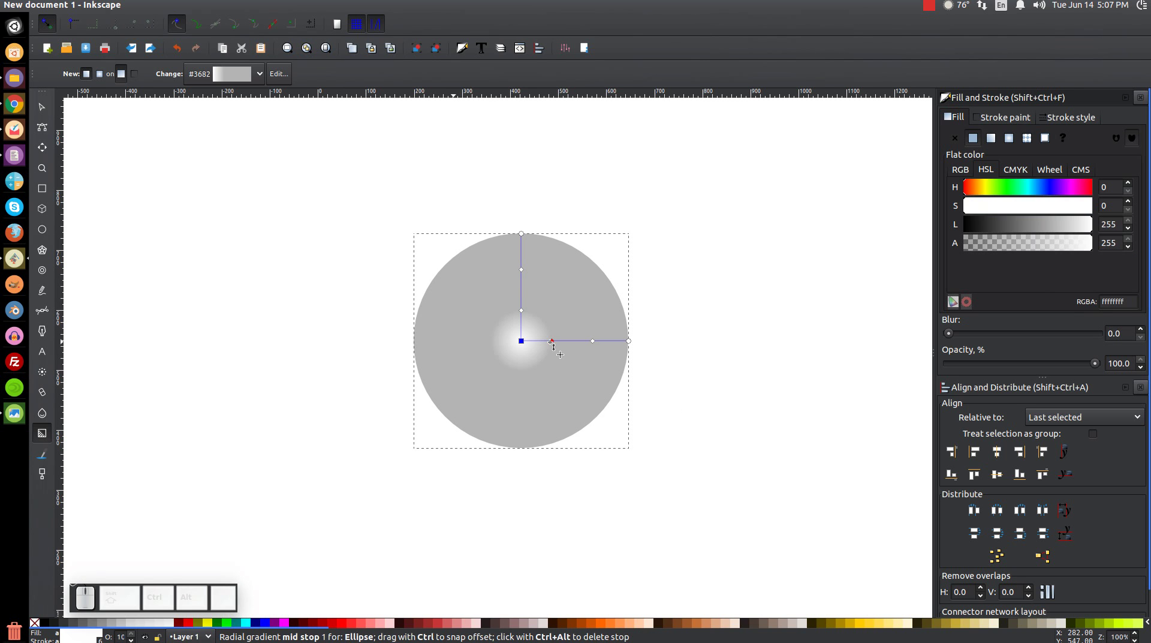
click(554, 343)
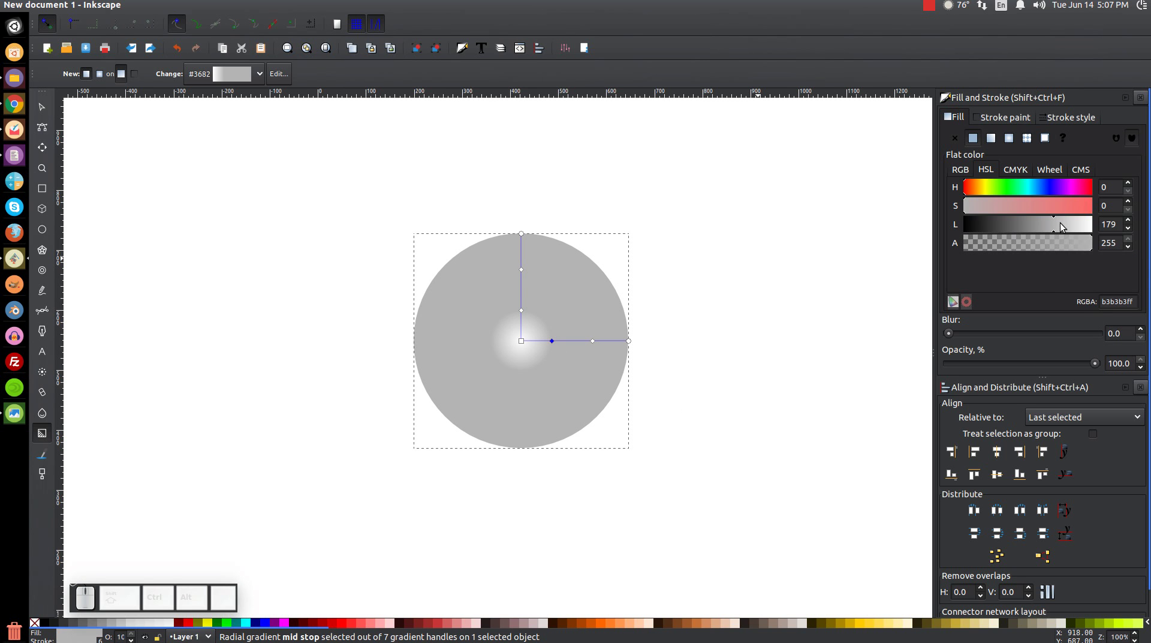
drag(1063, 230, 1127, 227)
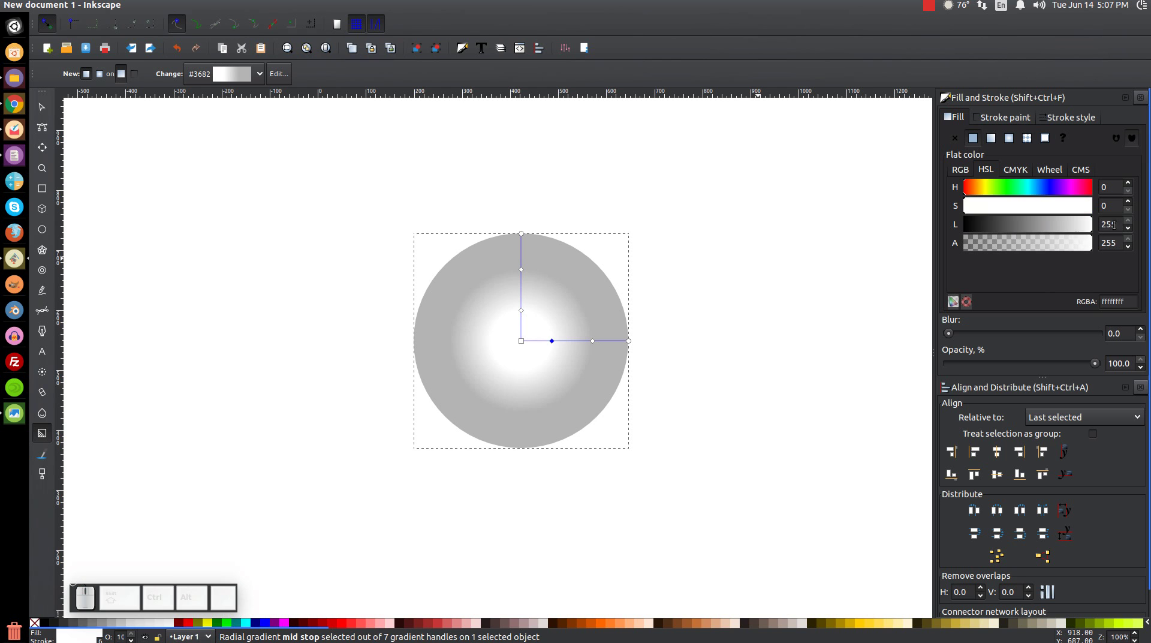
click(1091, 228)
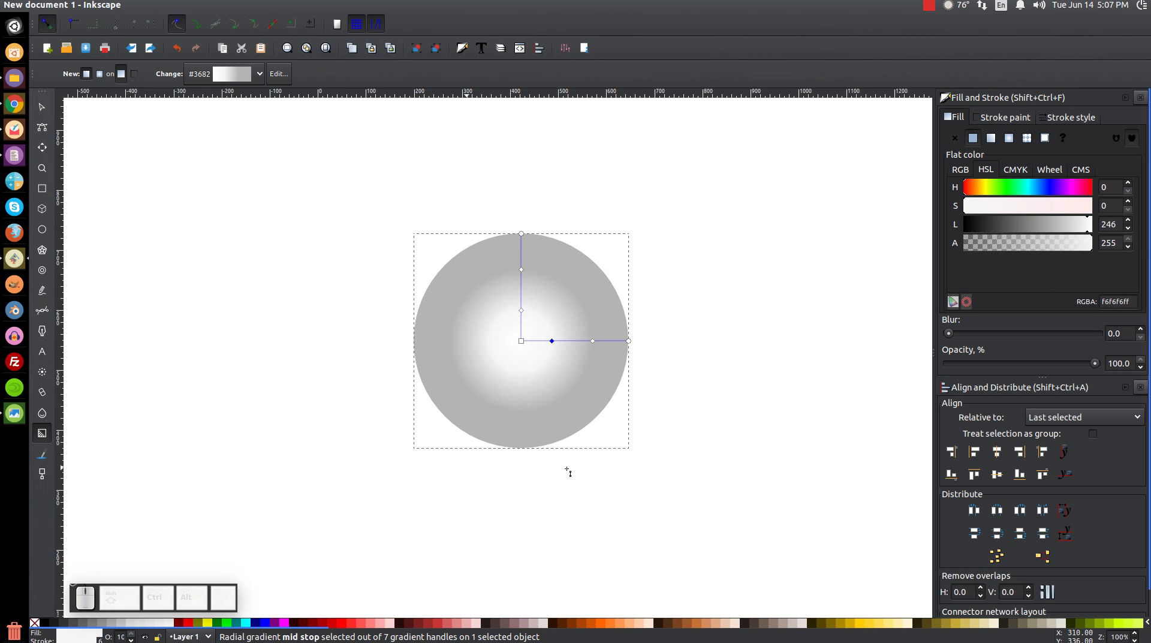
click(597, 342)
drag(1063, 223, 648, 419)
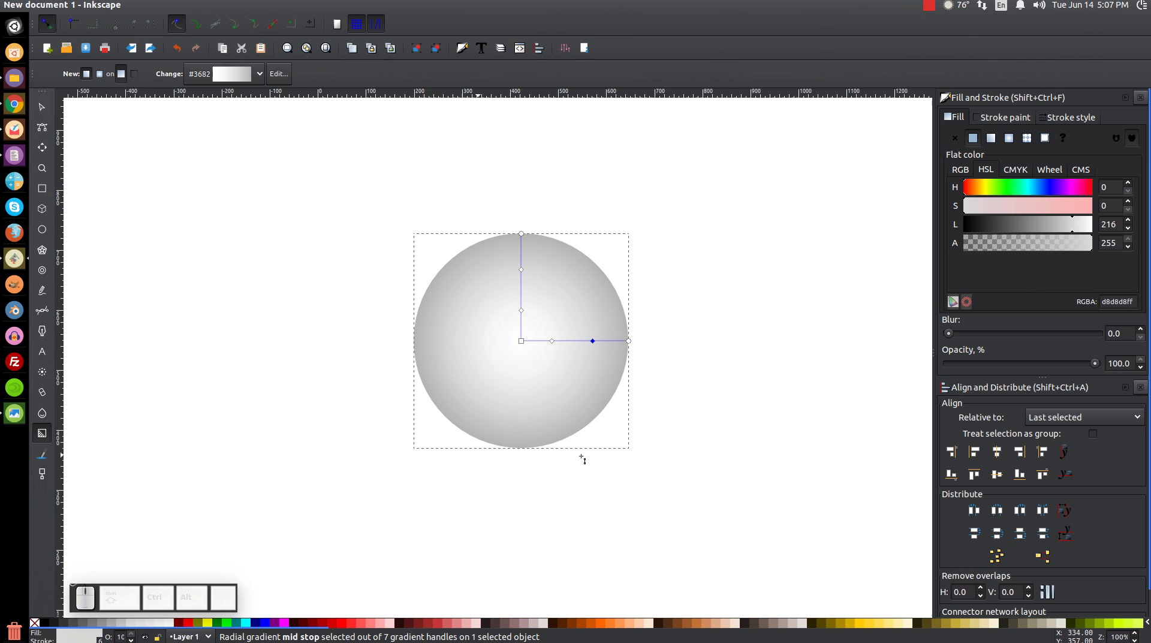
Push the middle stops outward and shift the gradient highlight up and right of centre
drag(597, 342, 569, 357)
drag(556, 344, 473, 545)
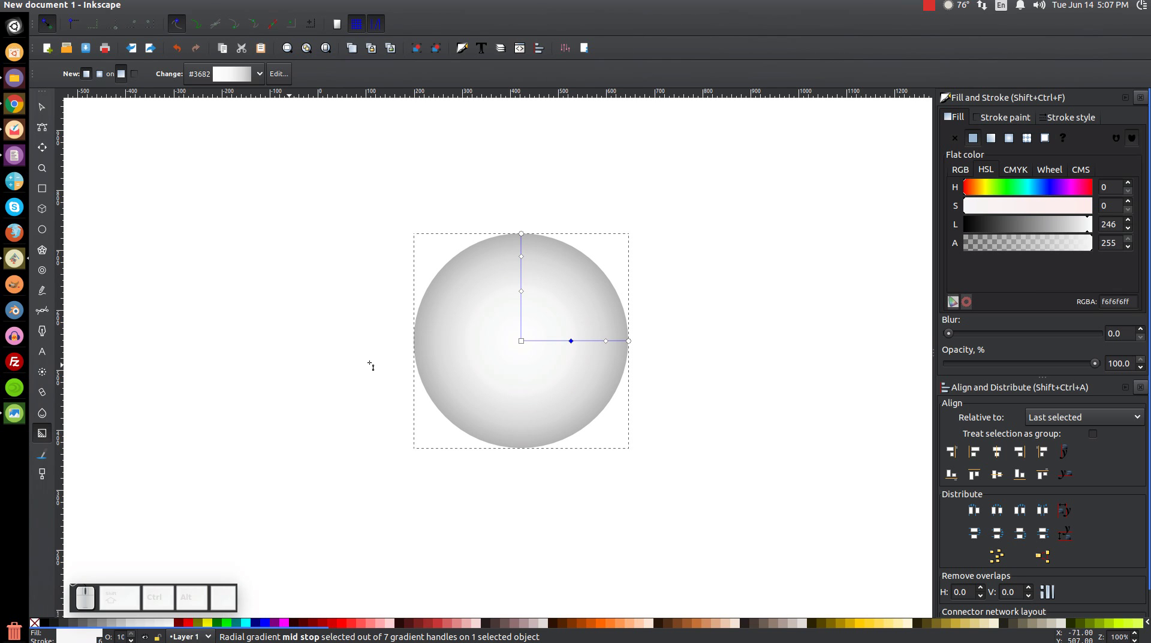
drag(524, 343, 473, 496)
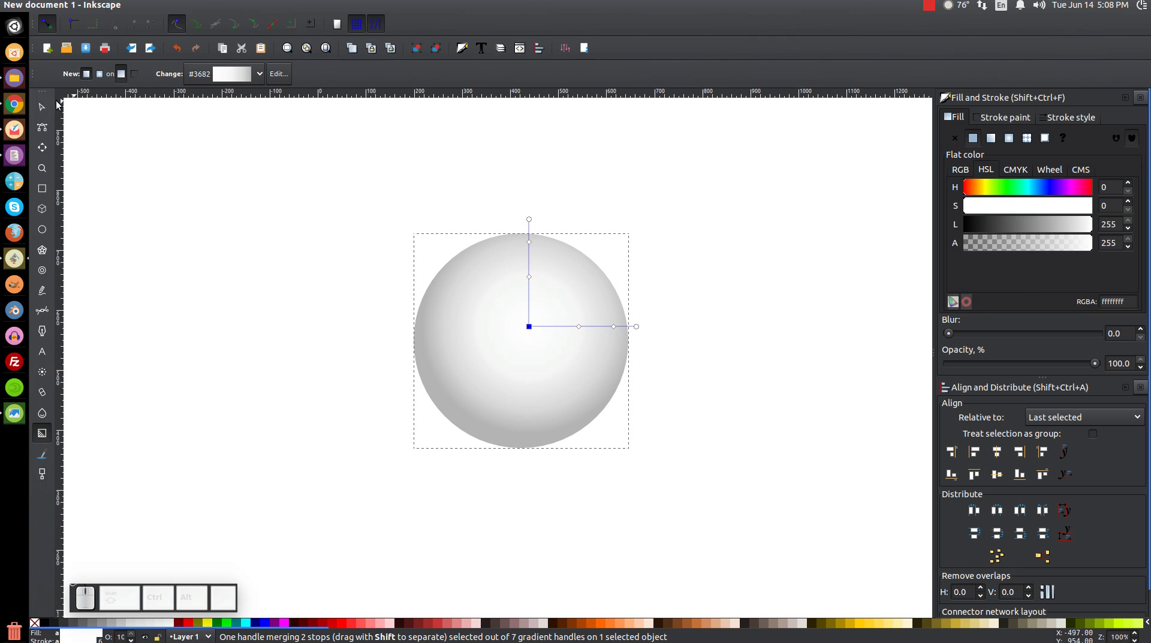
Duplicate the circle as a partly transparent flat red circle slightly smaller than the grey one
click(51, 111)
click(551, 304)
click(599, 399)
click(191, 627)
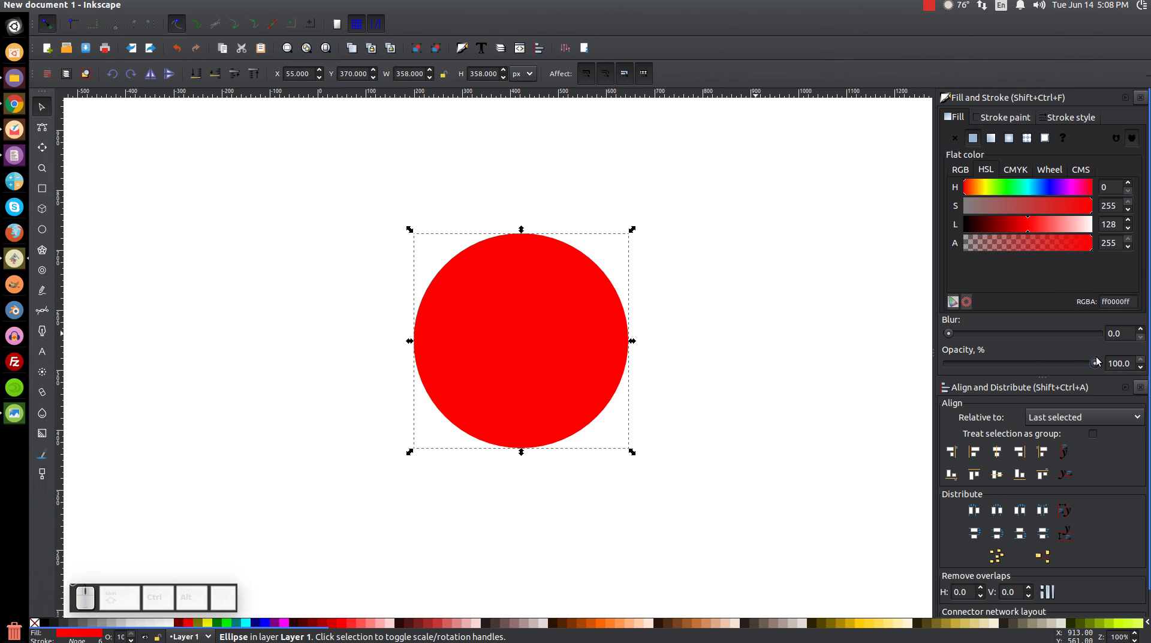
drag(1105, 364, 842, 347)
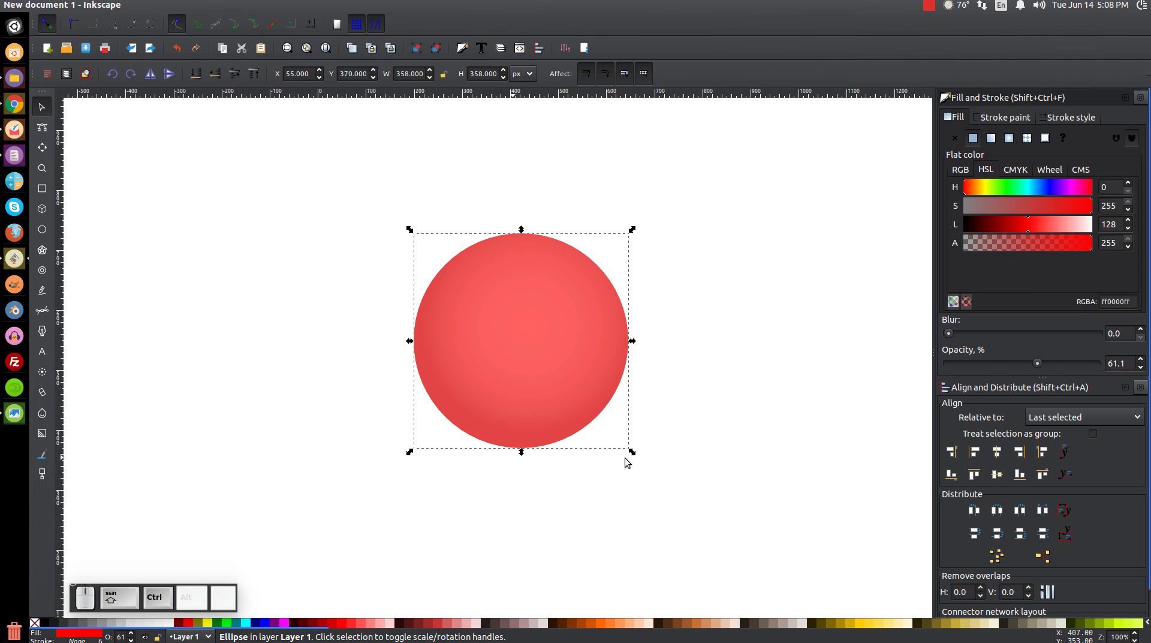
click(639, 460)
drag(638, 456, 485, 496)
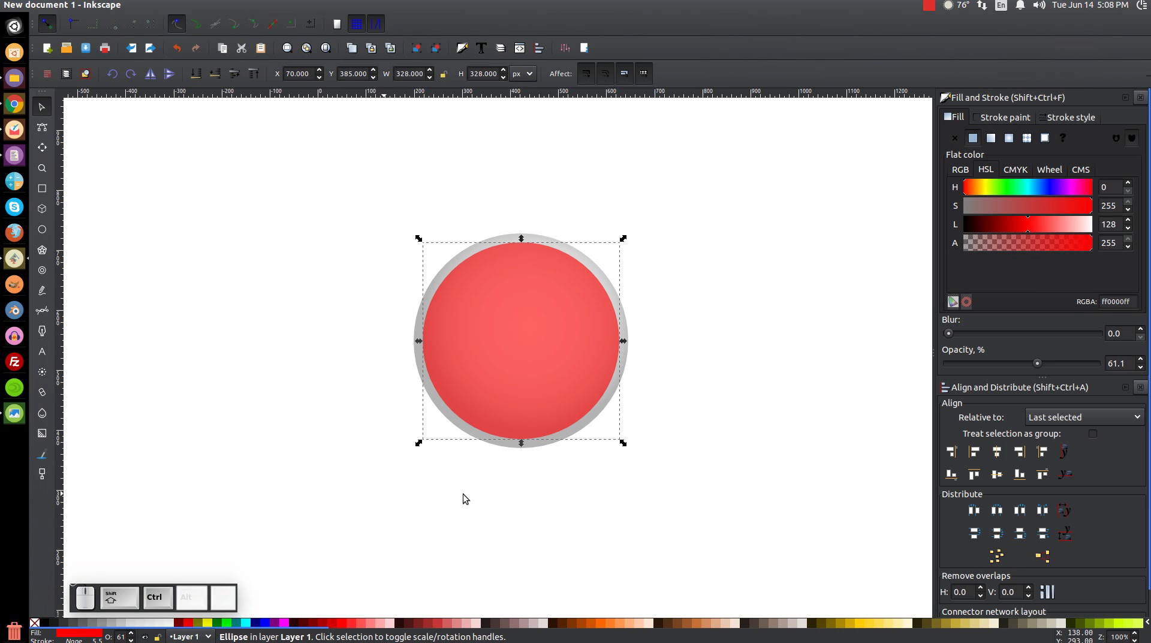
Duplicate the red circle, fill the copy blue and shrink it centred inside the red one
click(556, 298)
click(593, 395)
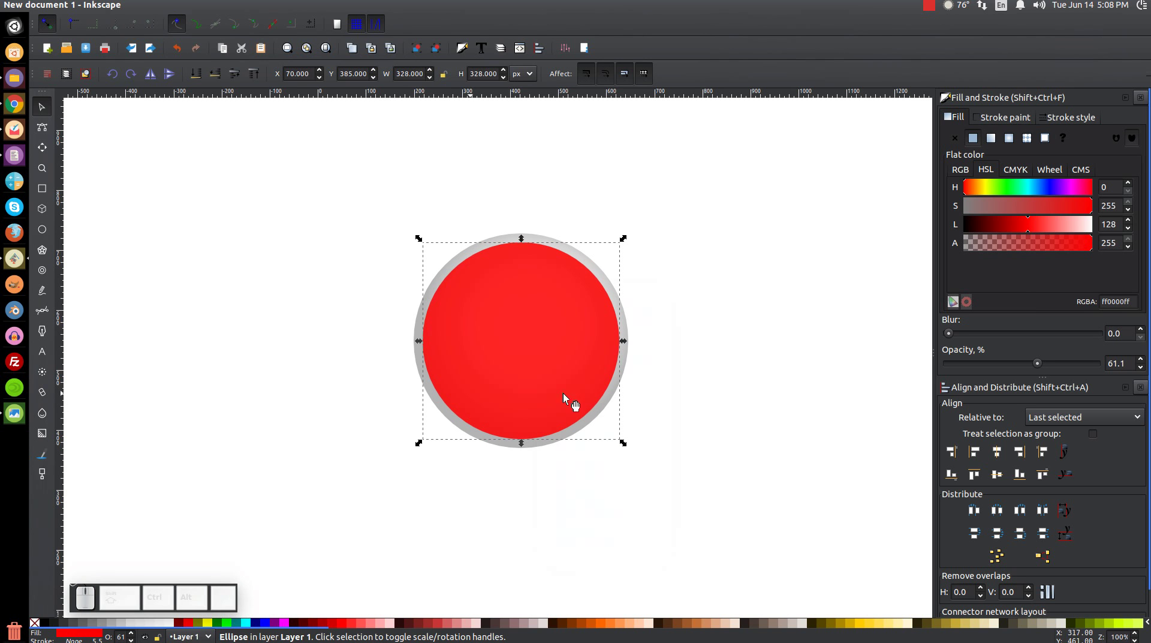
click(272, 626)
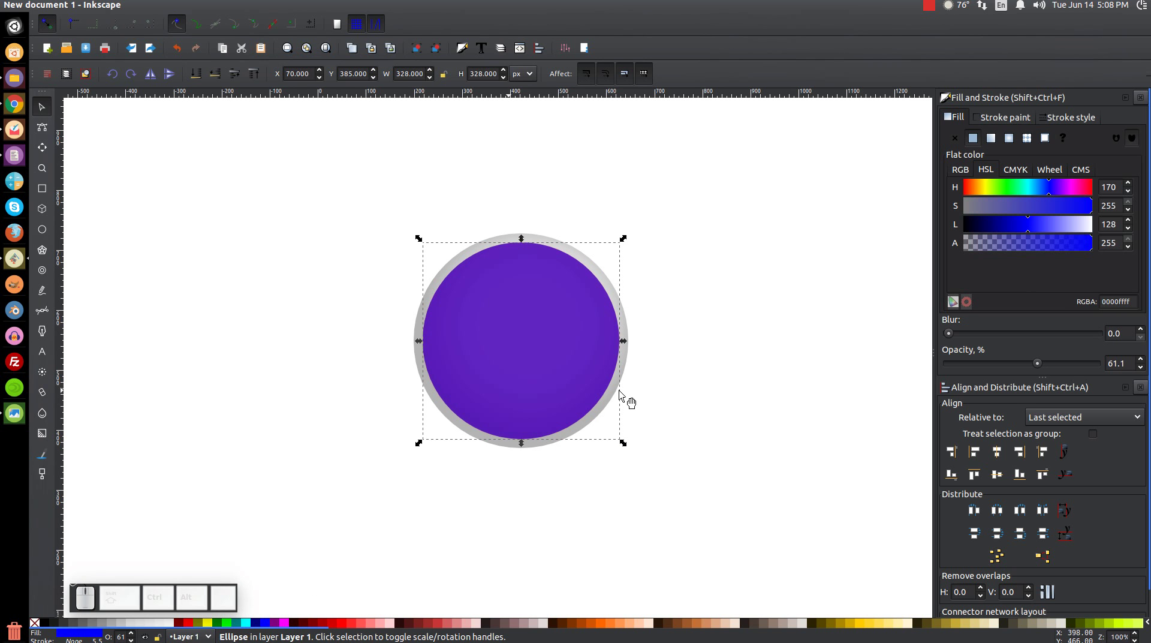
drag(625, 446, 572, 492)
click(548, 318)
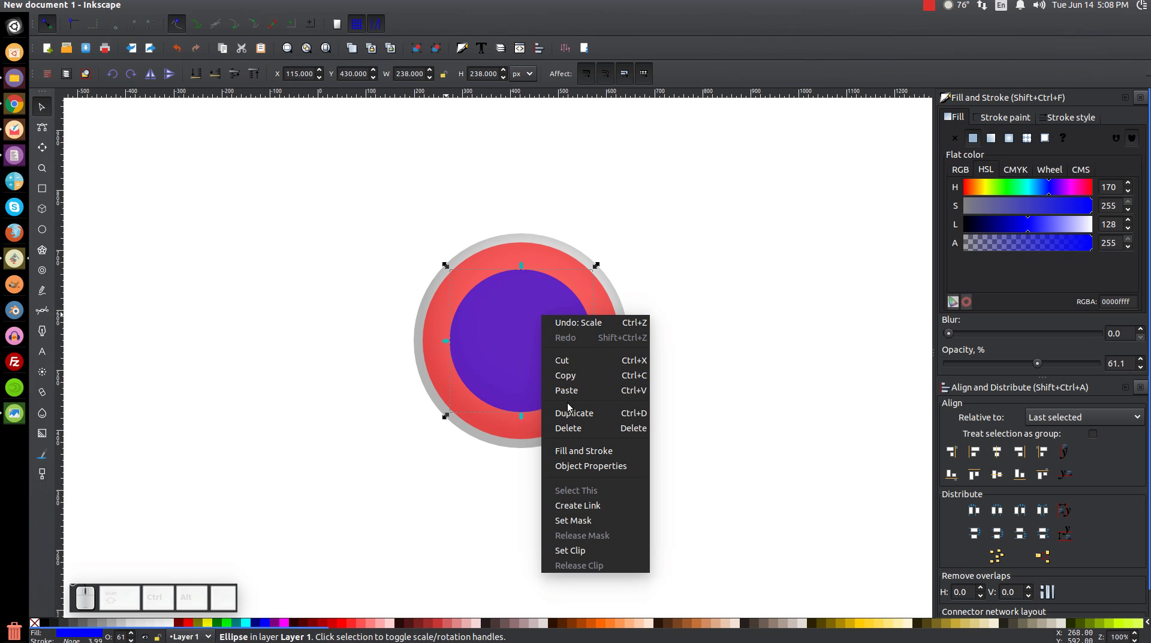
Duplicate the blue circle and Difference it from the red circle, leaving a red ring with a hollow centre
click(572, 415)
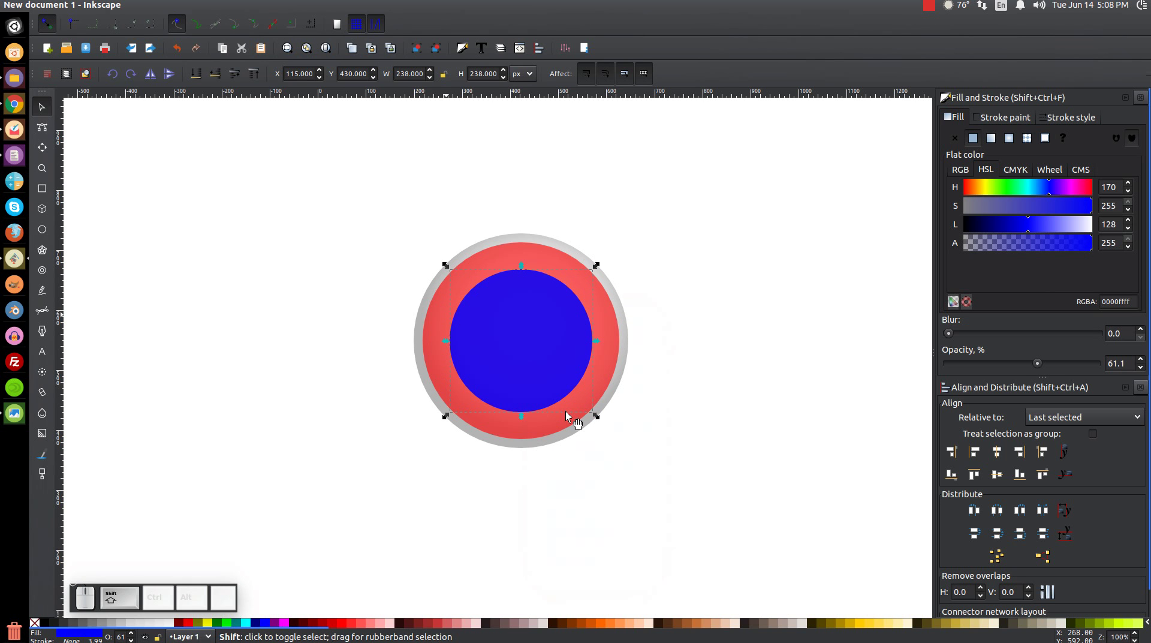
click(441, 325)
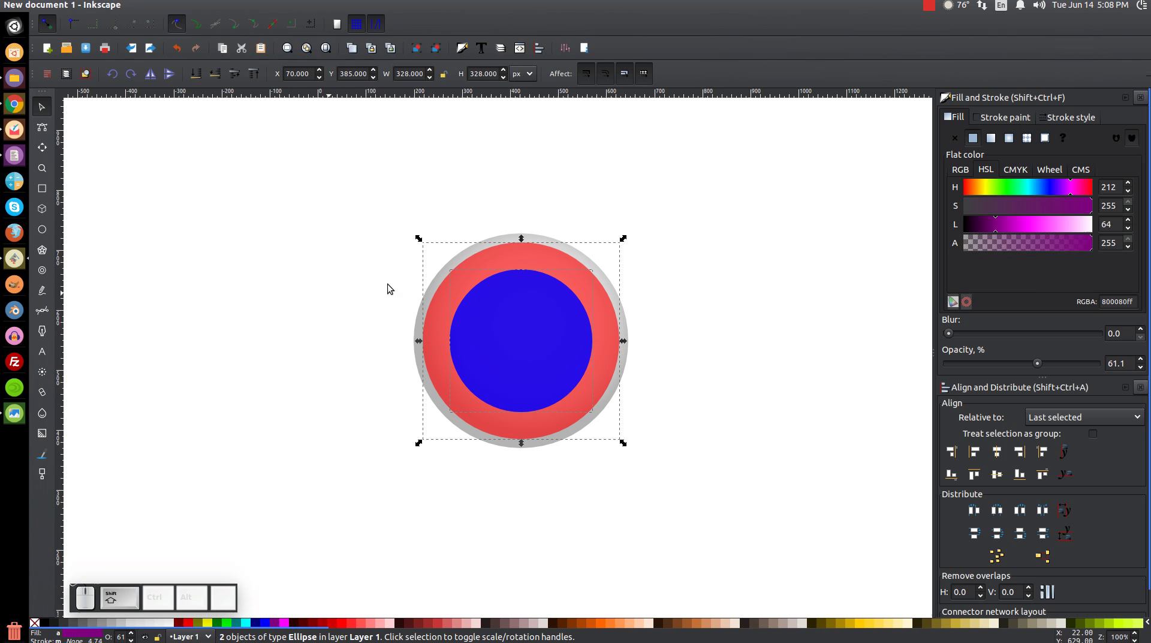
click(205, 7)
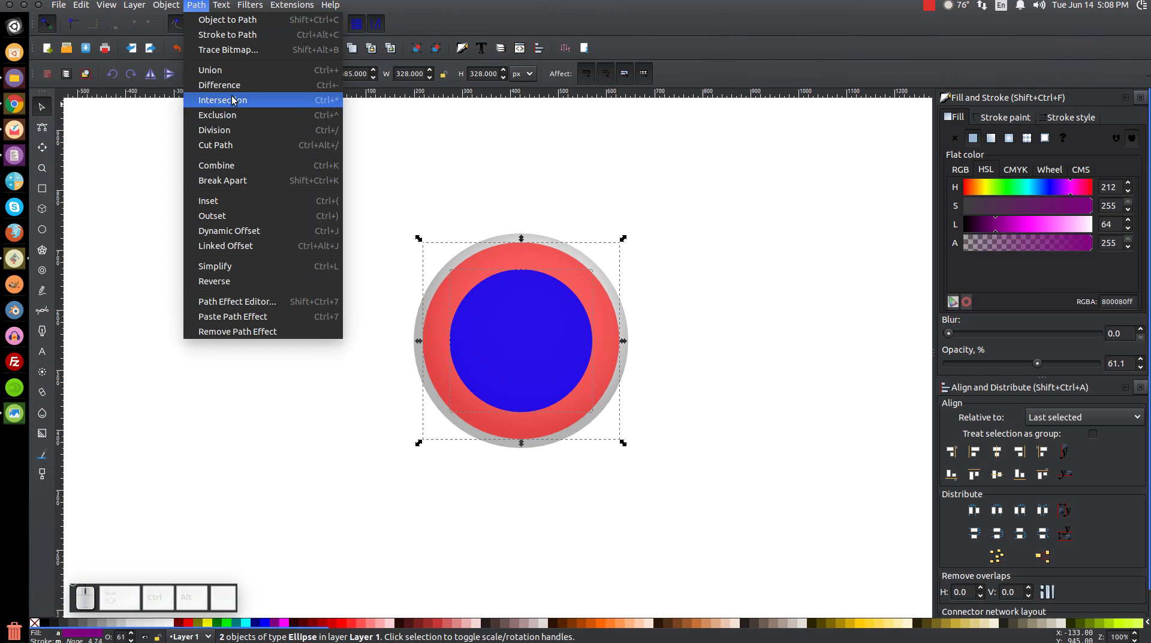
click(240, 91)
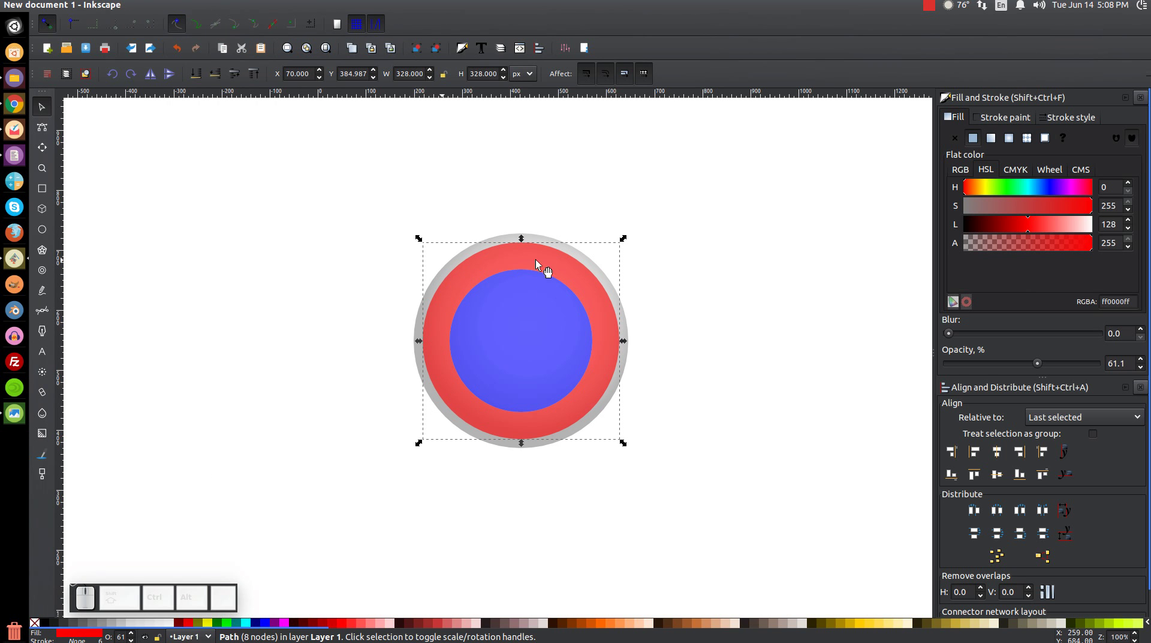
drag(549, 265, 612, 318)
key(ctrl+z)
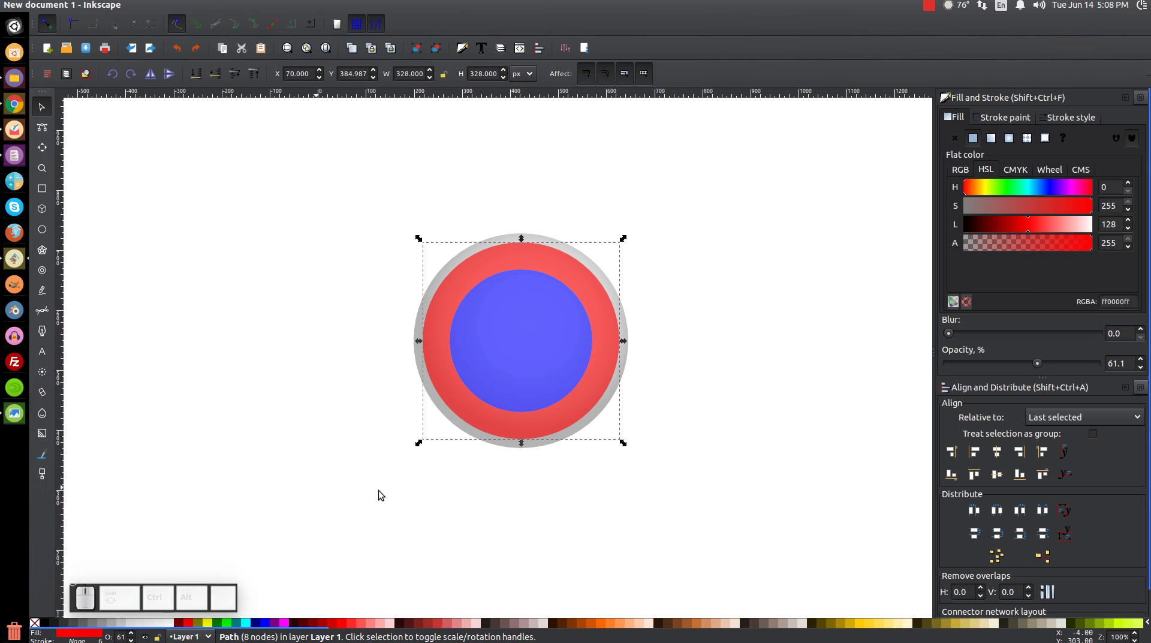
click(523, 315)
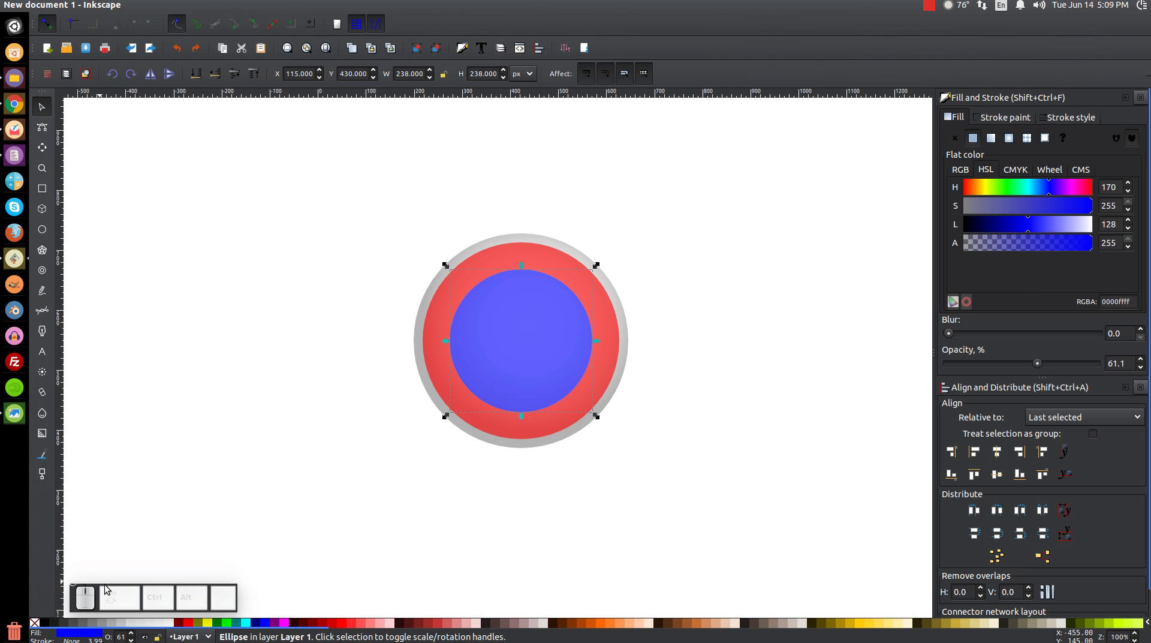
Turn the inner circle into an unfilled blue outline enlarged to the ring's middle and convert the stroke to a path
click(41, 624)
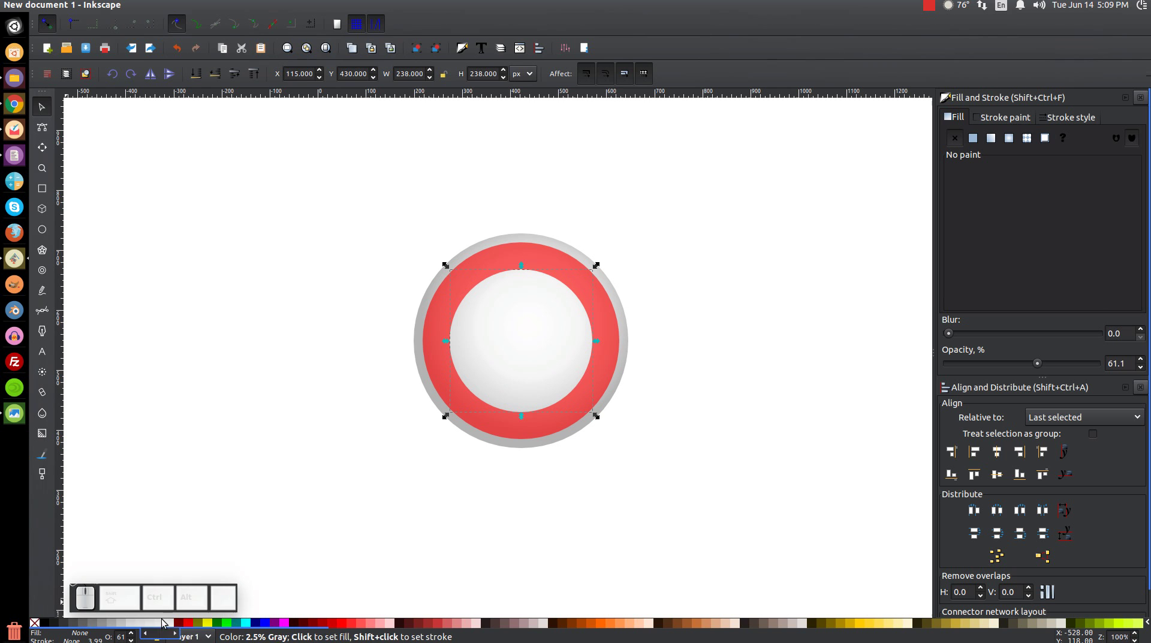
click(270, 626)
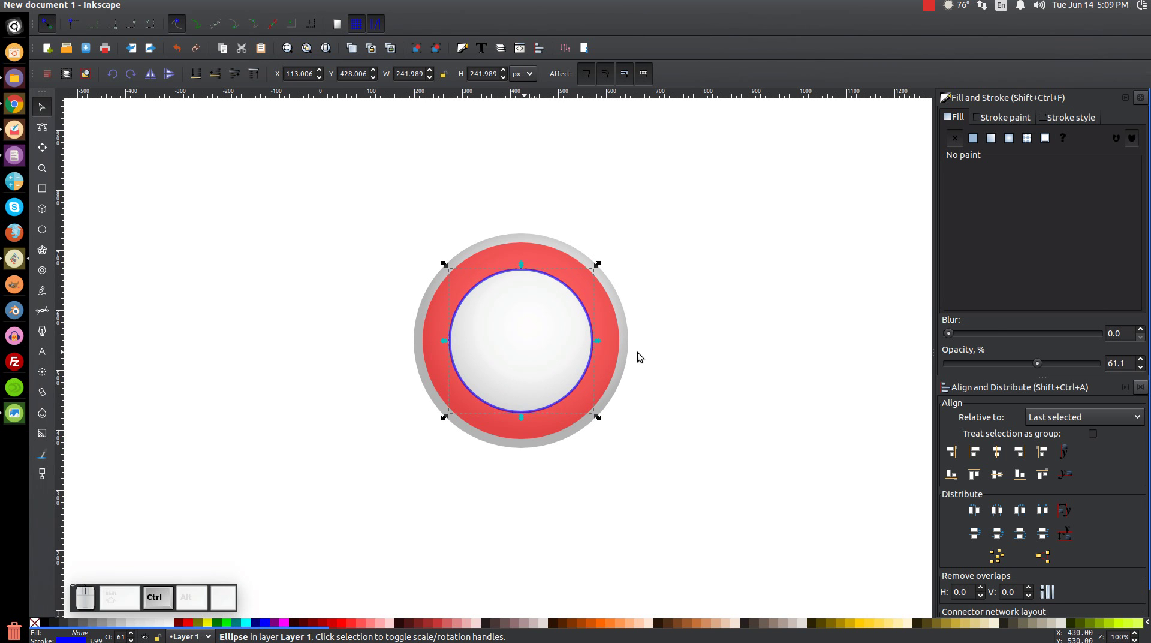
drag(601, 423, 606, 457)
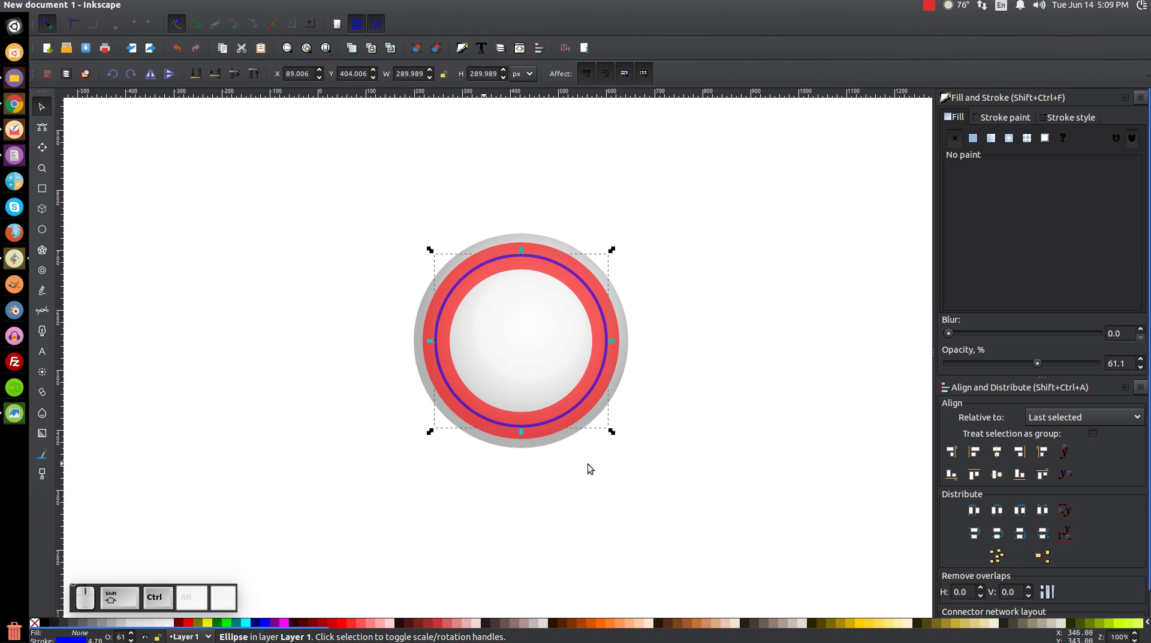
click(1074, 120)
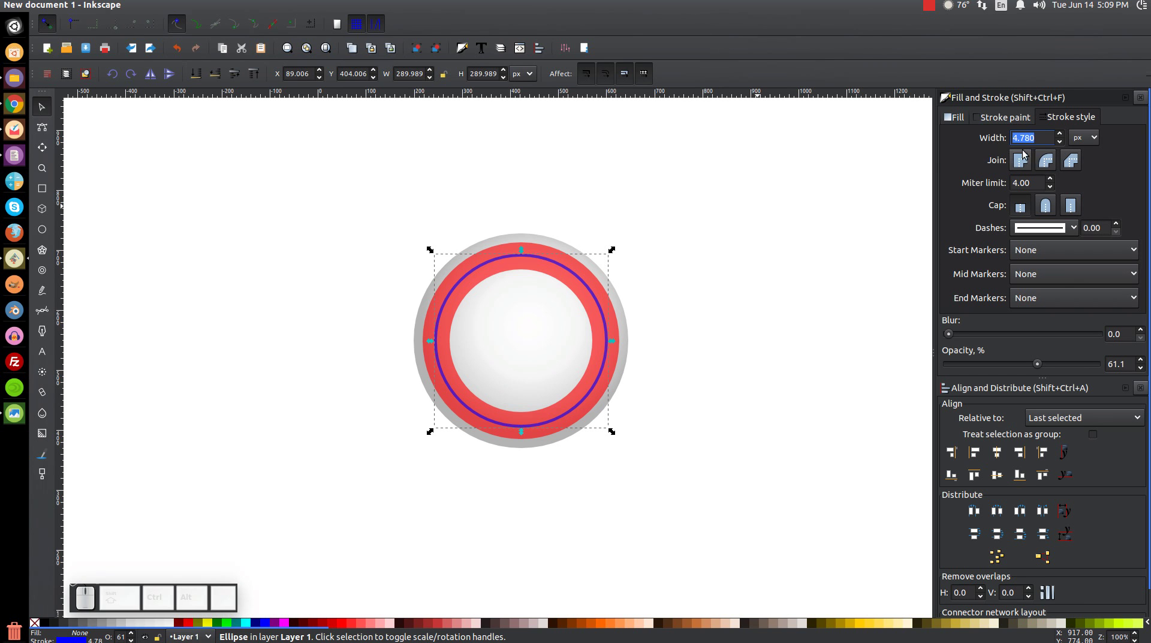
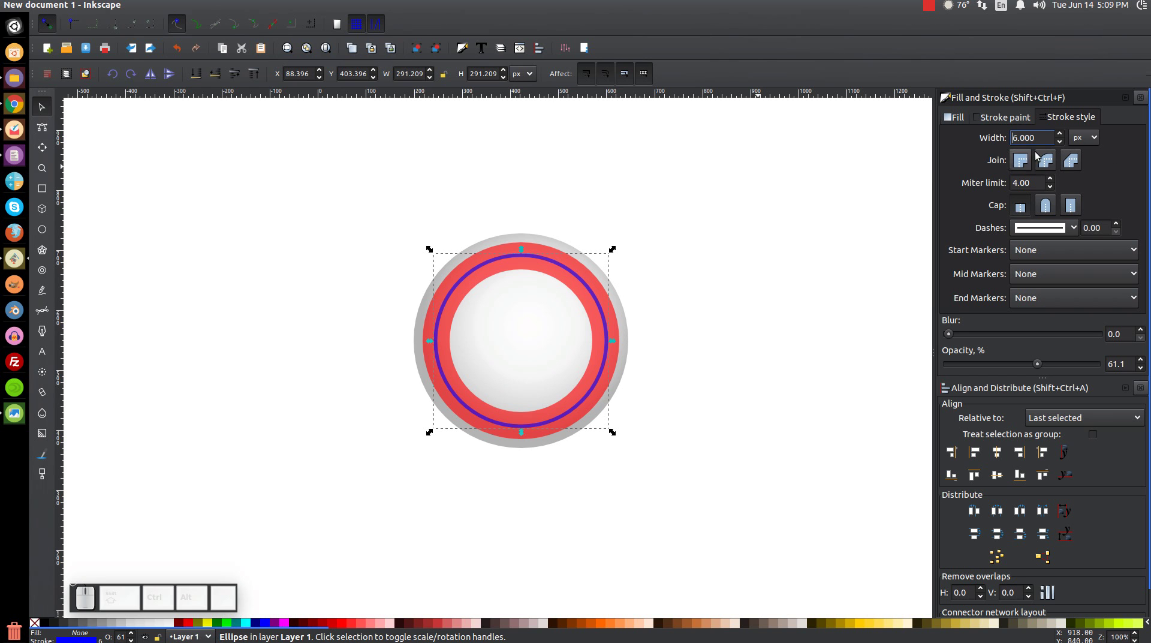
click(203, 5)
click(220, 42)
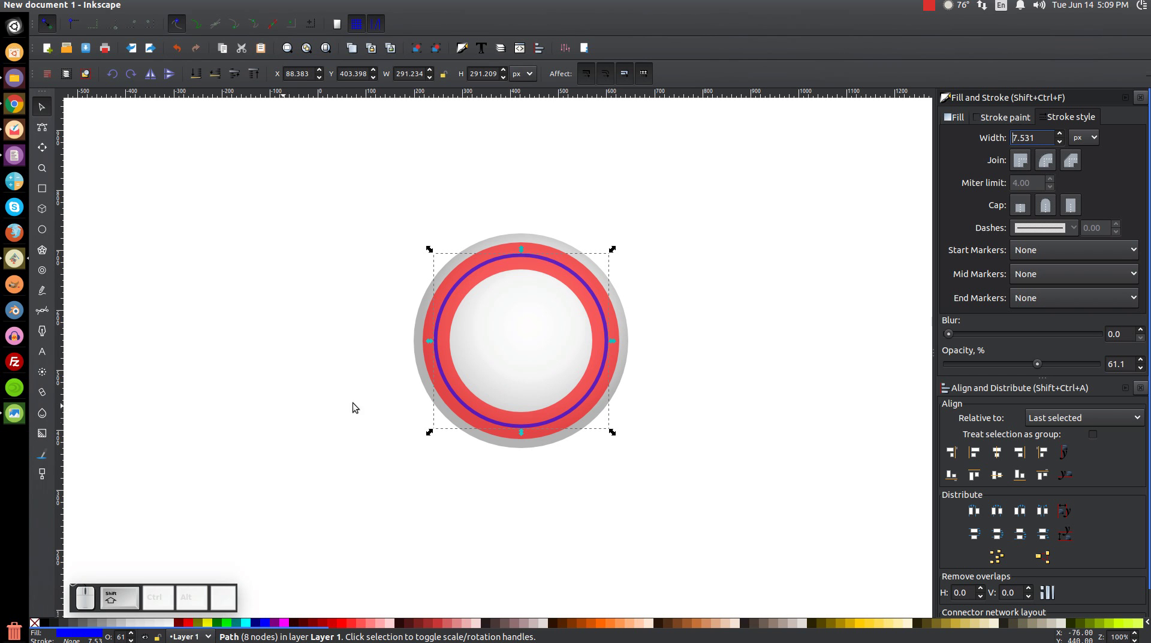
Difference the thin band from the red ring, splitting it into inner and outer bands
click(435, 326)
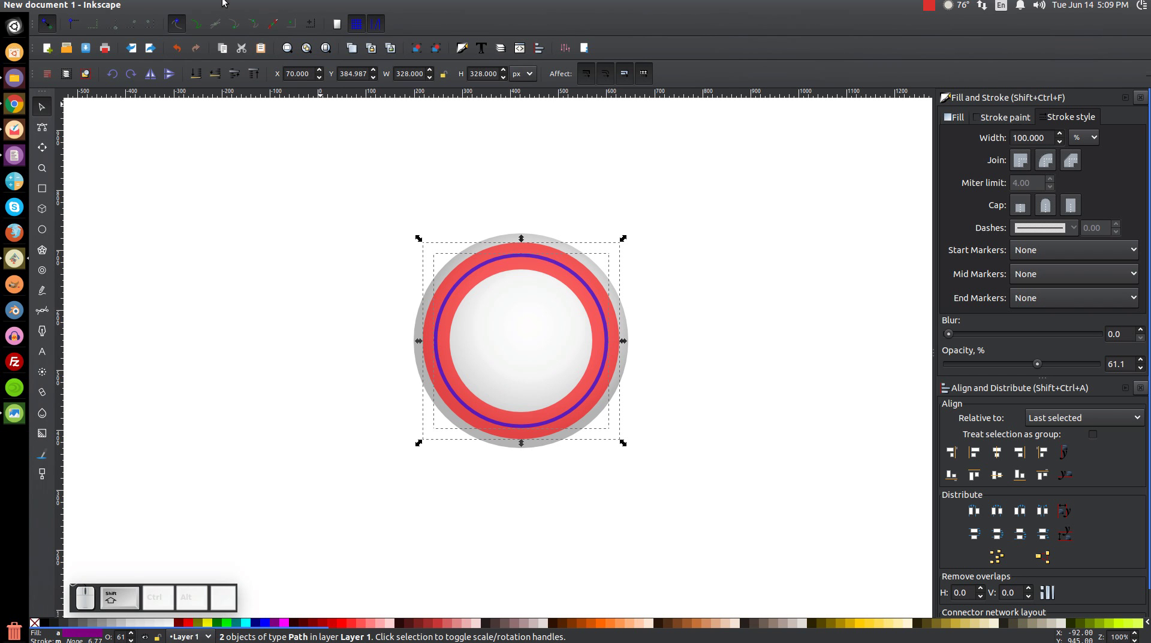
click(198, 9)
click(226, 86)
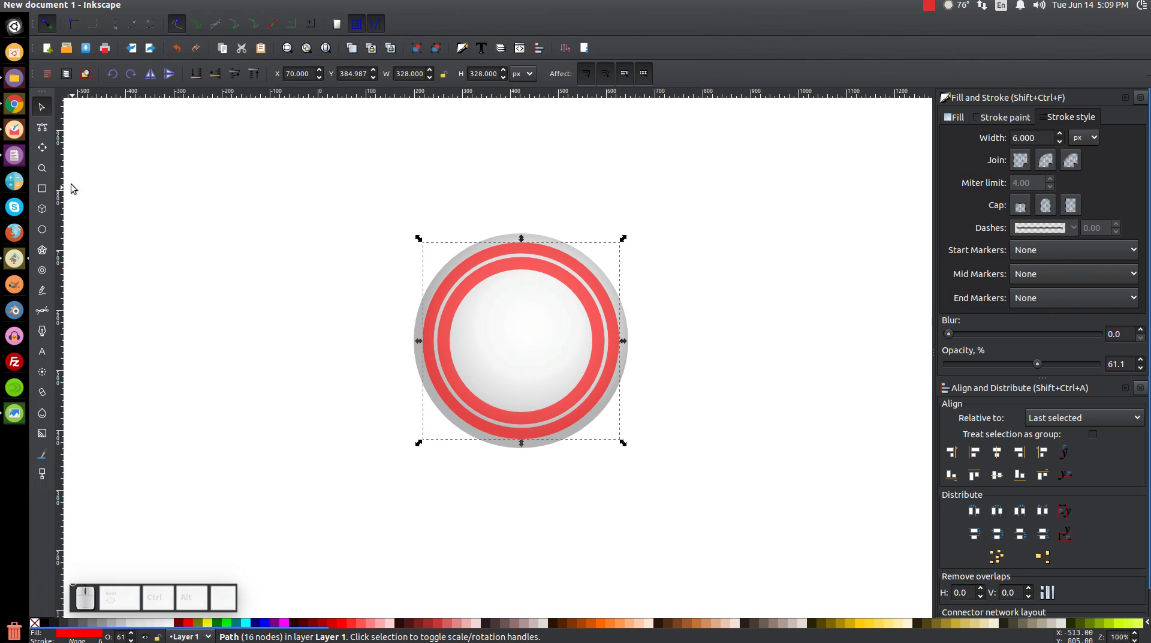
Draw a blue square and align its top and left edges with the eyeball's top-left corner
click(49, 193)
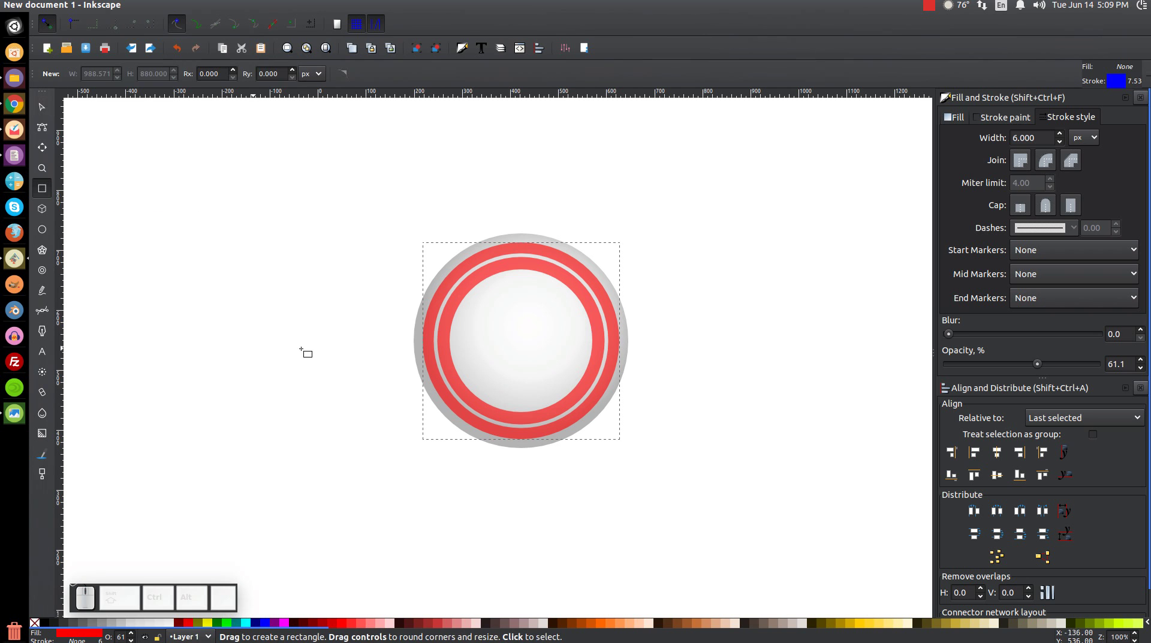
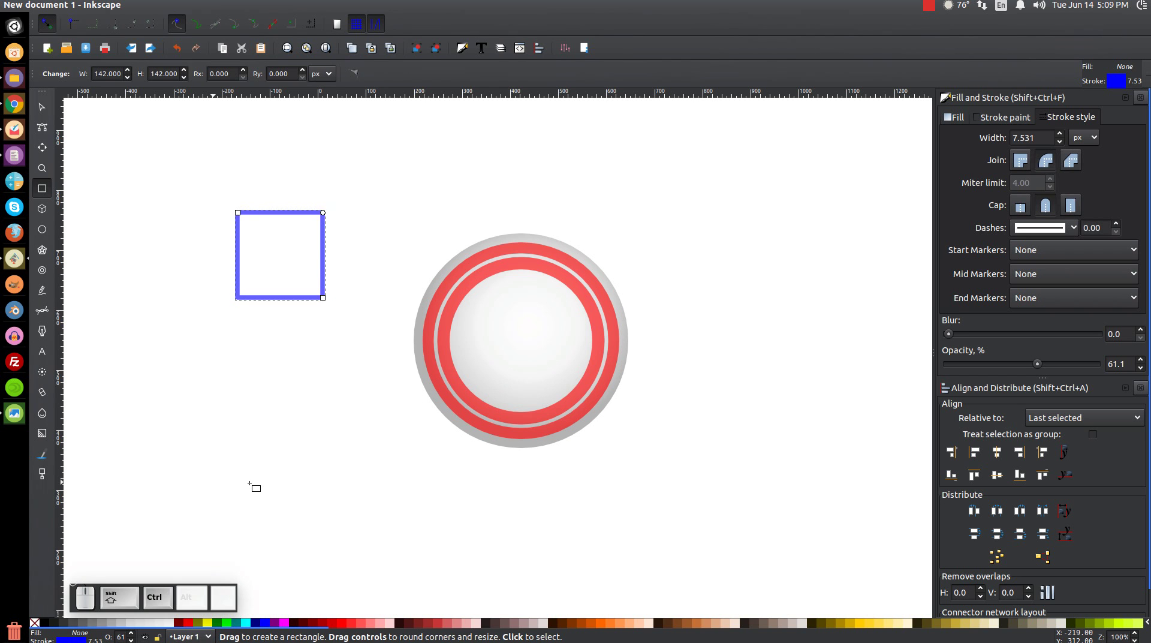
click(270, 625)
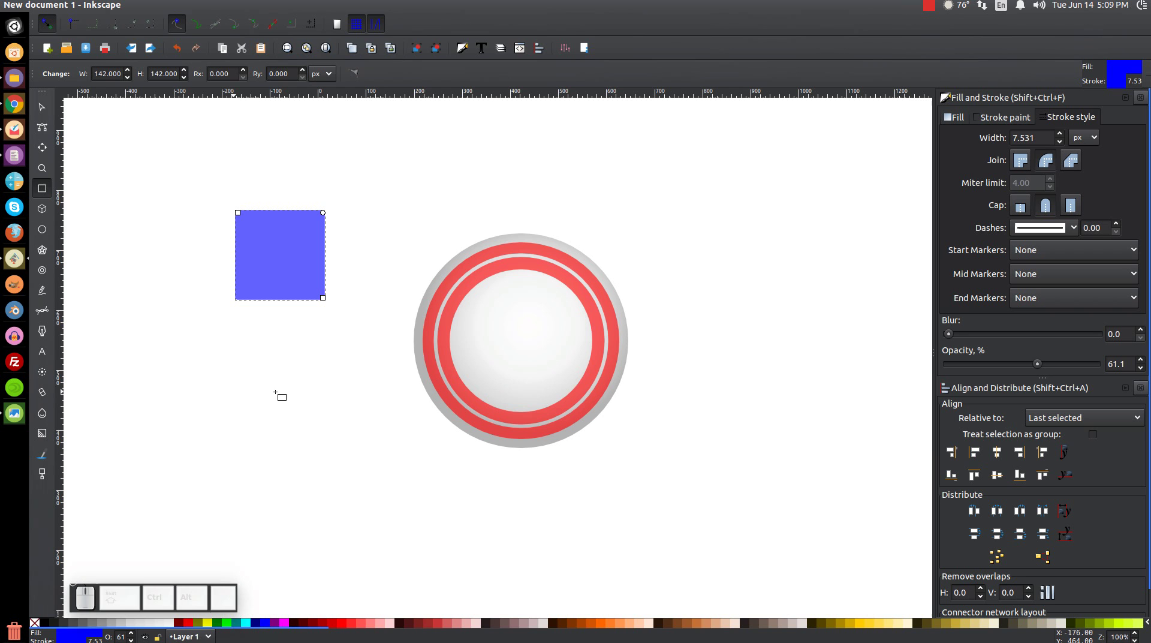
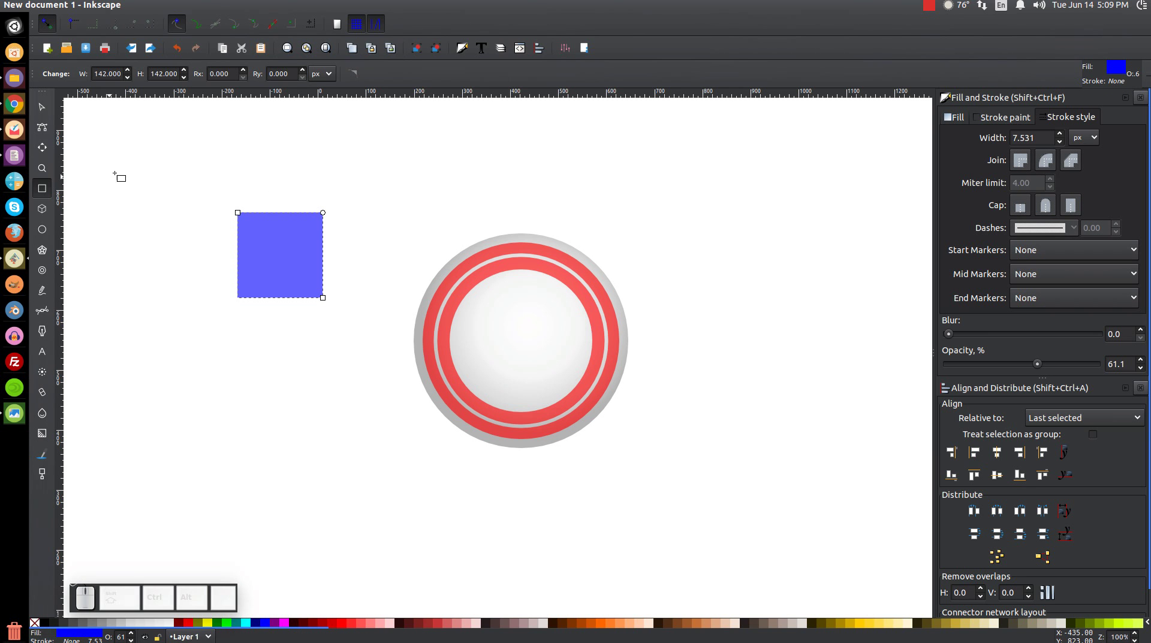
click(54, 114)
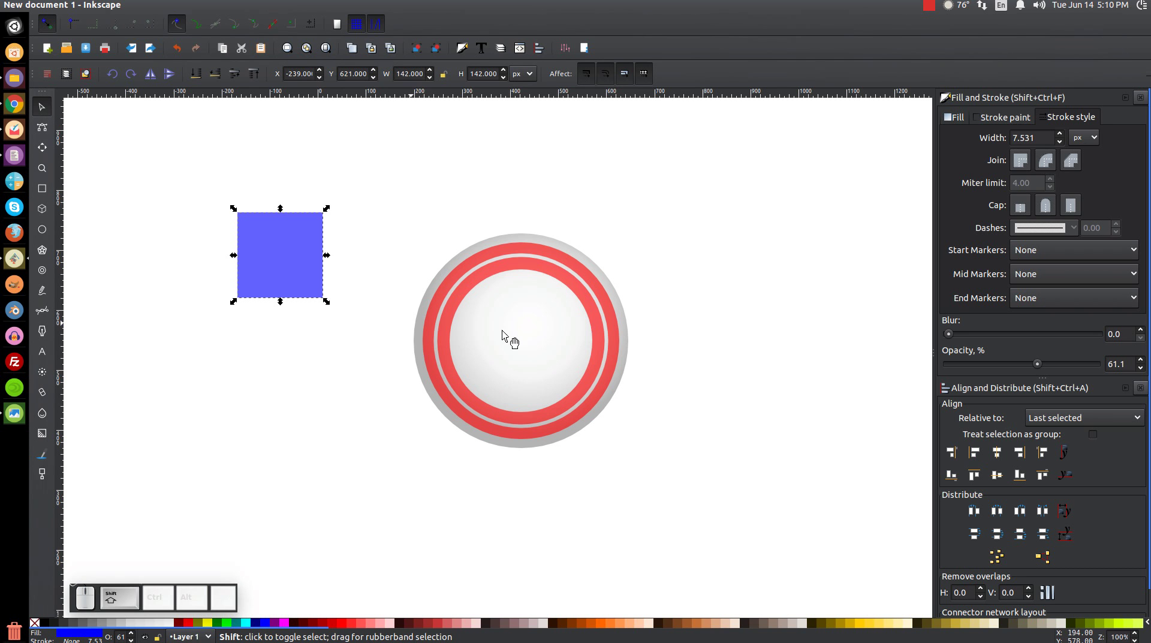
click(531, 344)
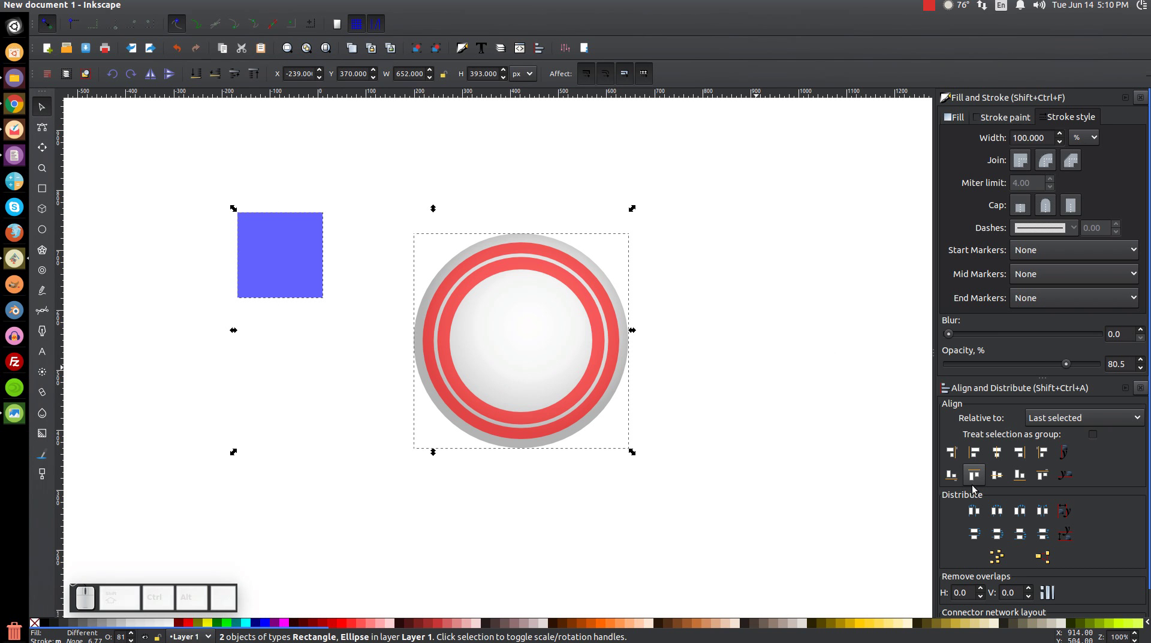
click(983, 481)
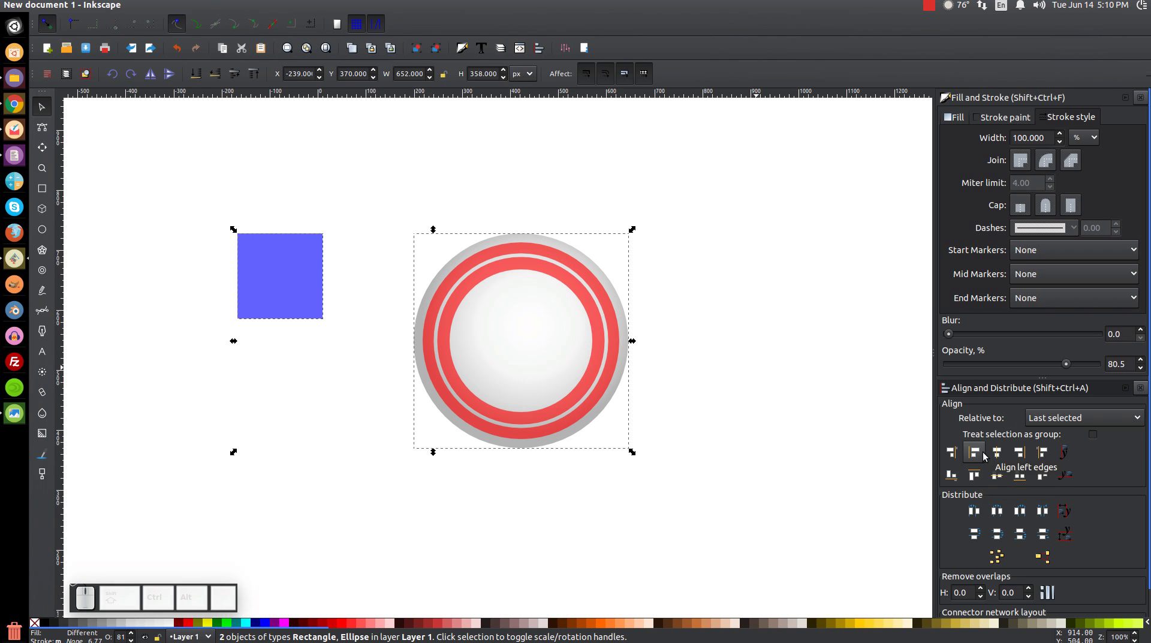
click(987, 453)
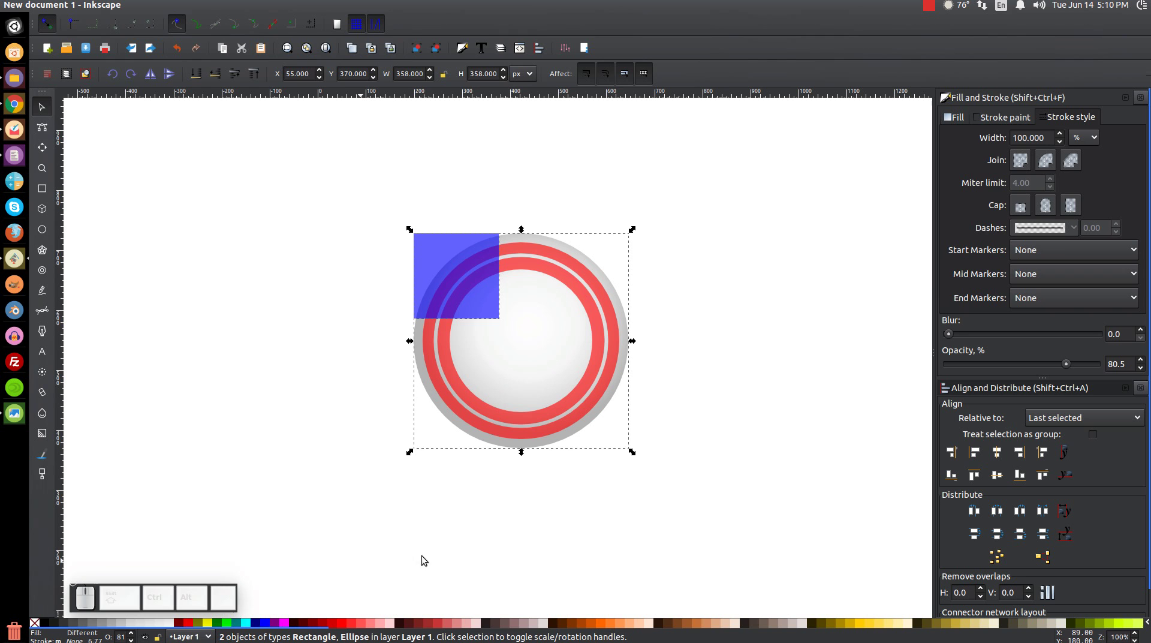
Deselect everything and reselect just the blue square
click(840, 246)
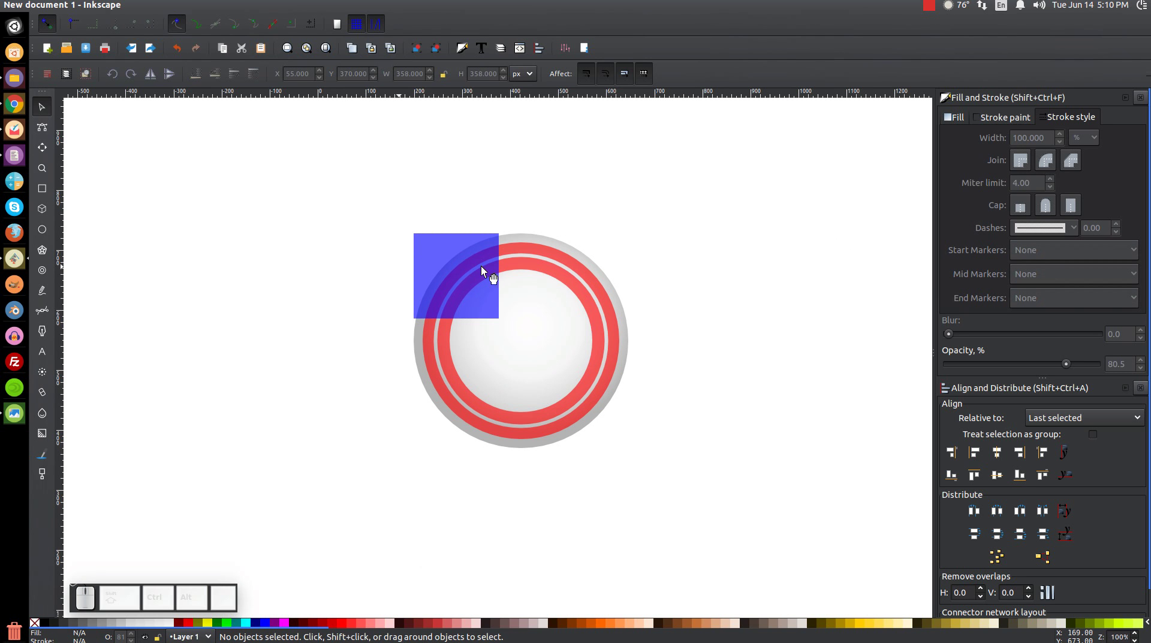
click(481, 267)
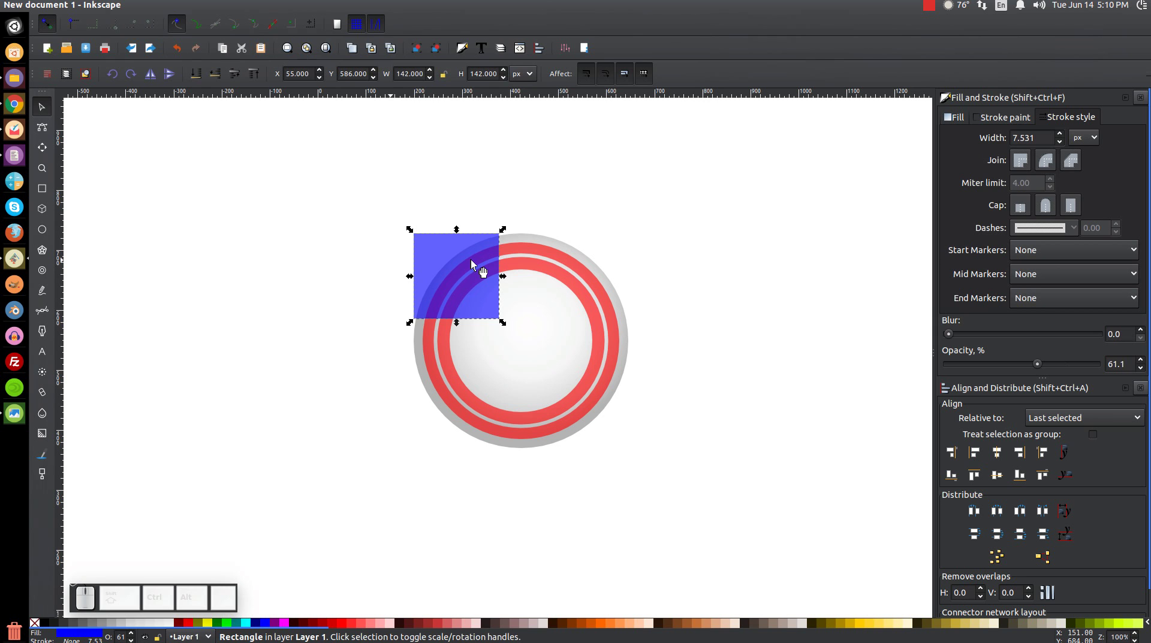
Shrink the square slightly and Intersect it with the red ring, keeping only the top-left arcs
drag(506, 325, 501, 332)
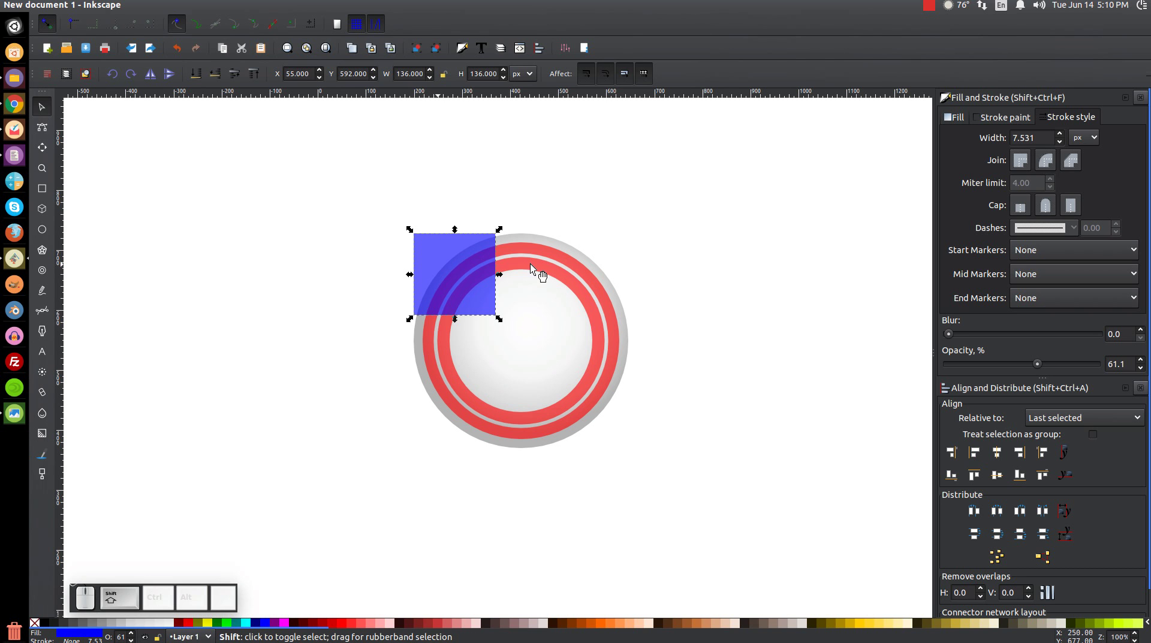
click(539, 273)
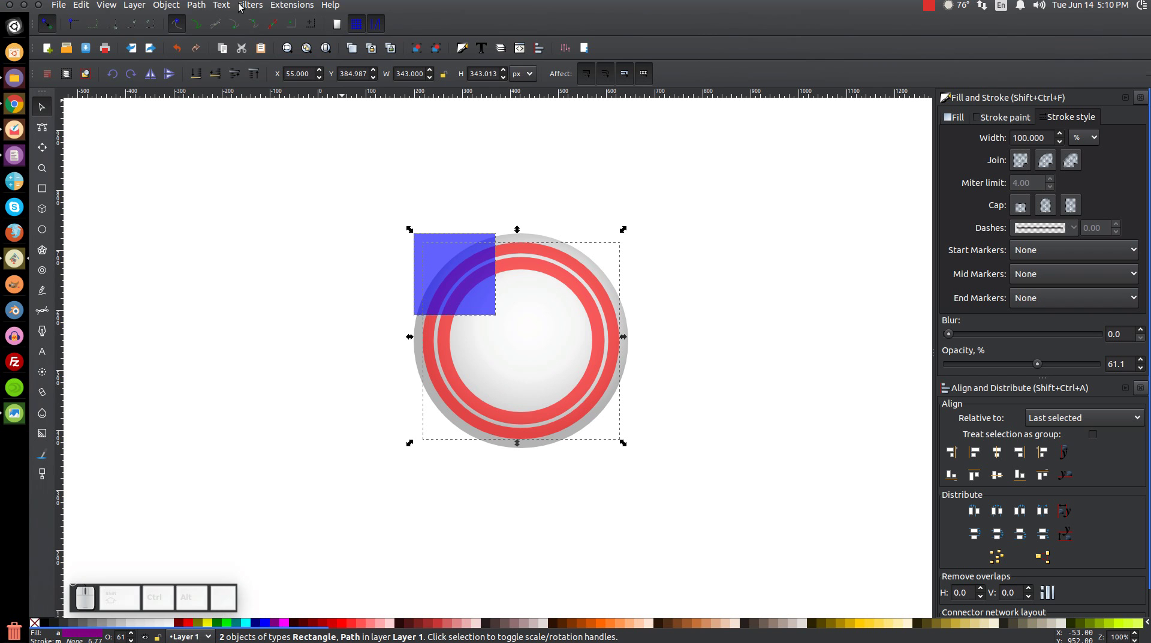
click(202, 7)
click(221, 97)
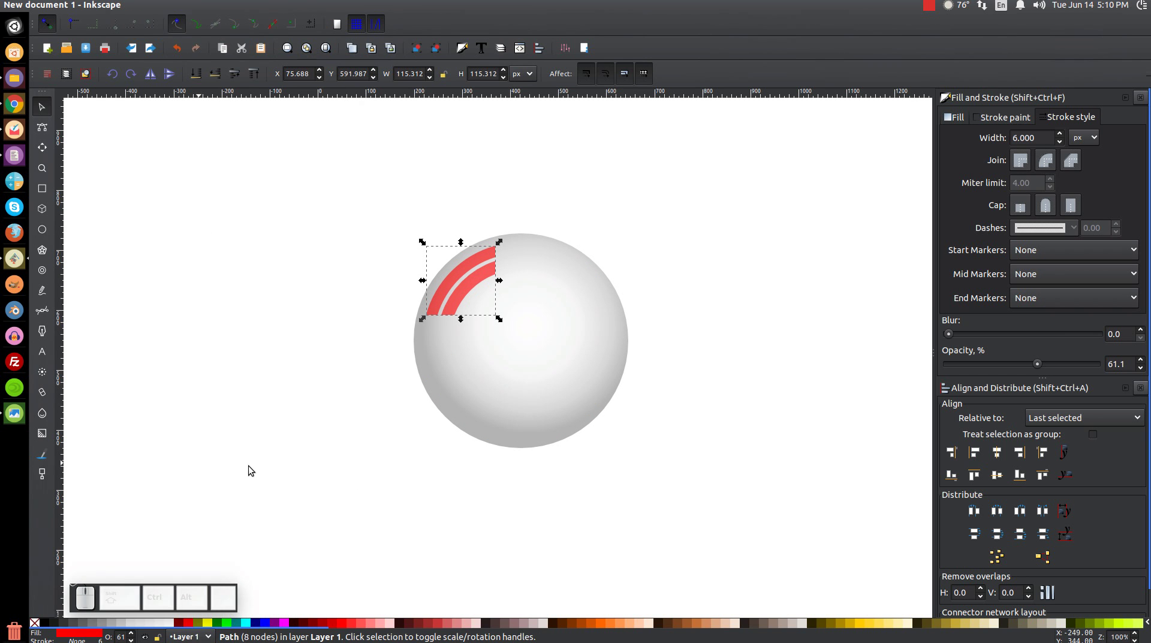
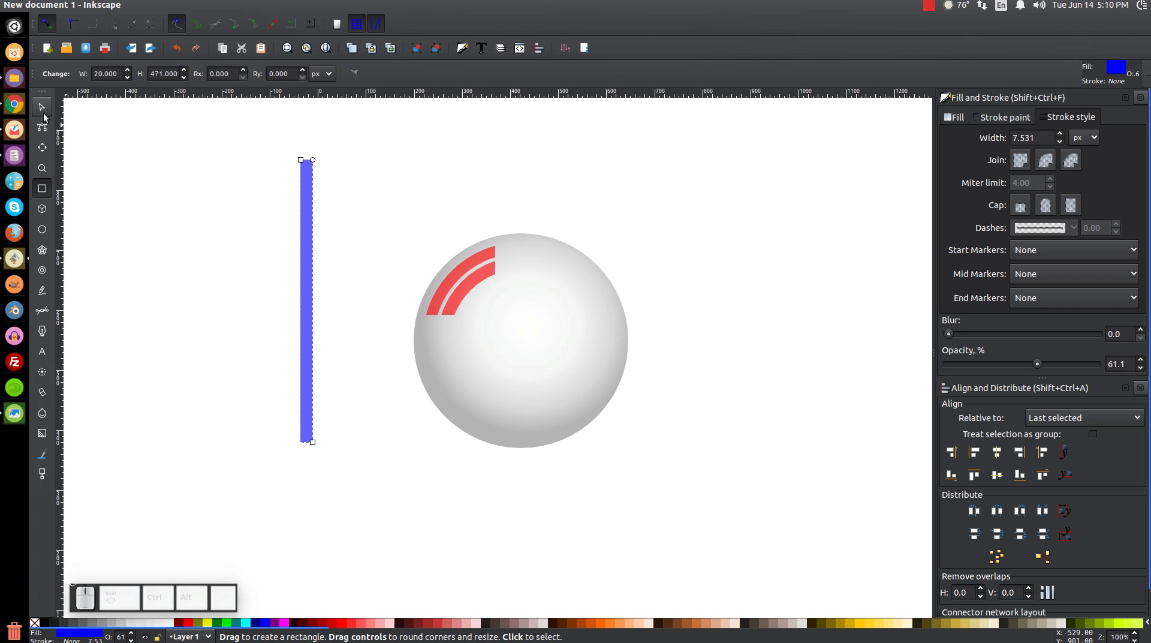
Set the vertical bar's width to 6 and rotate it to a diagonal
click(50, 113)
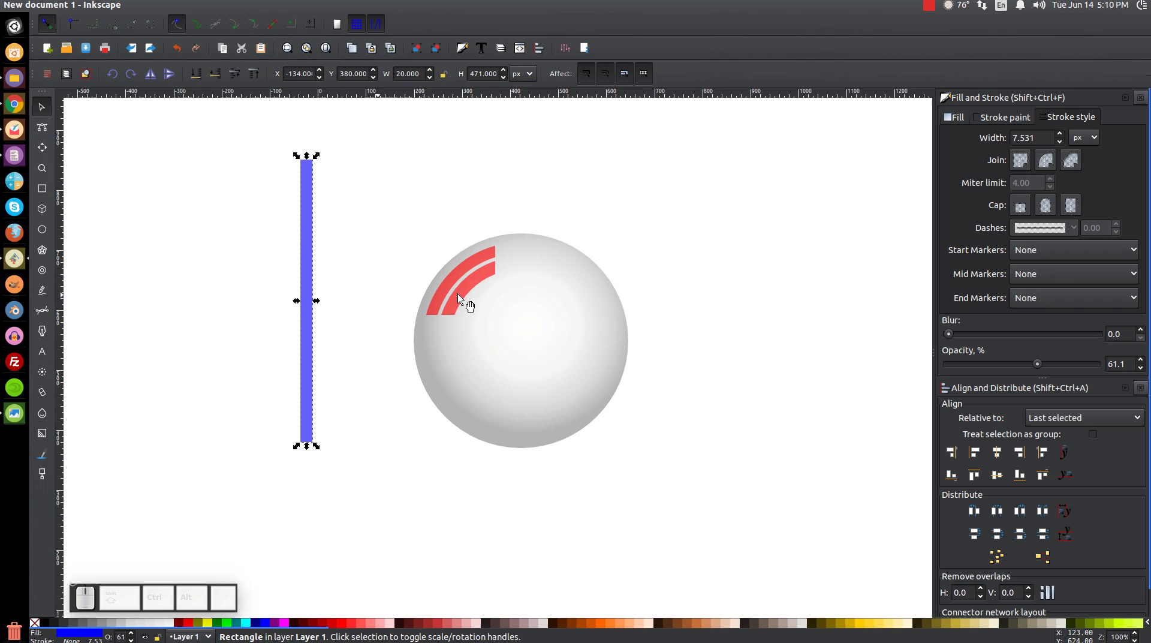
drag(316, 196, 309, 220)
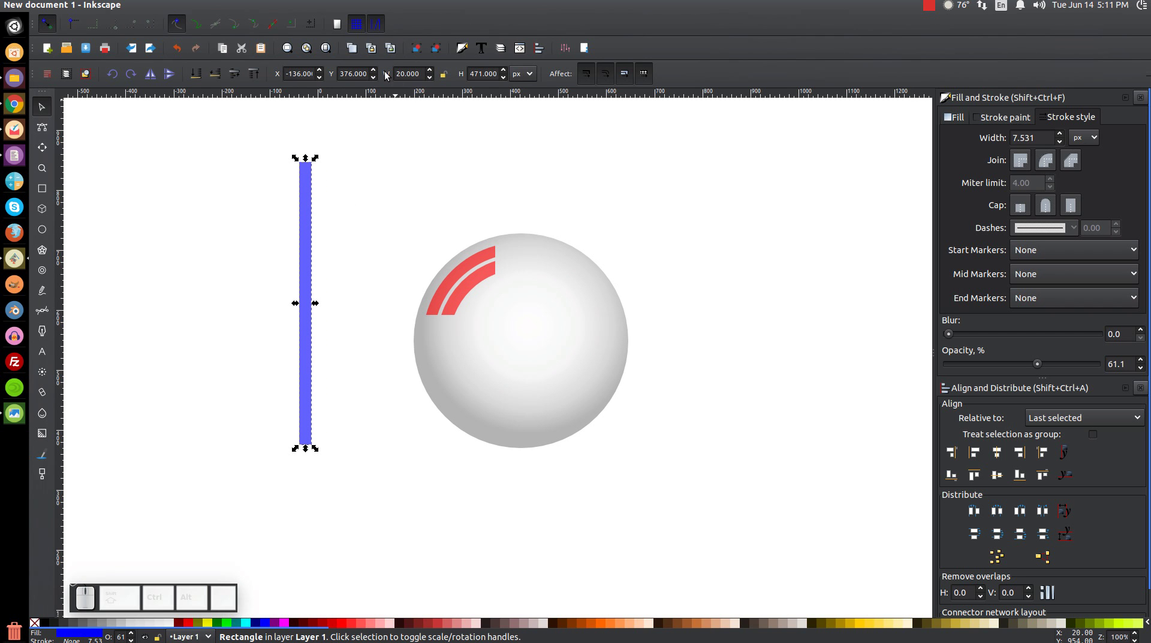
drag(428, 77, 422, 84)
key(6)
key(Return)
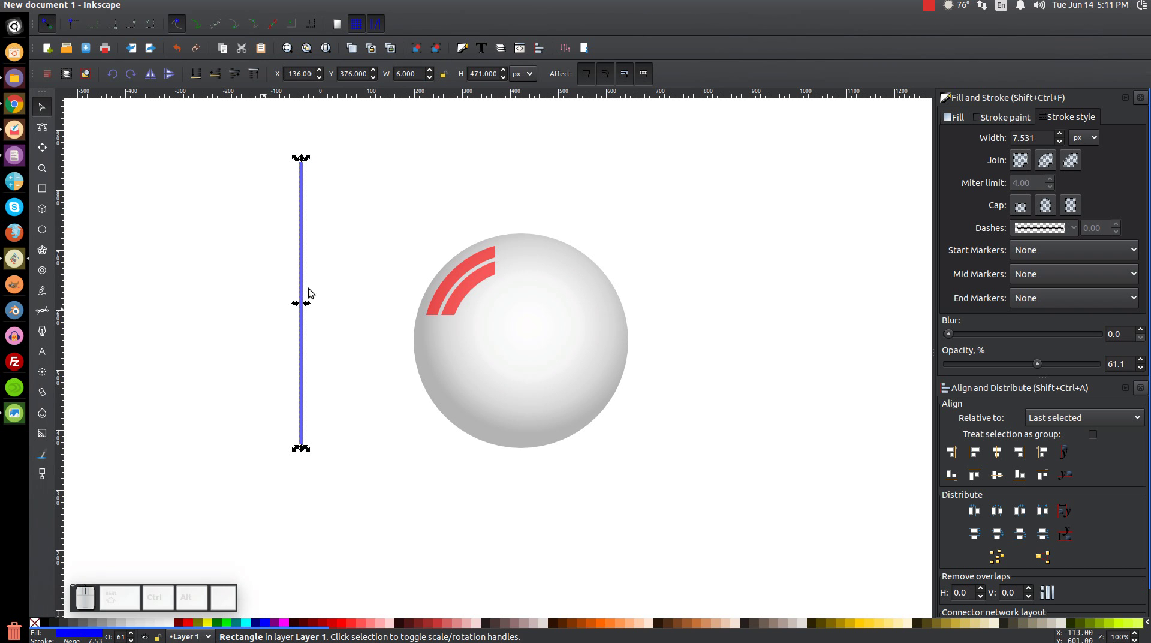
click(312, 248)
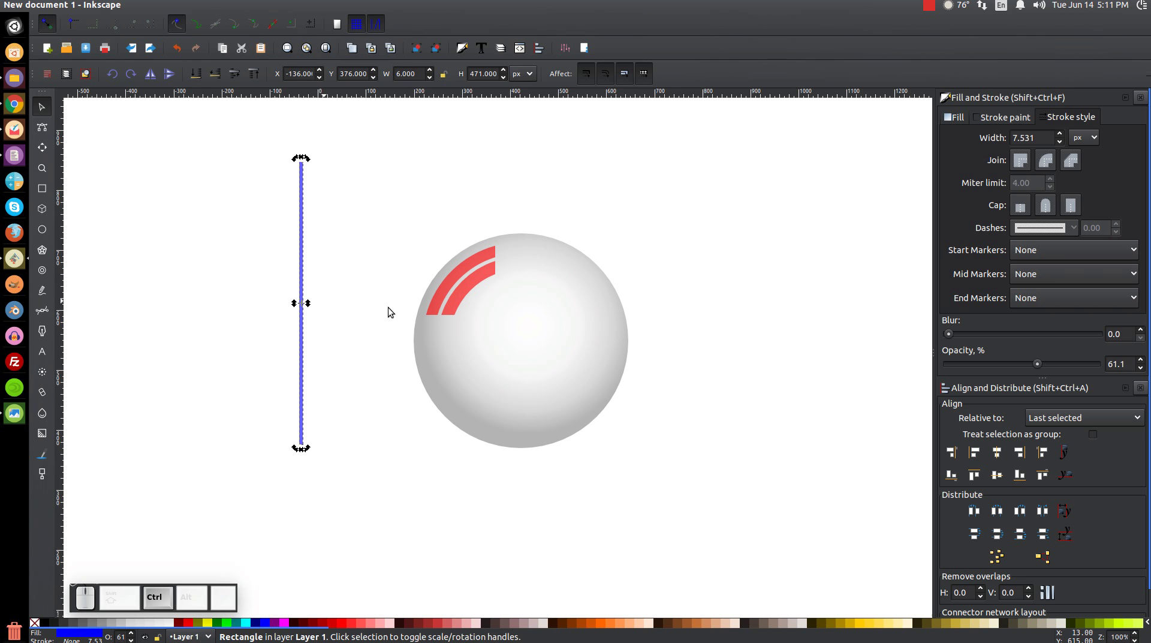
drag(313, 450, 270, 434)
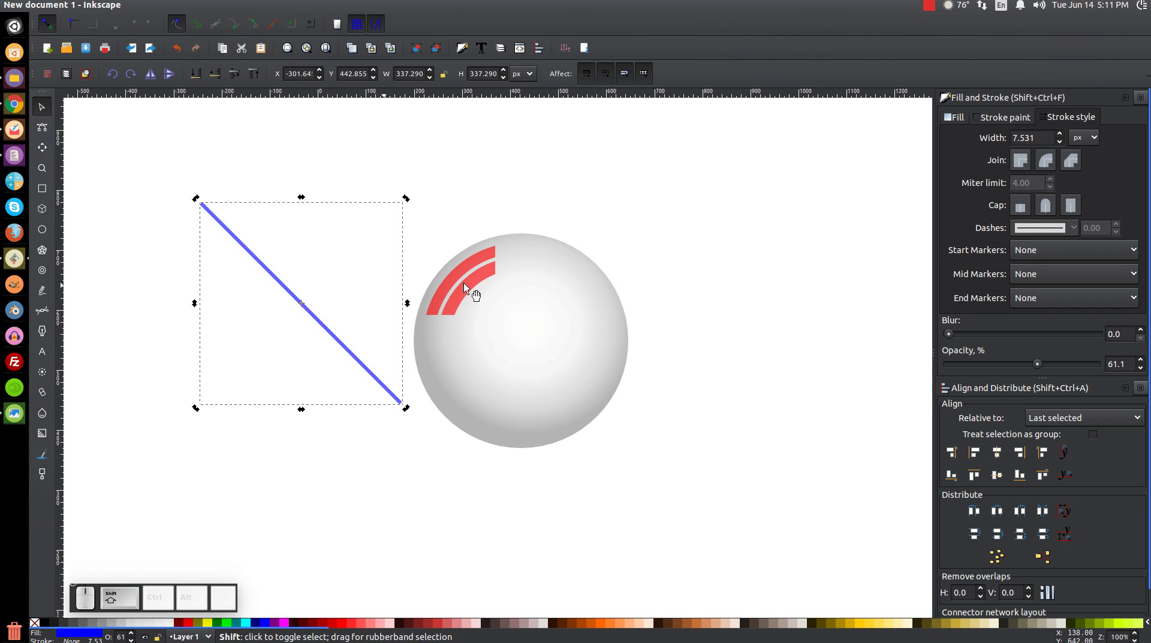
Centre the bar on the red arcs both ways and Difference it out, cutting the arcs diagonally
click(473, 289)
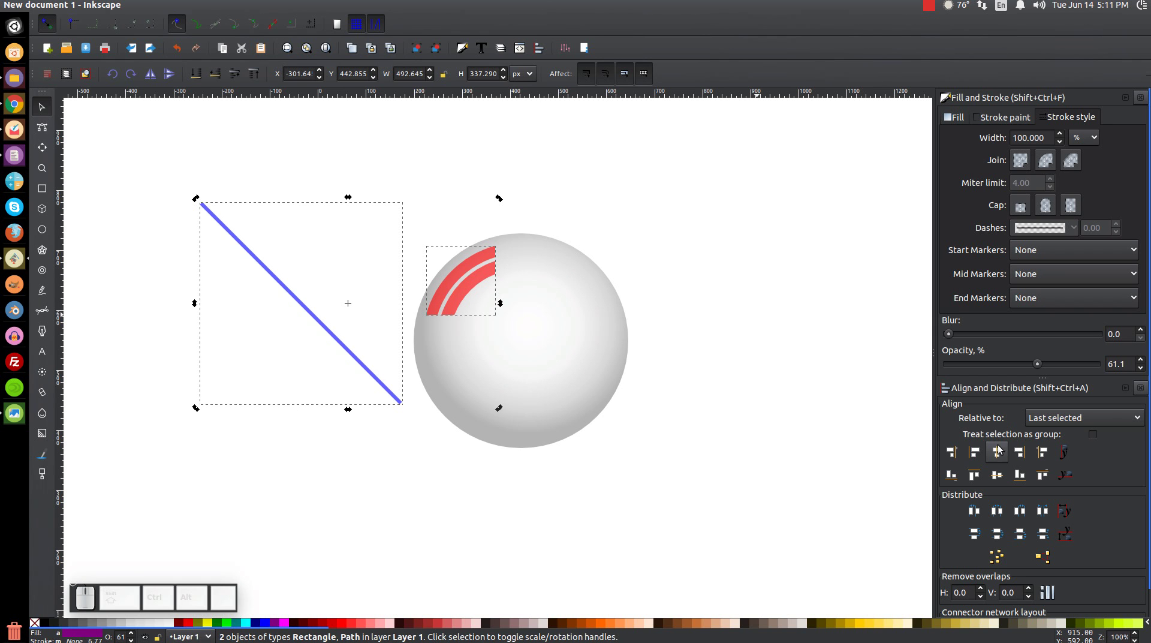
click(1005, 457)
click(1009, 479)
click(209, 8)
click(224, 83)
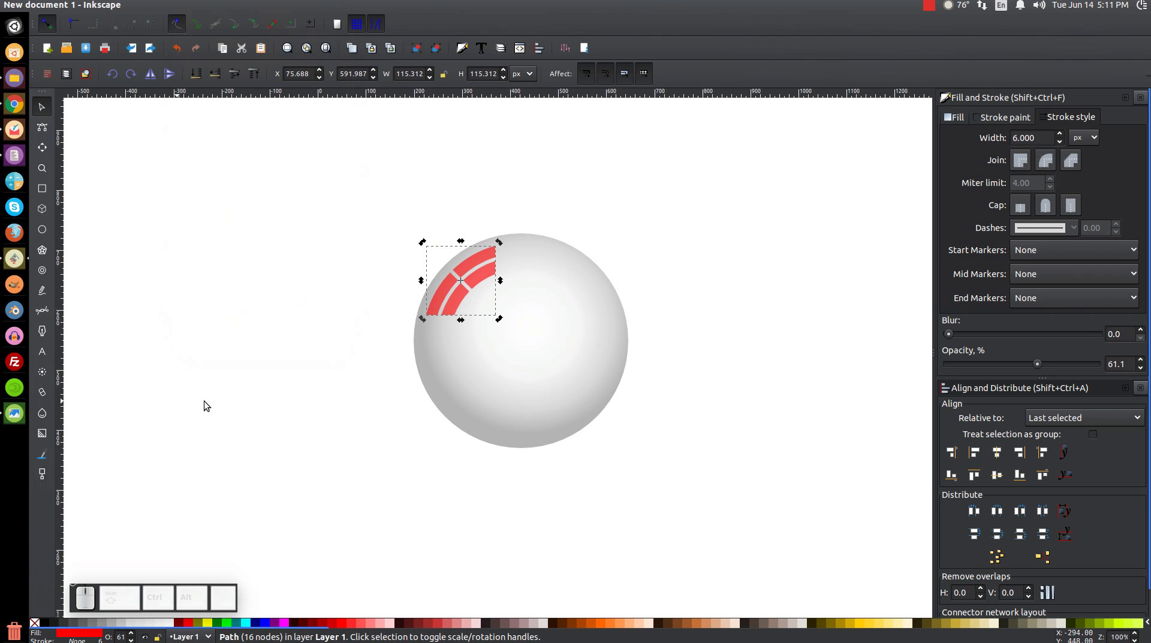
Fill the highlight arcs white and lower their opacity to a faint translucent gloss, then deselect
click(174, 625)
drag(1043, 367, 1074, 367)
drag(1073, 367, 1049, 365)
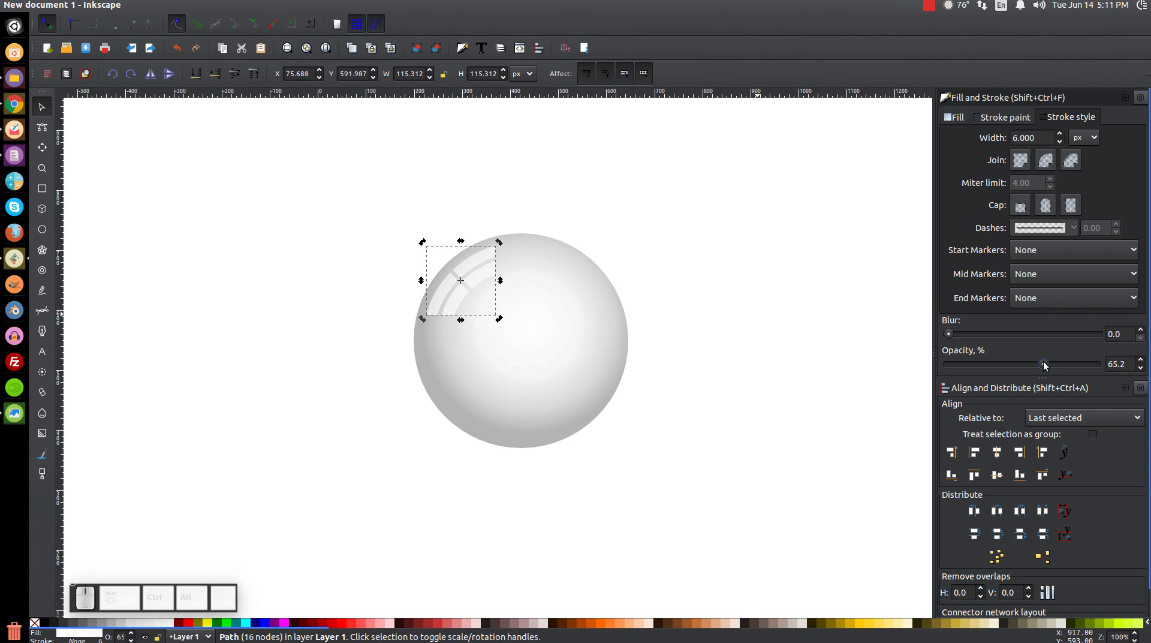
click(1050, 365)
click(838, 338)
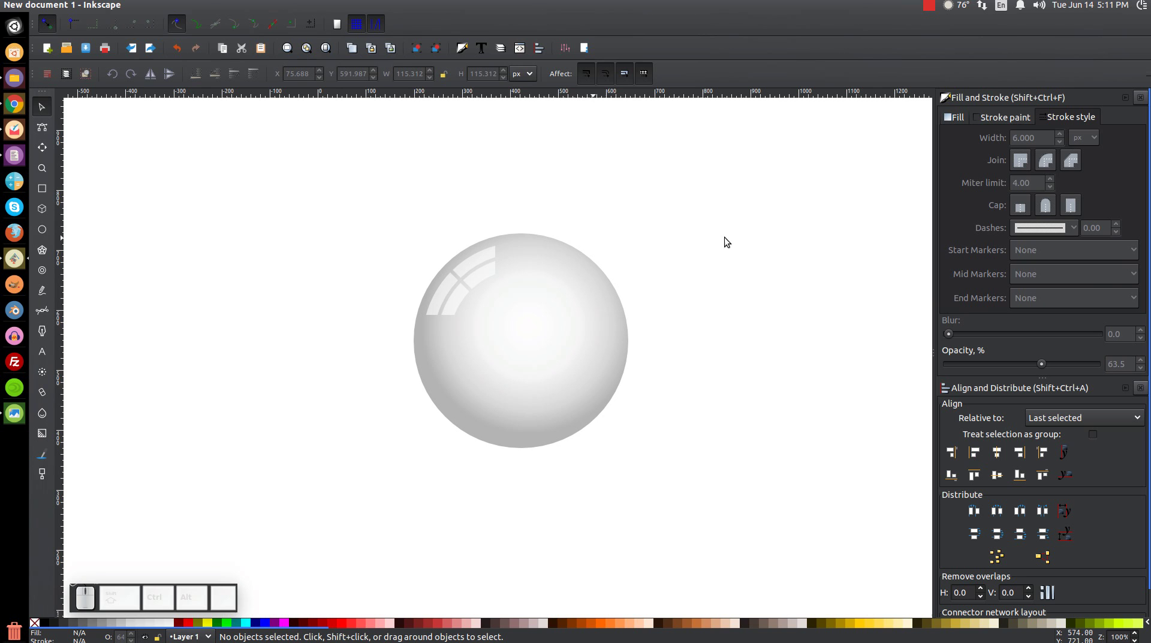
click(751, 240)
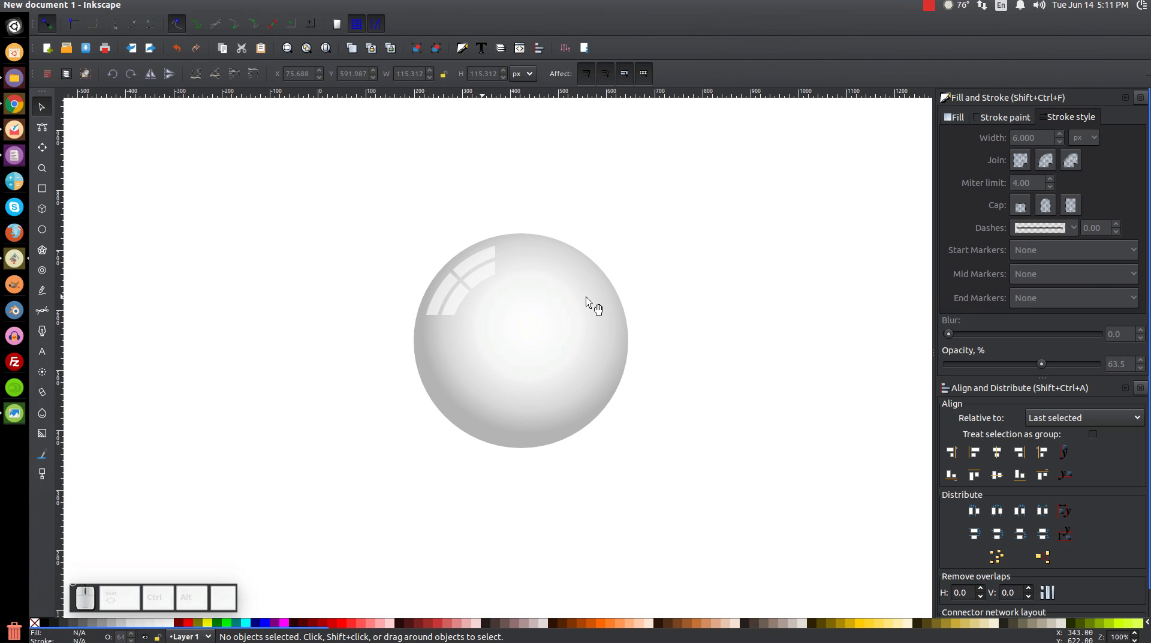
Duplicate the grey eyeball circle, fill the copy plain white and shrink it to iris size
click(596, 305)
click(588, 325)
click(632, 426)
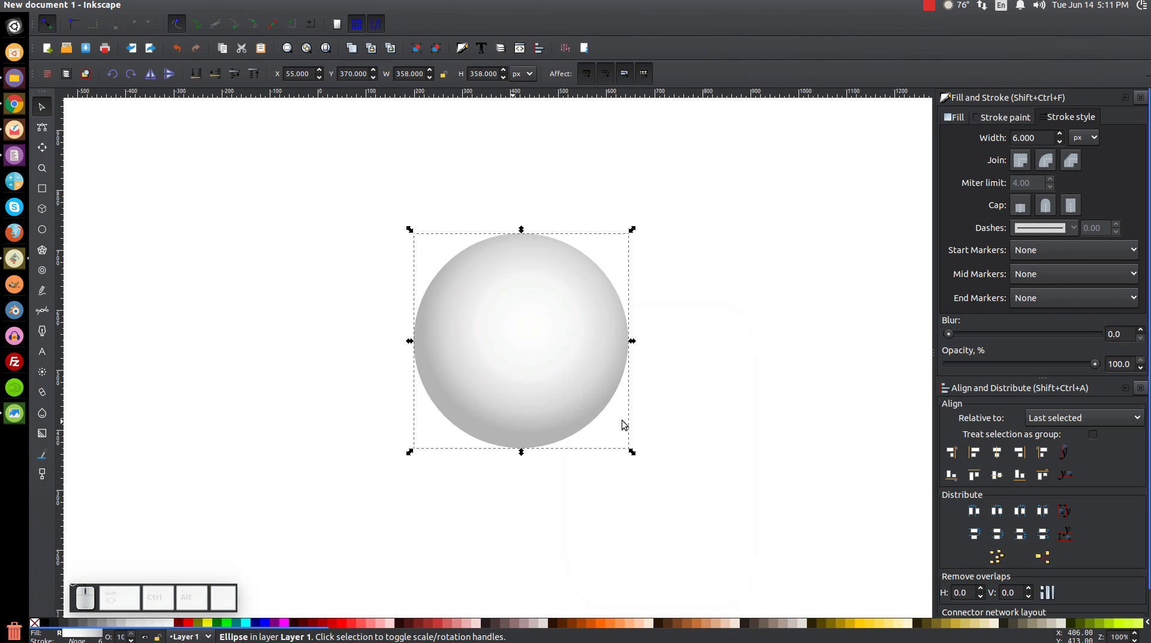
click(175, 627)
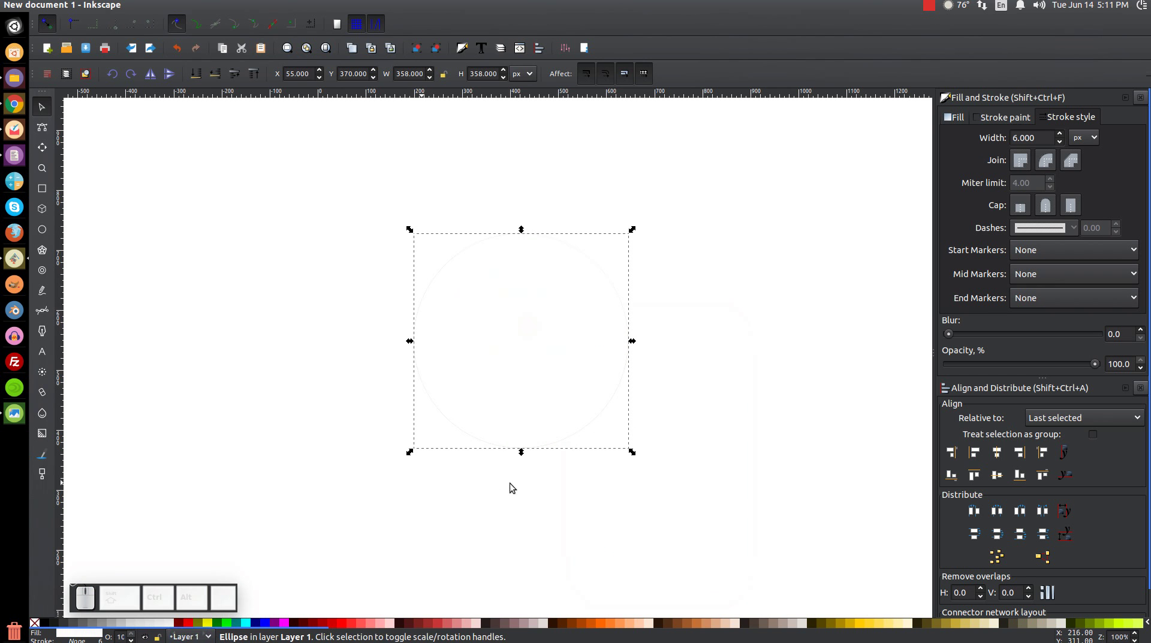
drag(635, 455, 567, 443)
Duplicate the small circle, fill it dark blue, shrink it slightly and undo the unwanted scaling
click(521, 341)
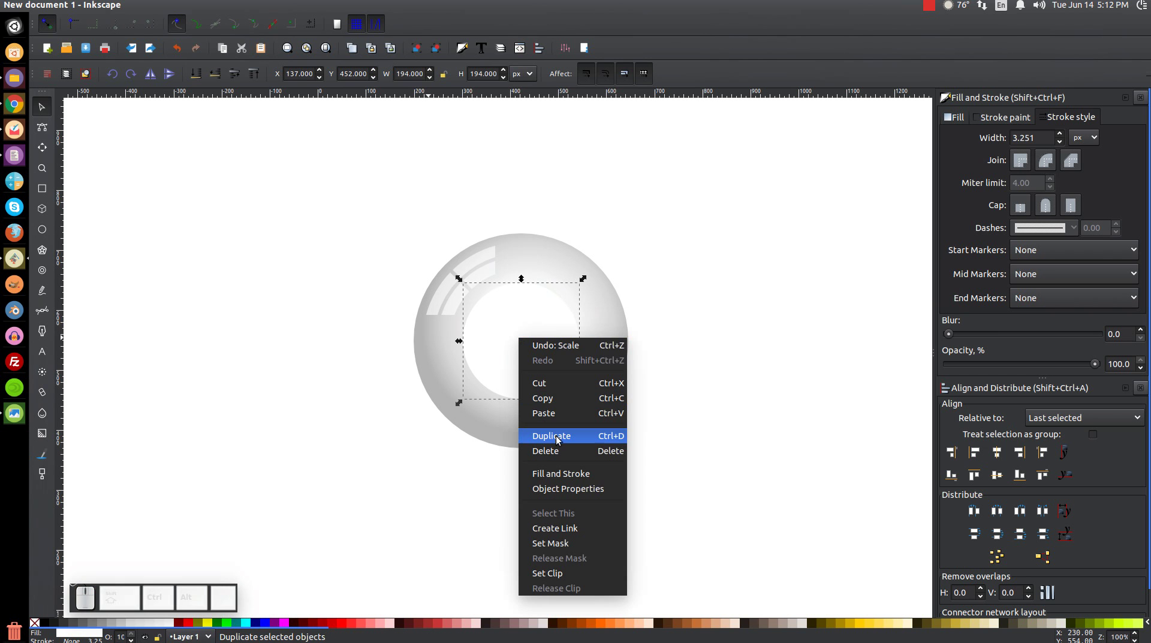
click(563, 440)
drag(387, 634, 748, 632)
click(631, 627)
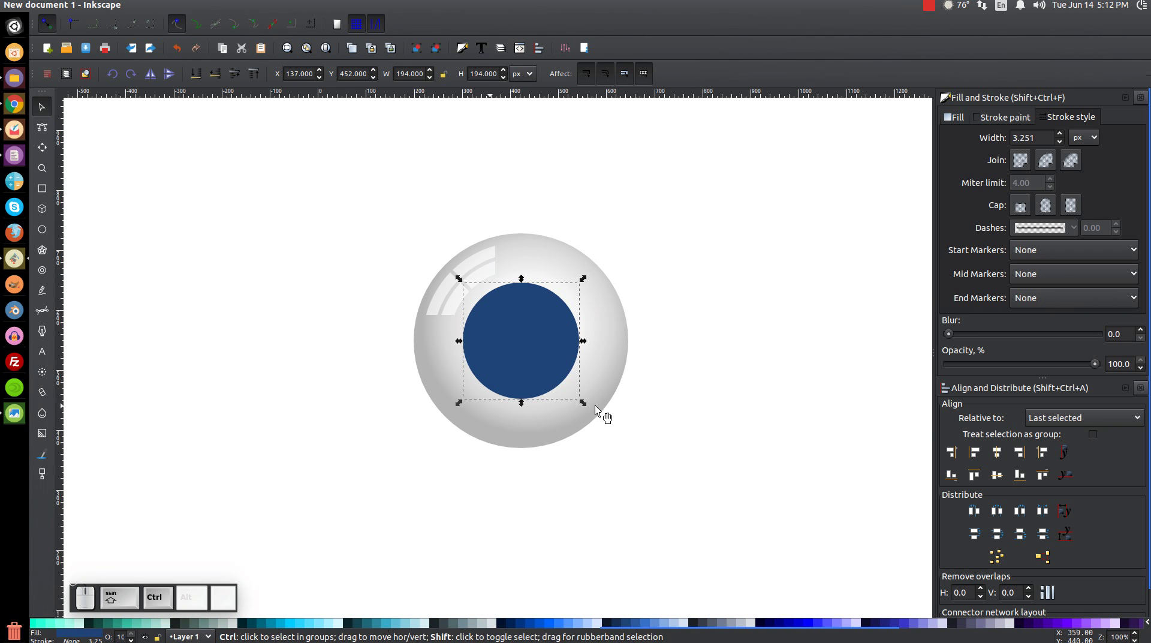
click(588, 409)
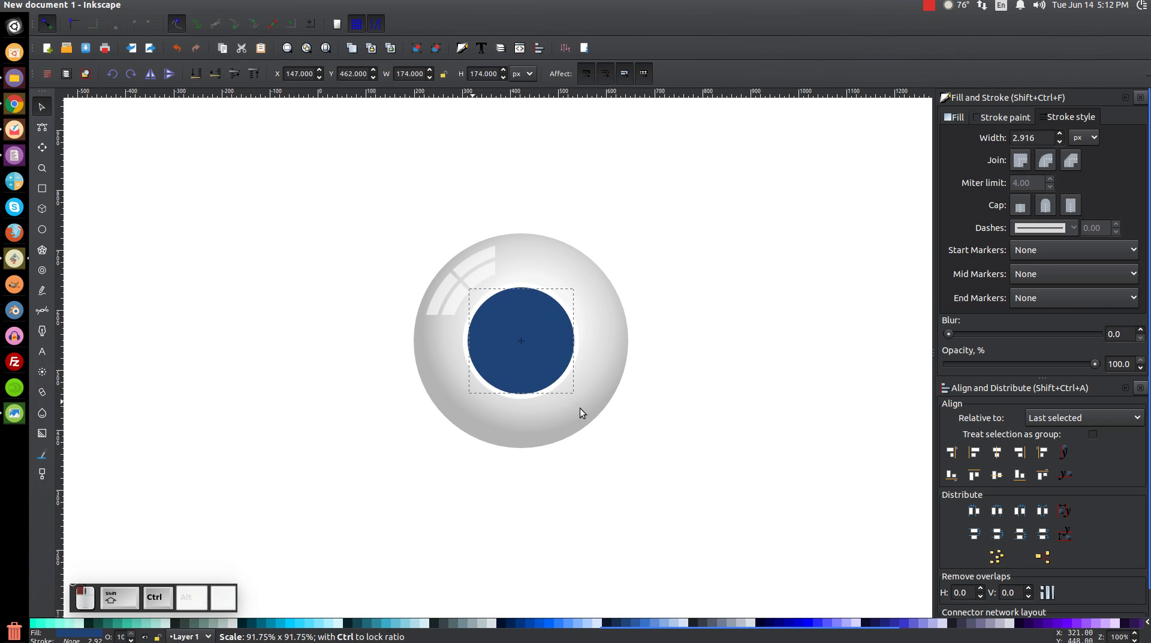
scroll(up, 3)
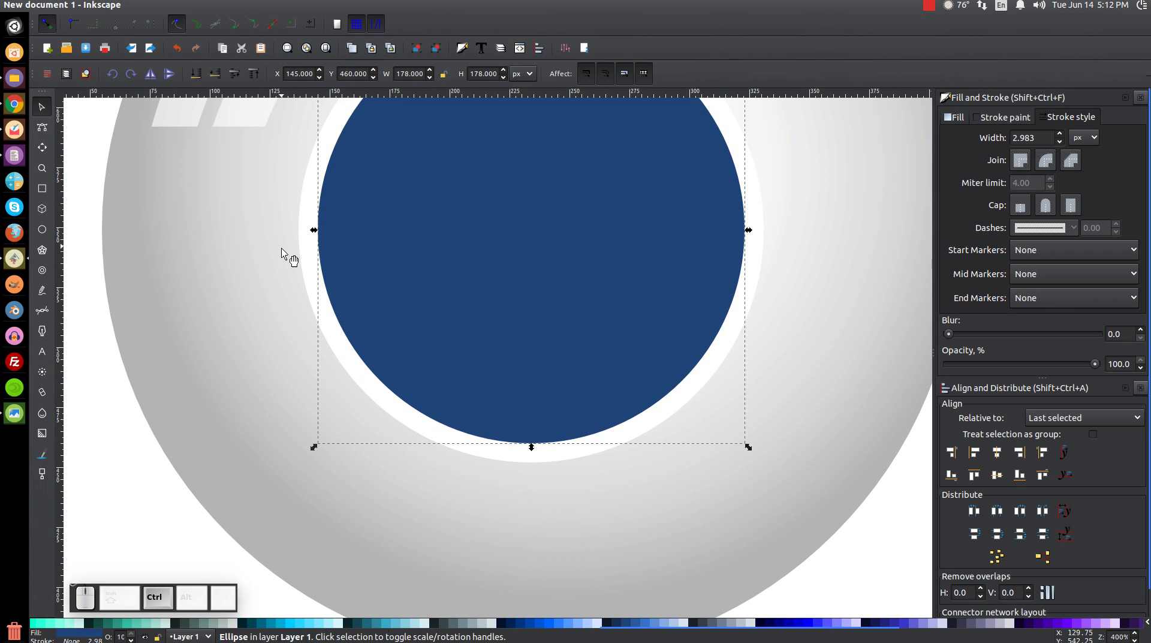
click(417, 360)
right_click(417, 360)
key(1)
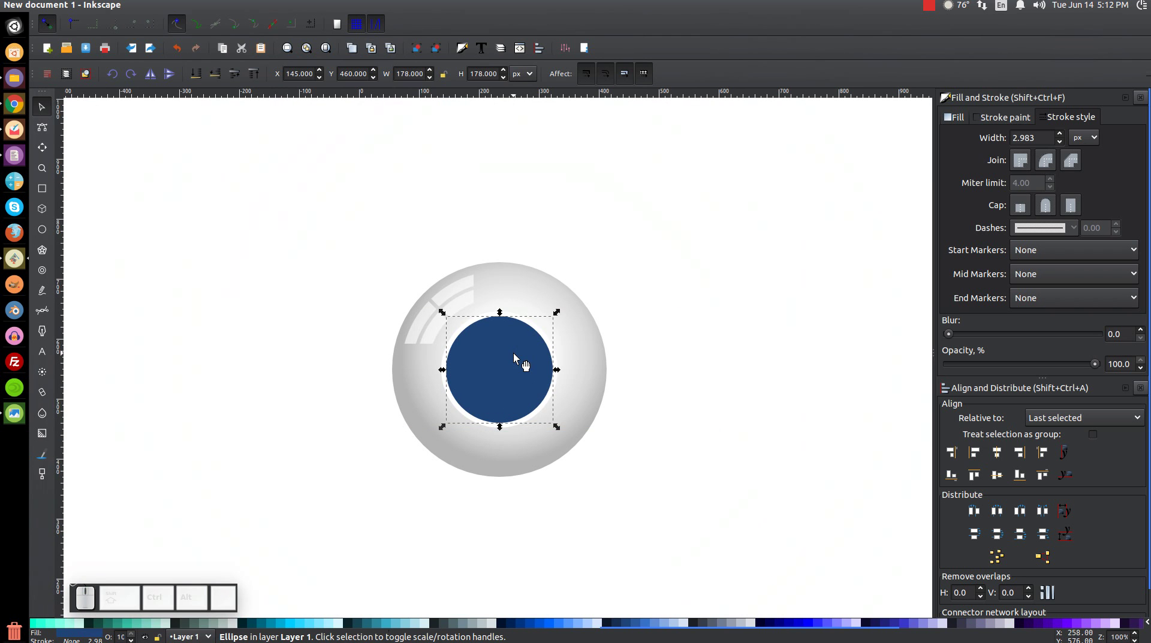
click(520, 357)
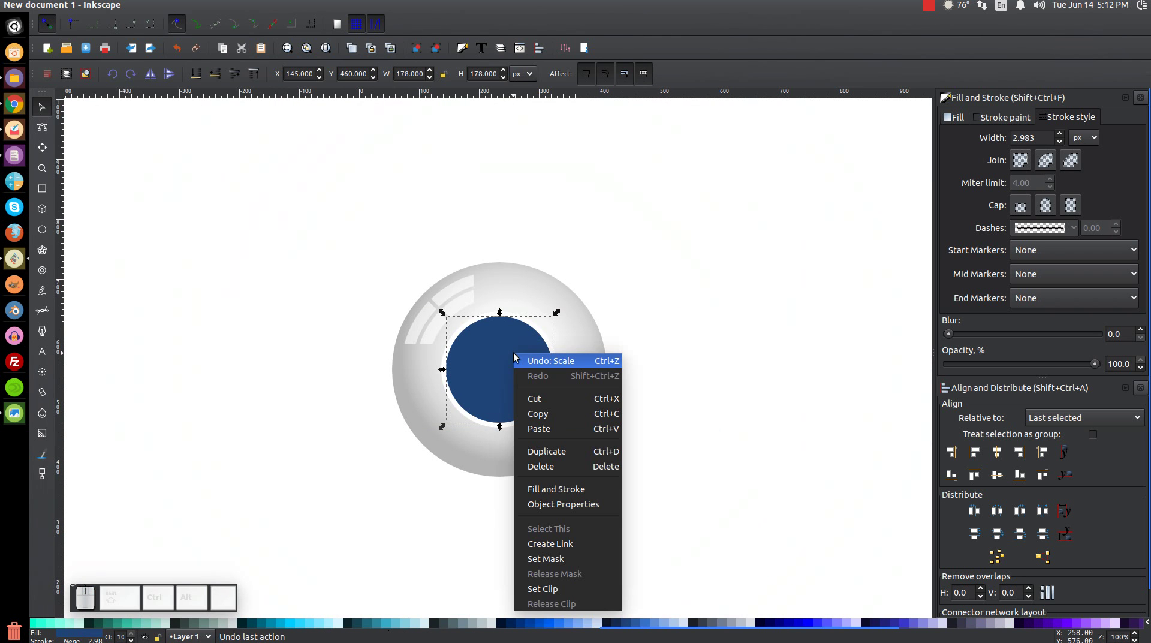
click(556, 456)
middle_click(490, 454)
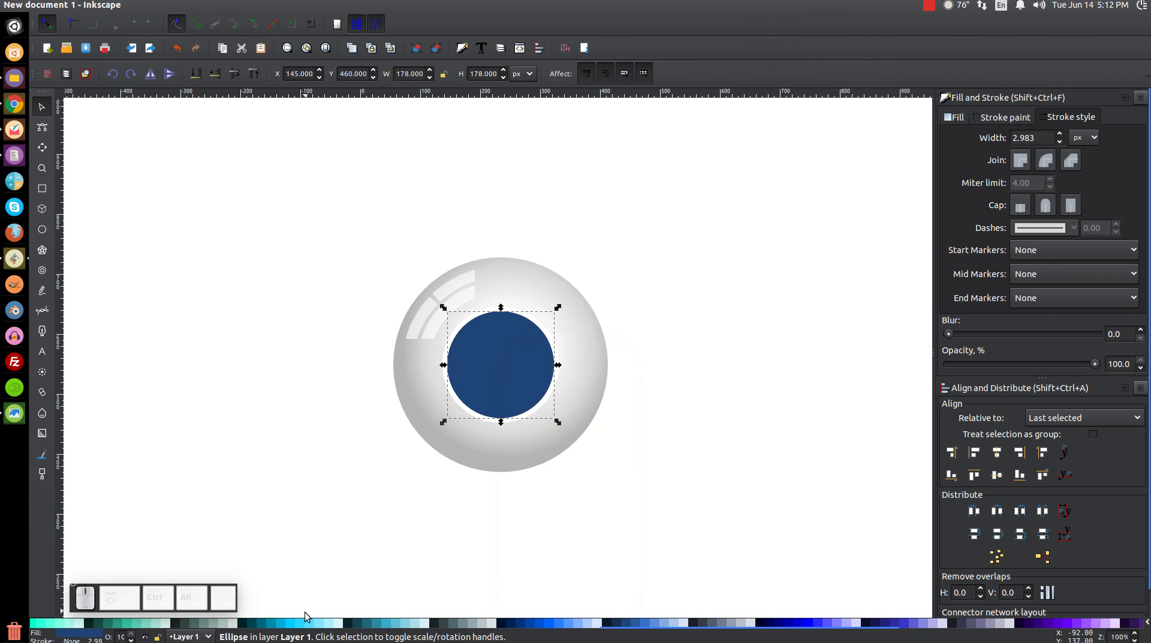
Fill the iris bright cyan with a thin dark blue outline
click(298, 627)
click(311, 624)
click(302, 625)
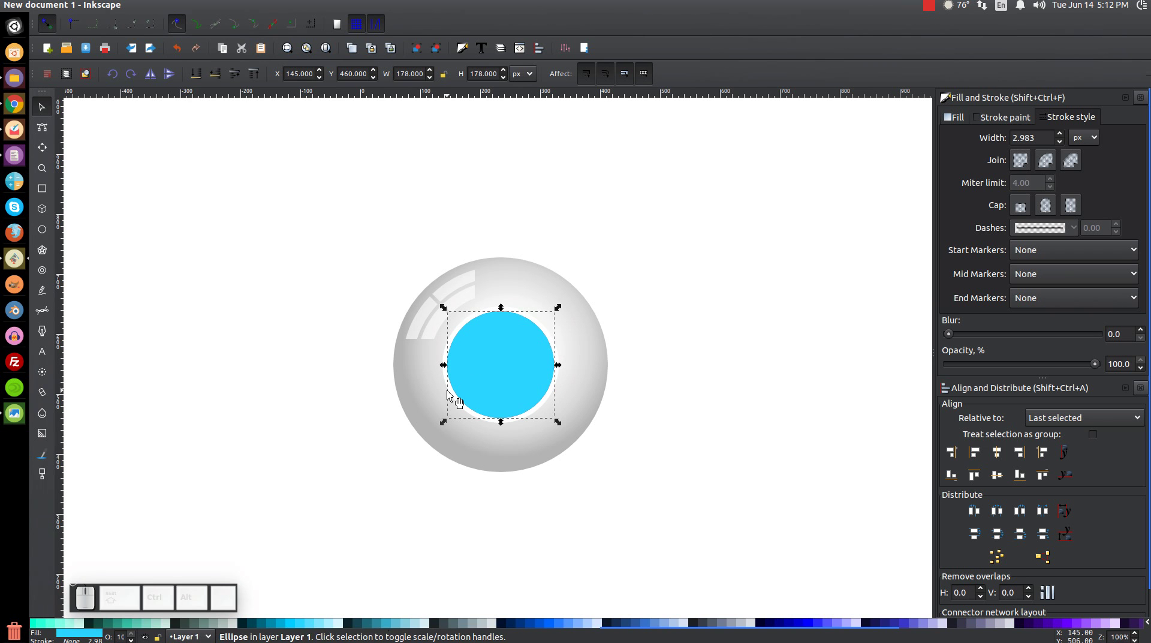
click(563, 425)
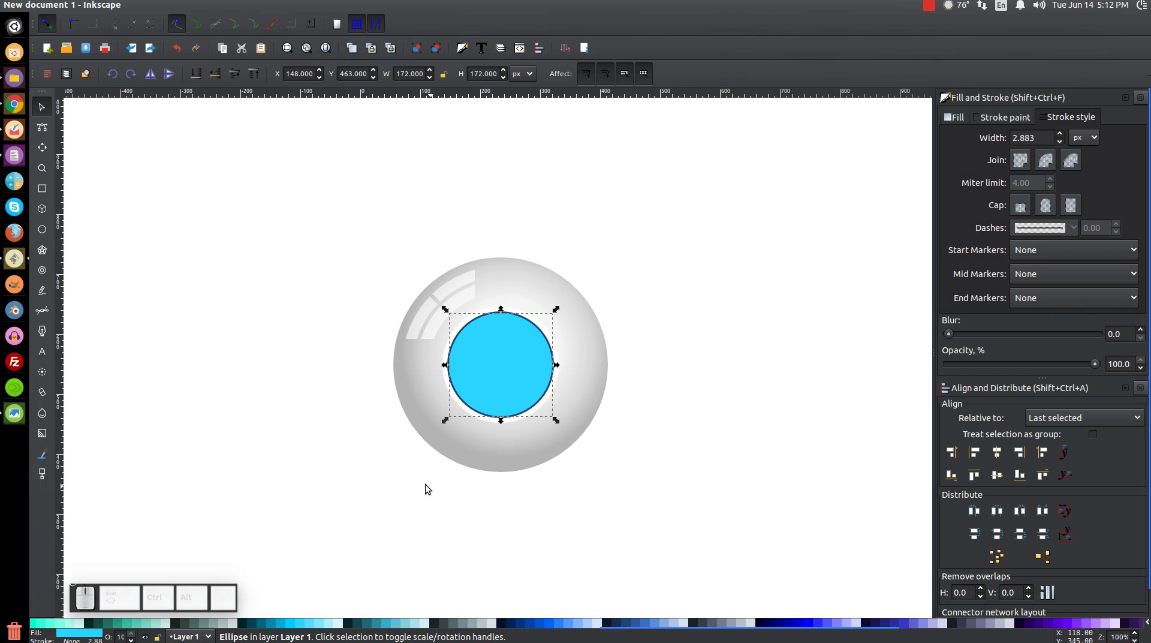
Switch the iris fill to a radial gradient and lighten its centre stop
click(960, 122)
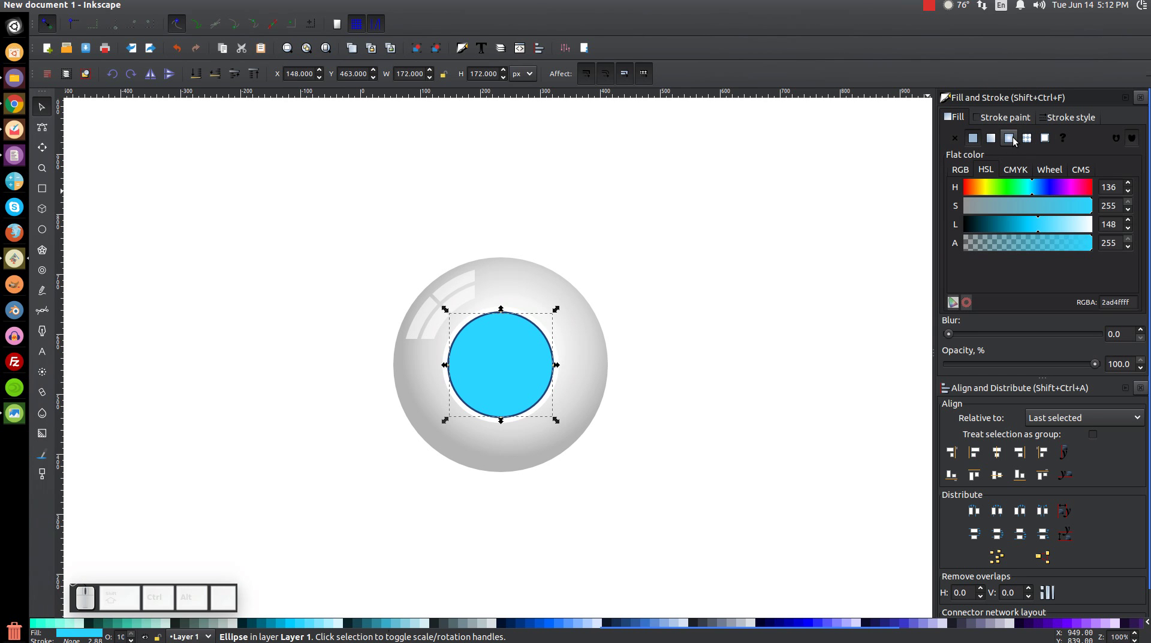
click(1019, 140)
key(g)
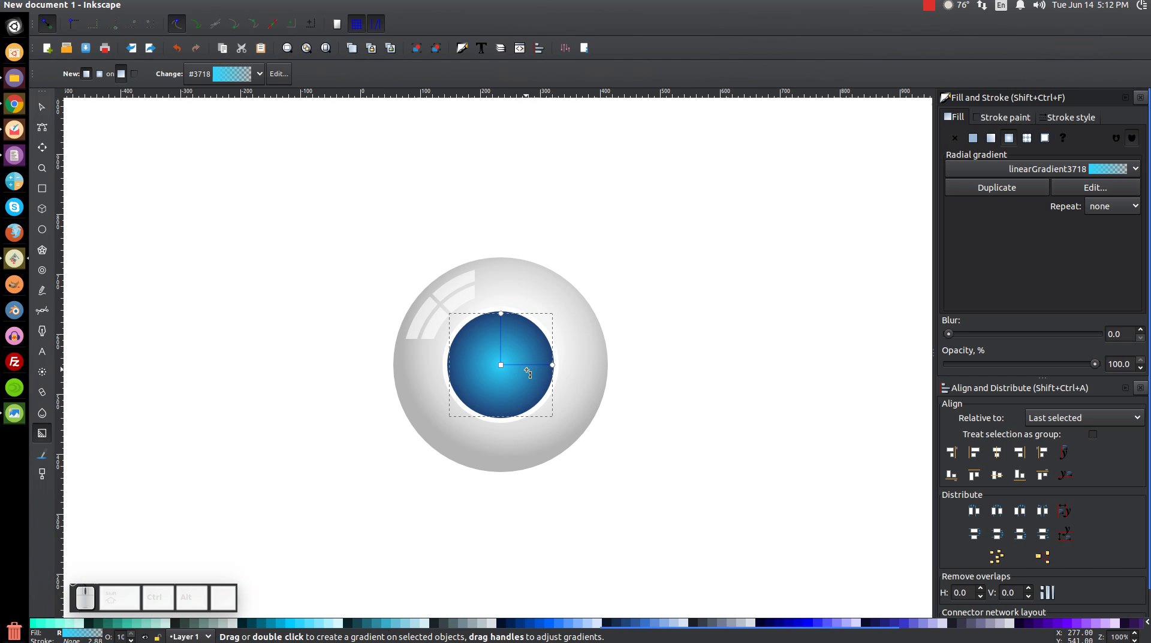
click(557, 365)
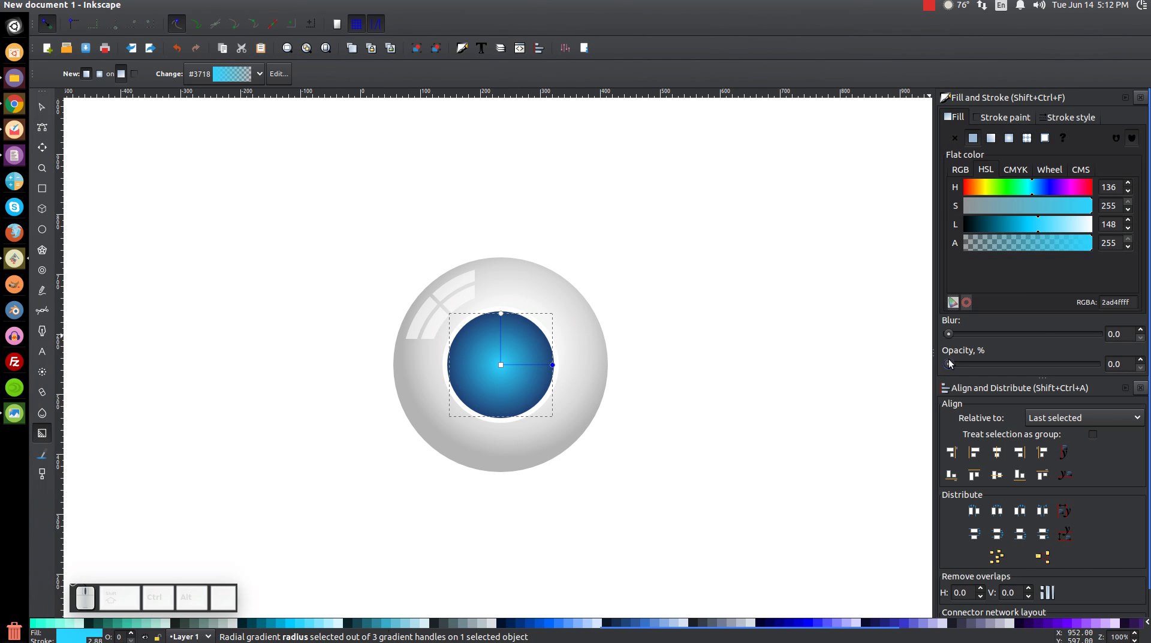
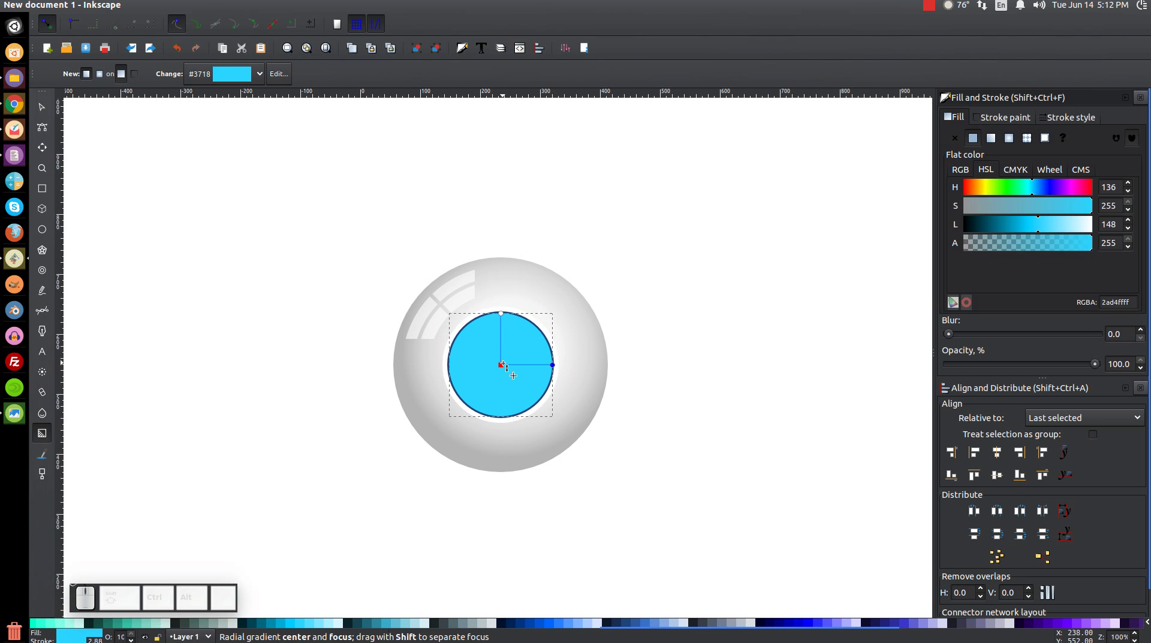
click(506, 365)
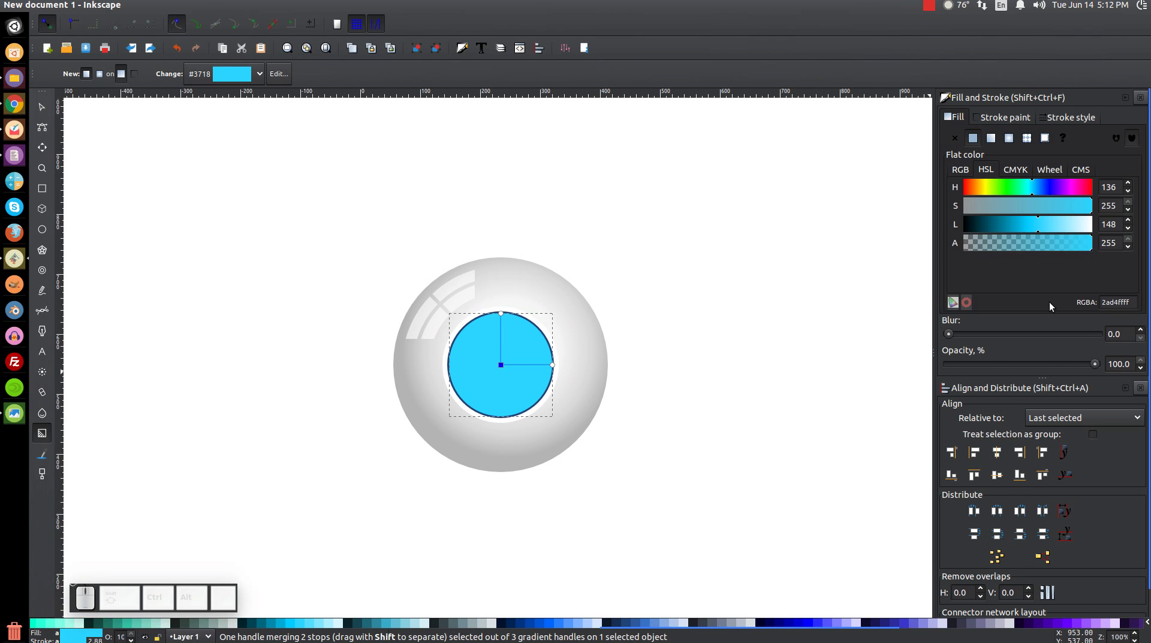
drag(1046, 223, 975, 298)
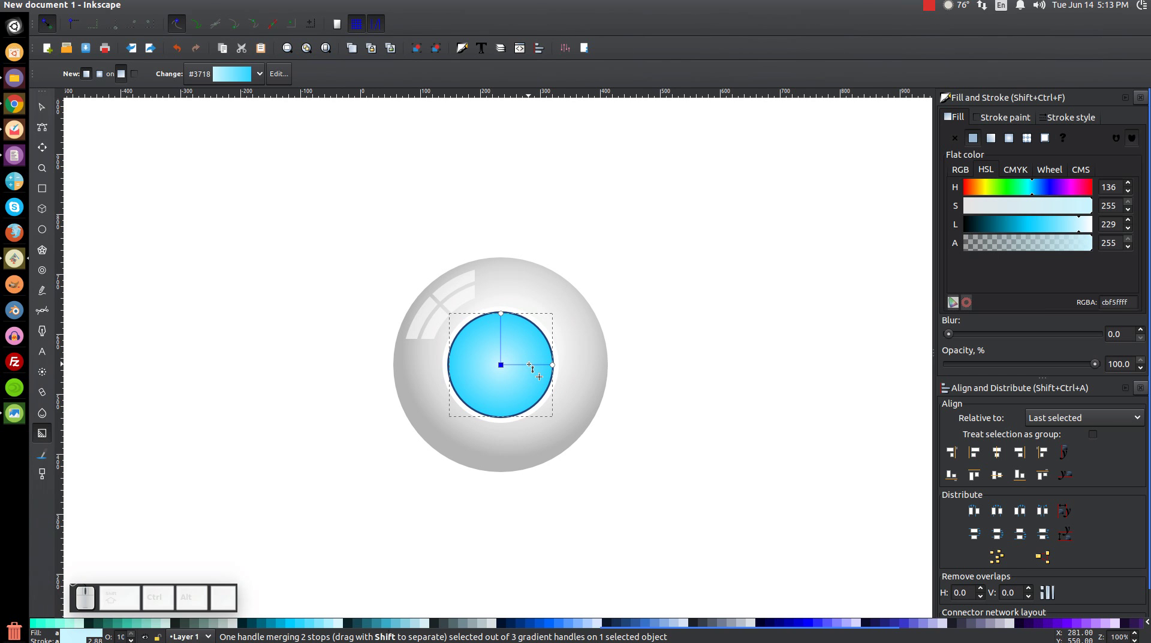
Add a middle gradient stop and set it to a medium cyan
click(533, 365)
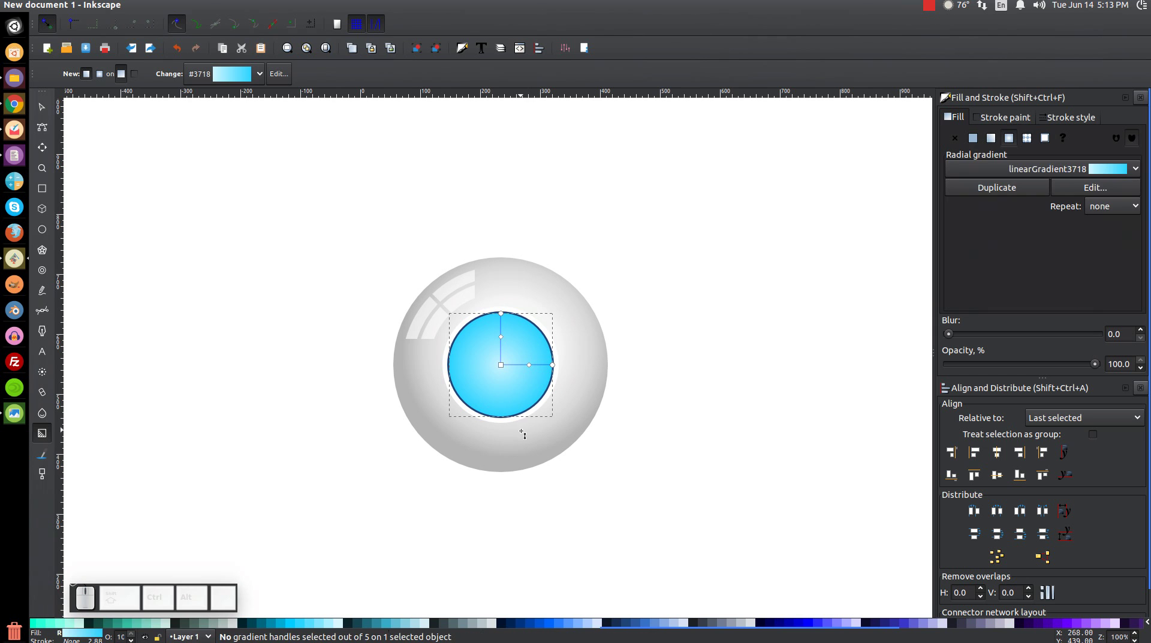
click(533, 363)
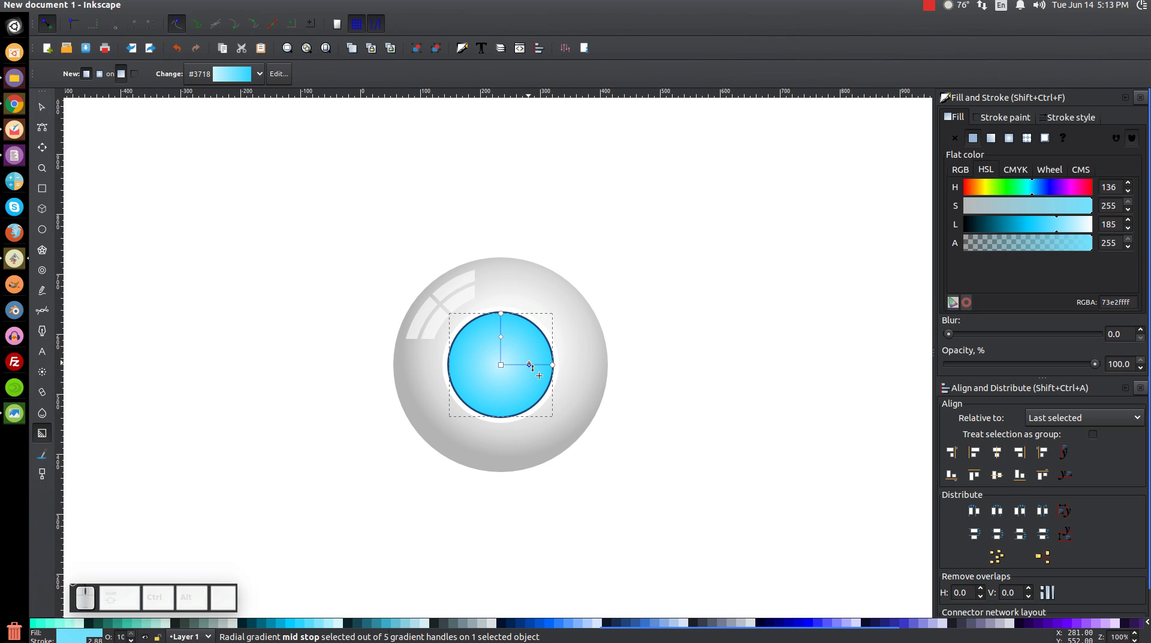
click(558, 366)
drag(1043, 230, 960, 264)
click(532, 367)
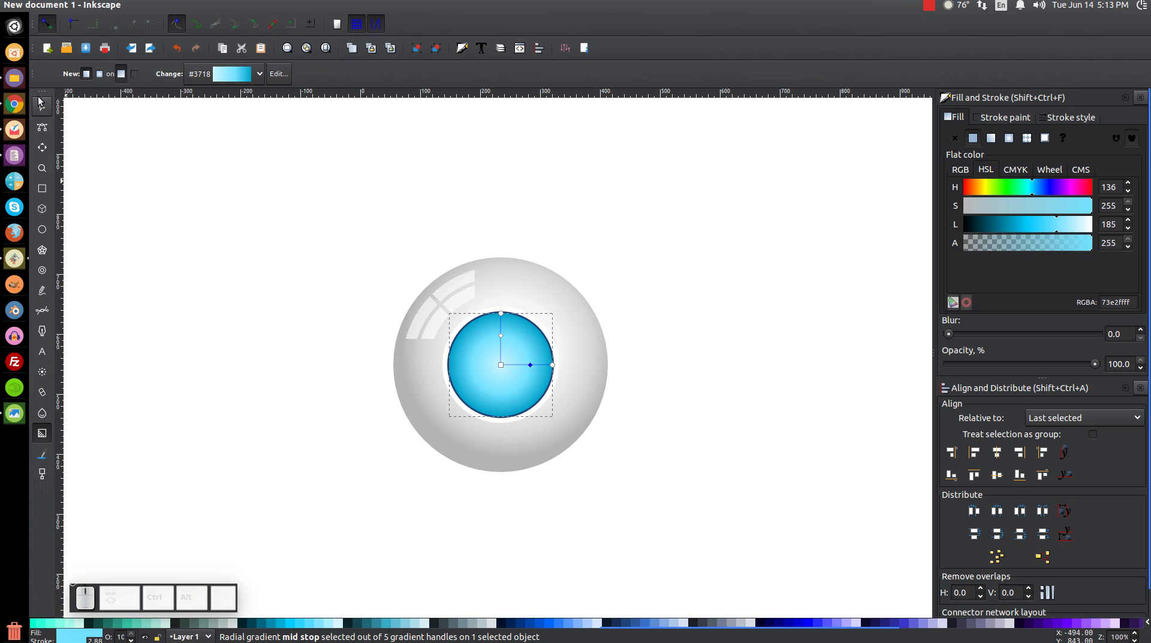
Reselect the iris to check its gradient, then deselect everything
click(47, 110)
click(724, 370)
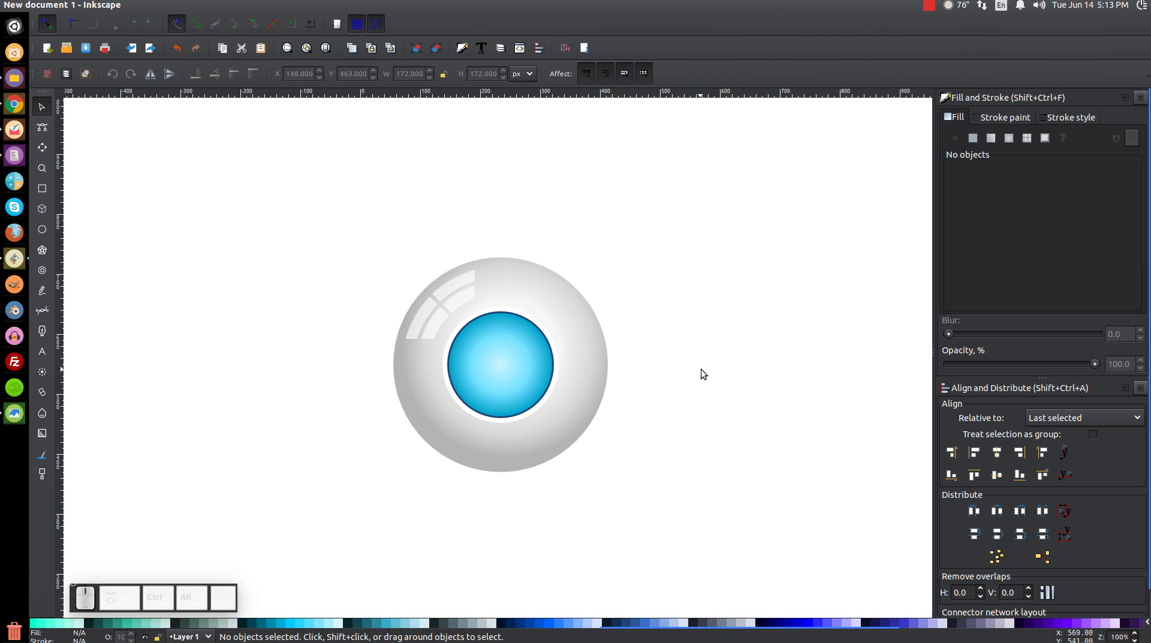
click(517, 363)
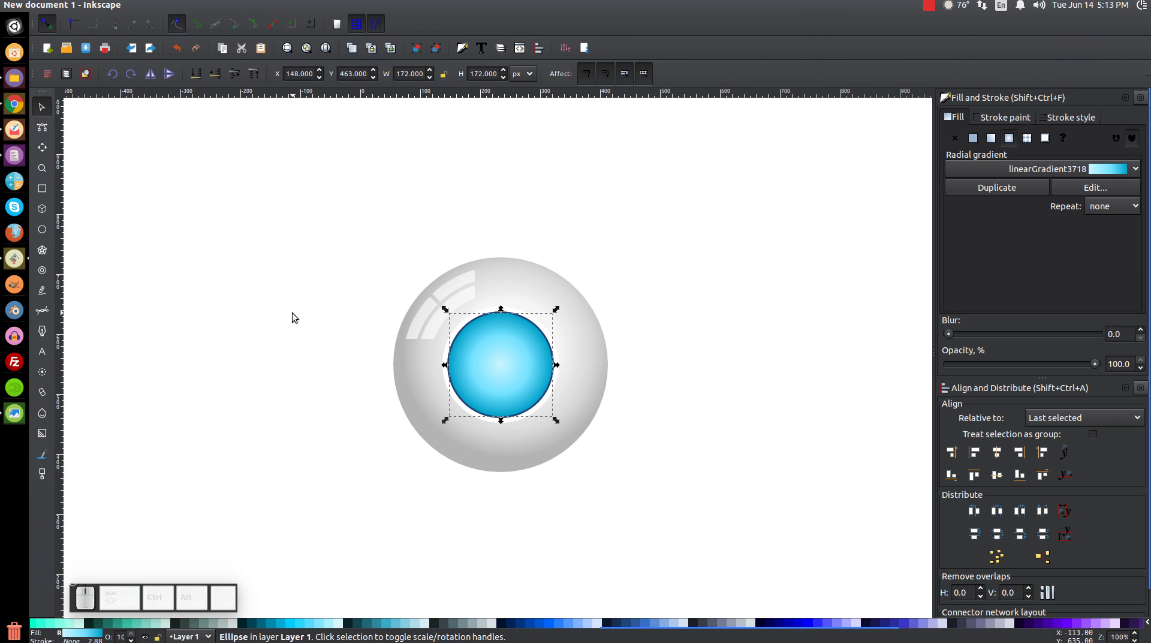
click(802, 299)
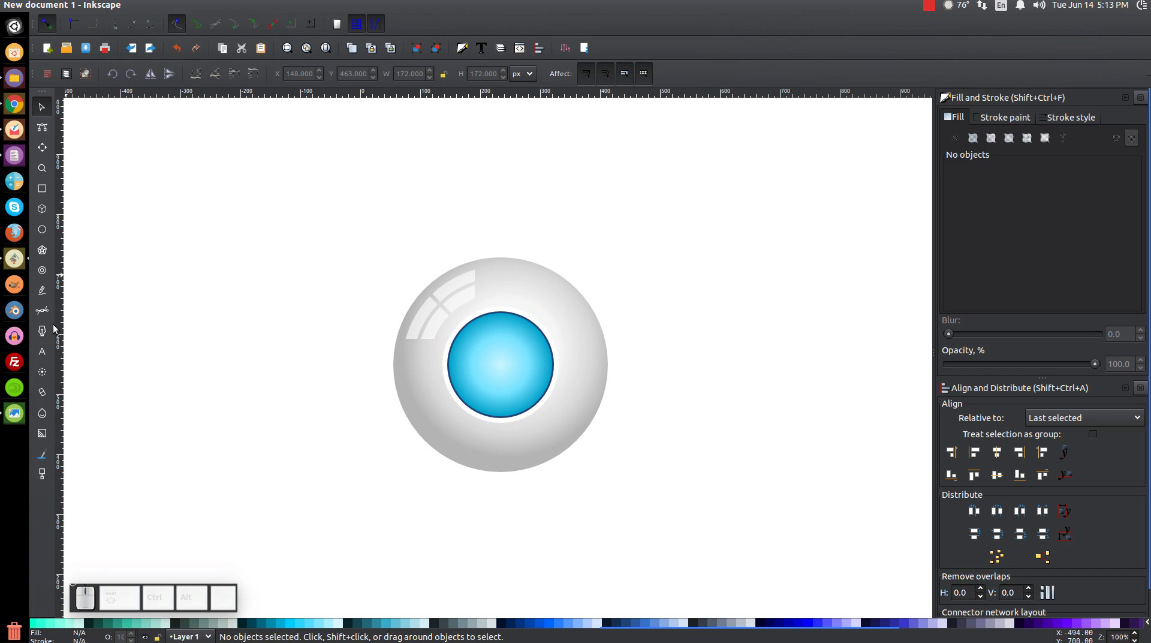
Set the Star tool to star mode and raise the corner count toward 40 points
click(54, 250)
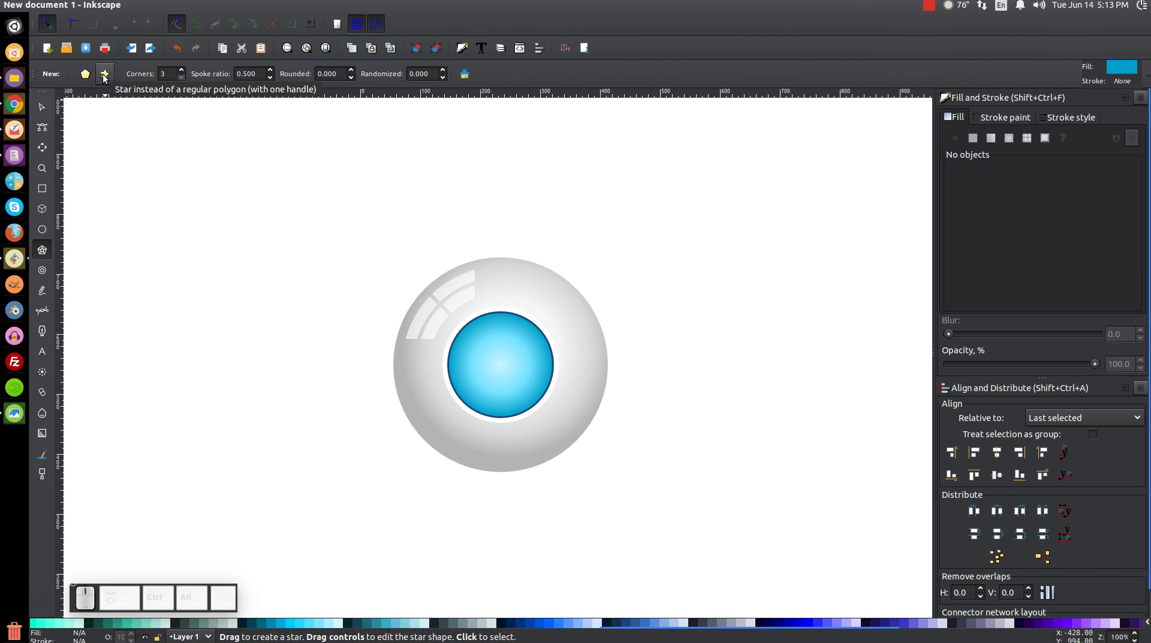
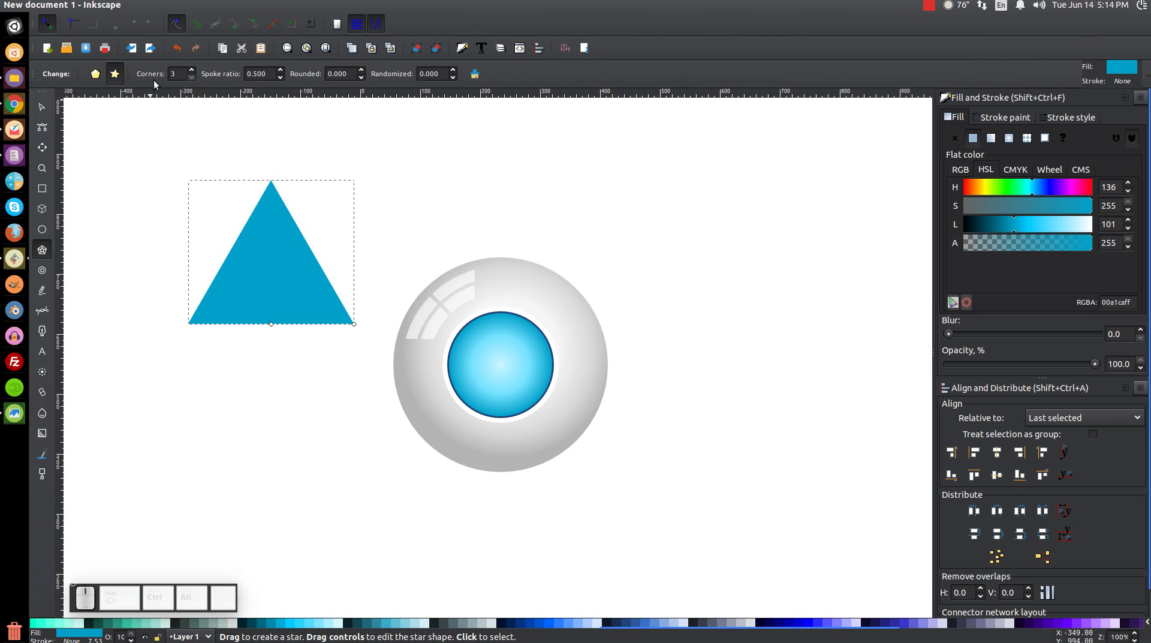
click(196, 74)
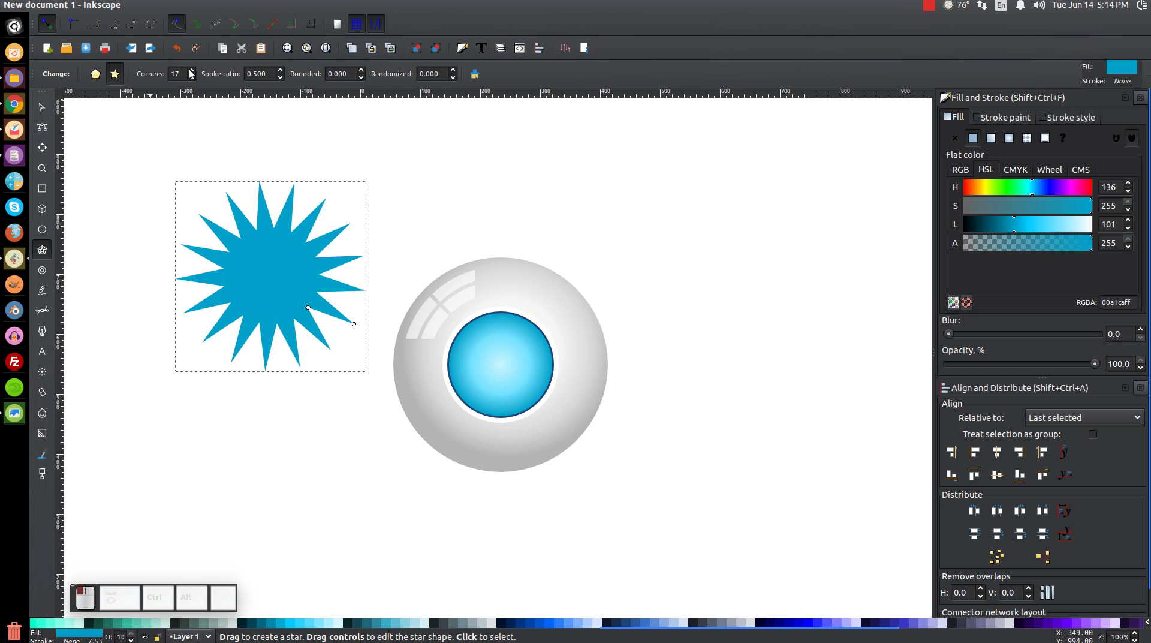
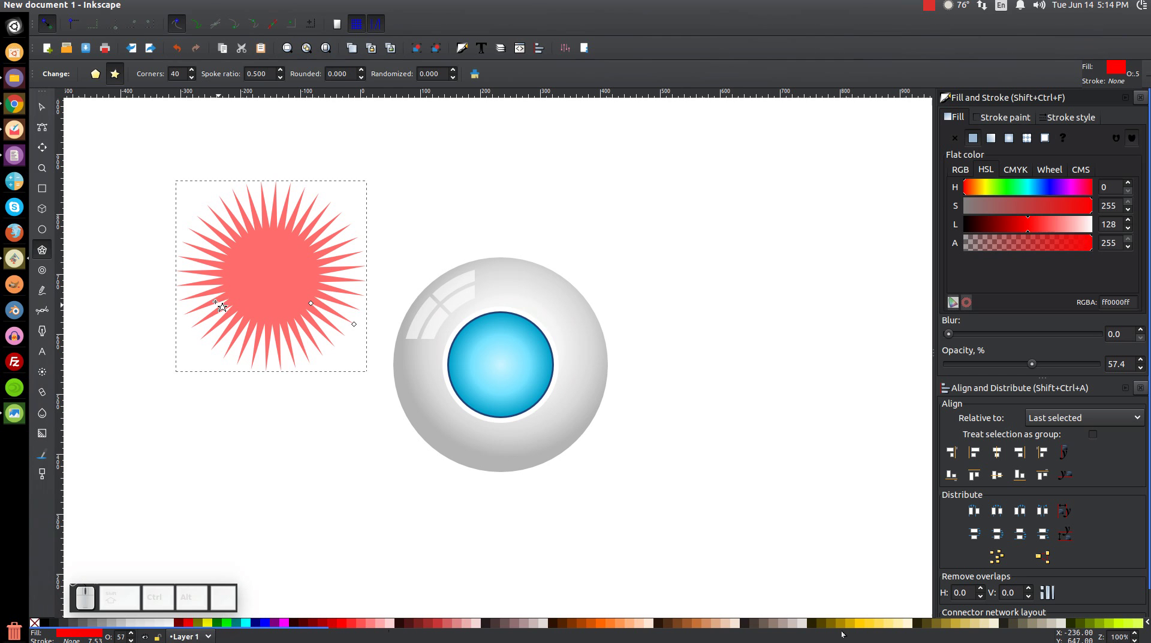
Select the red star and scale it down to fit inside the iris
click(54, 103)
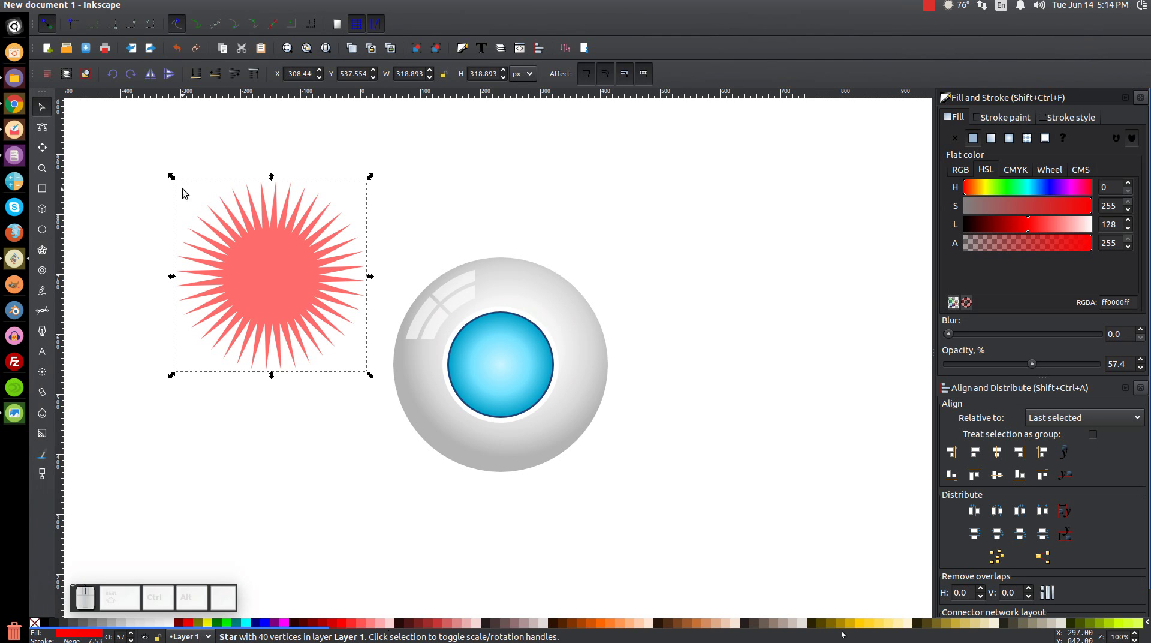
click(521, 368)
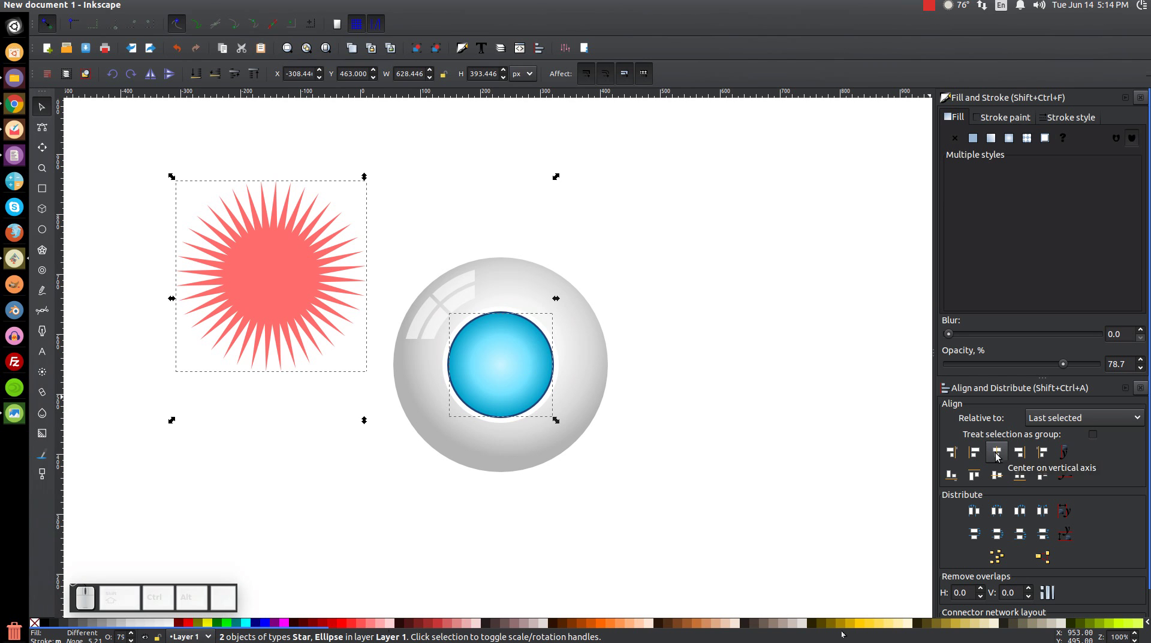
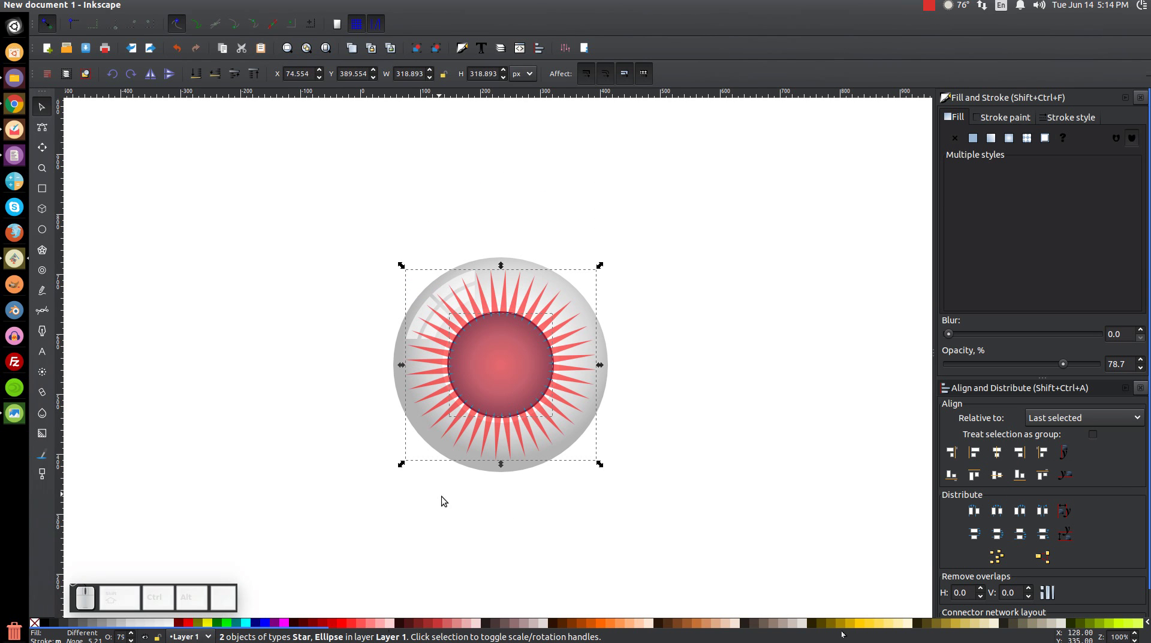
click(766, 317)
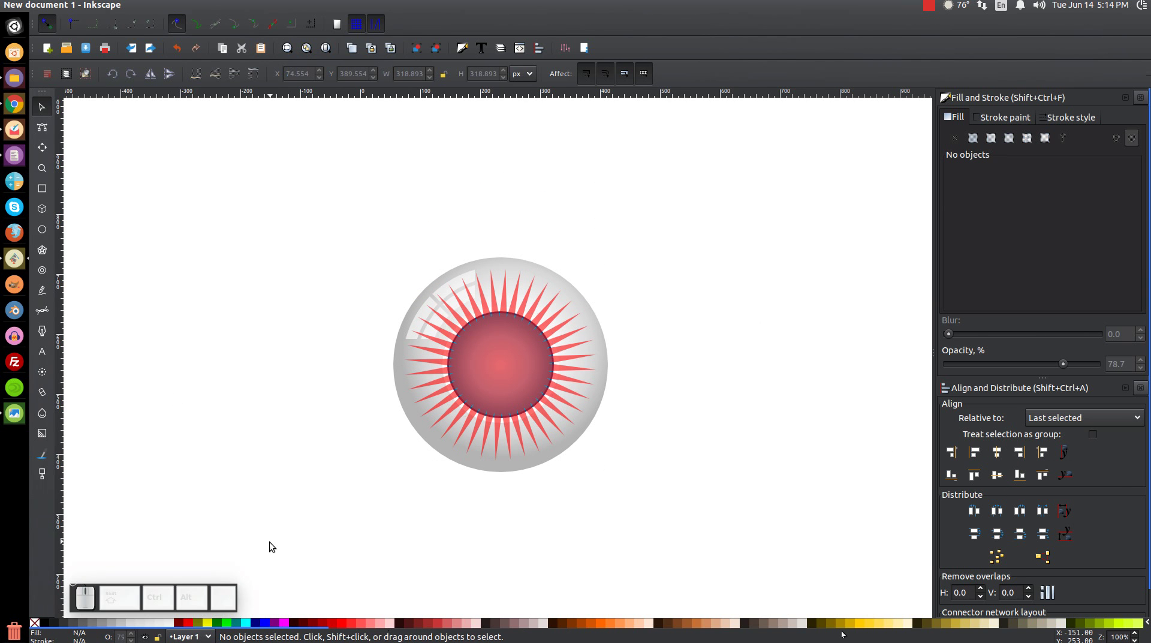
click(520, 369)
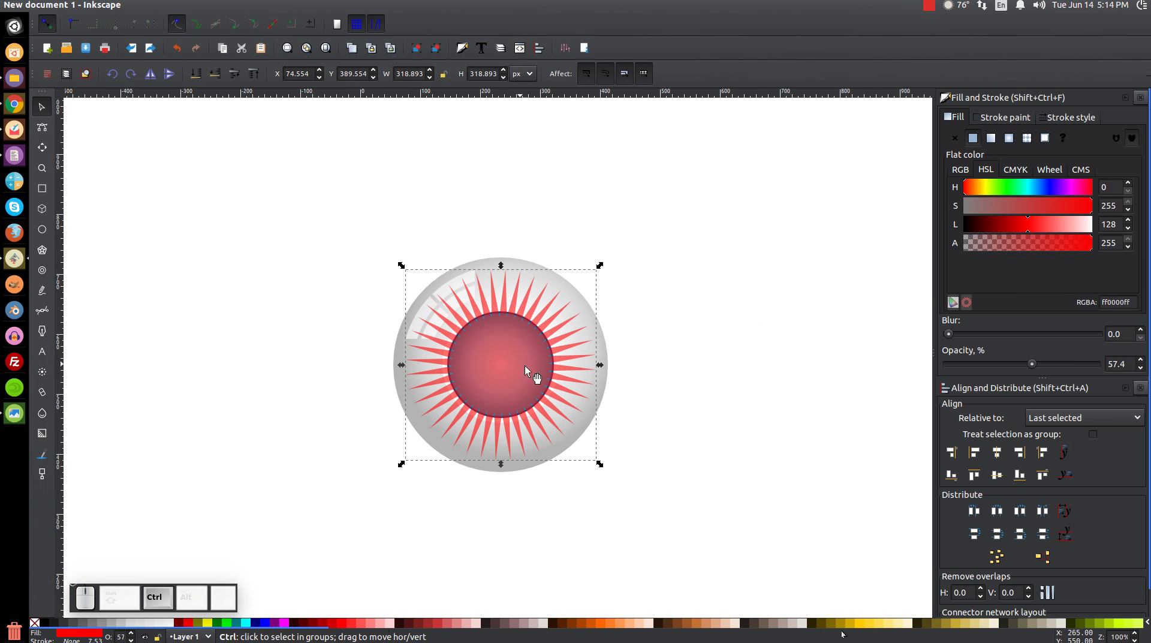
drag(603, 370, 528, 400)
drag(526, 400, 543, 380)
click(720, 420)
click(551, 369)
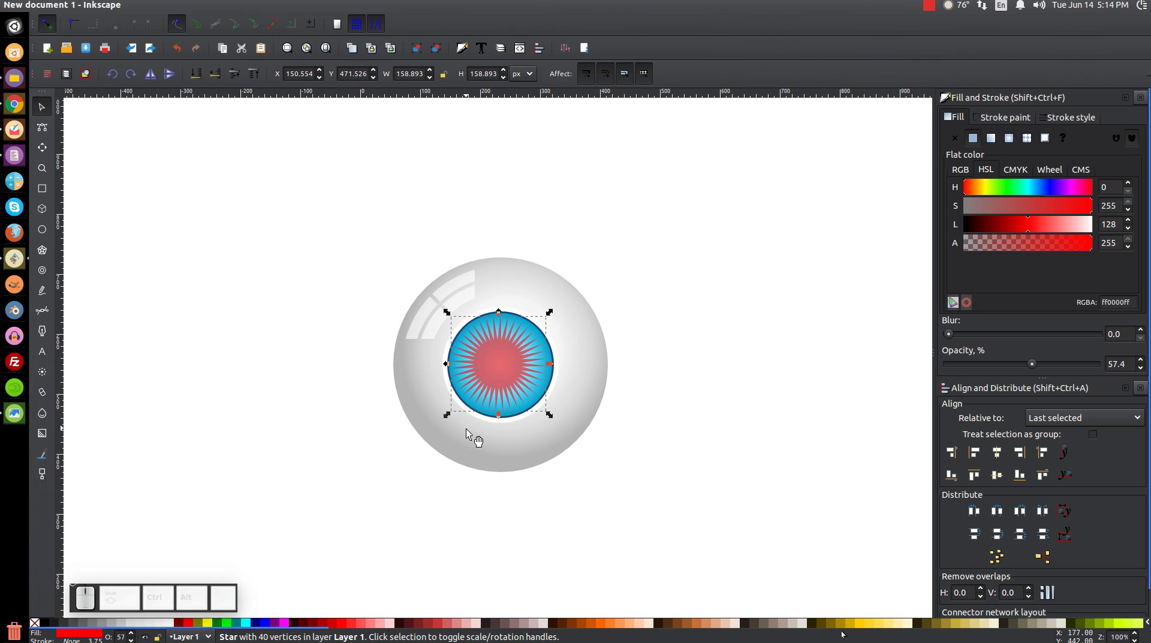
Centre the star on the iris on both axes with Align and Distribute, then deselect
key(=)
scroll(down, 3)
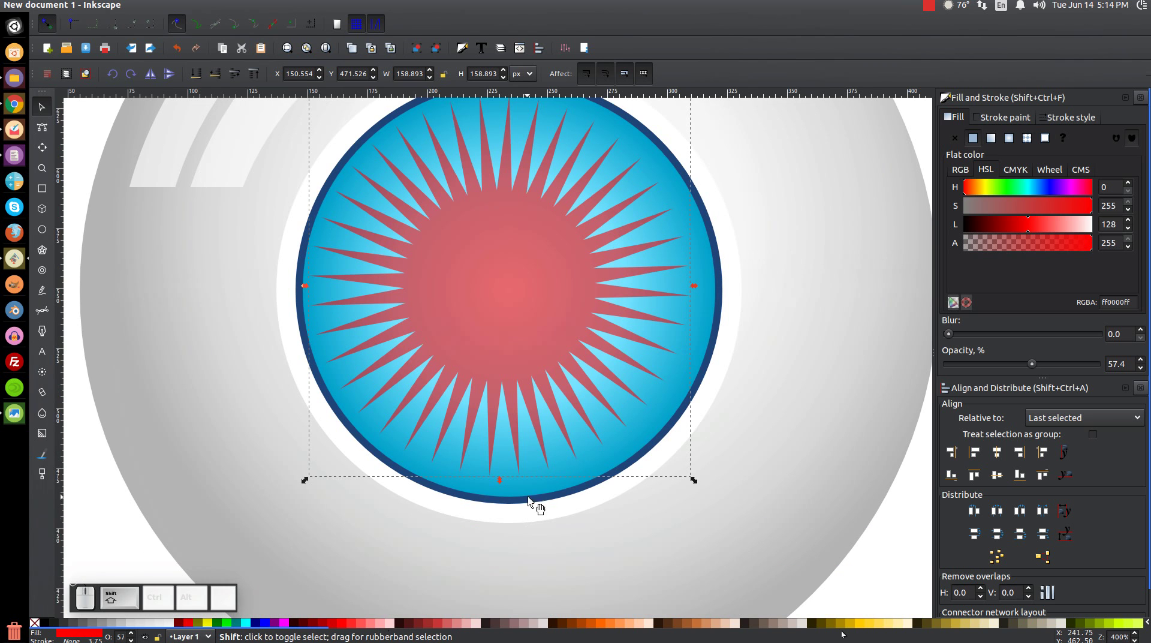
click(549, 490)
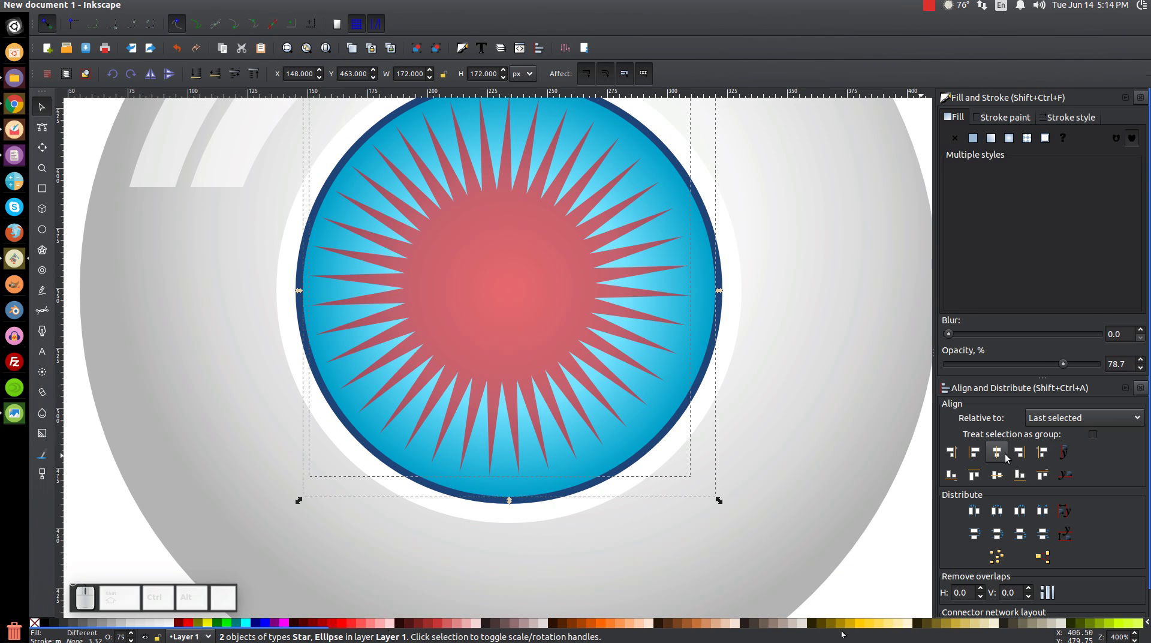
click(1001, 458)
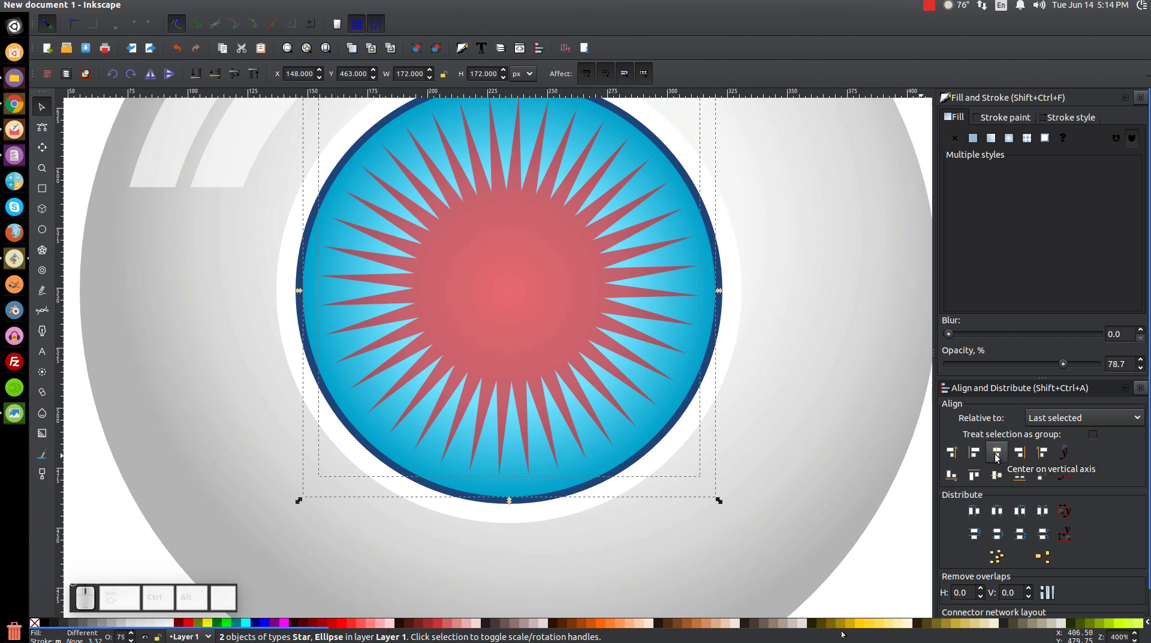
click(999, 472)
middle_click(682, 352)
click(661, 408)
key(1)
middle_click(606, 374)
middle_click(764, 400)
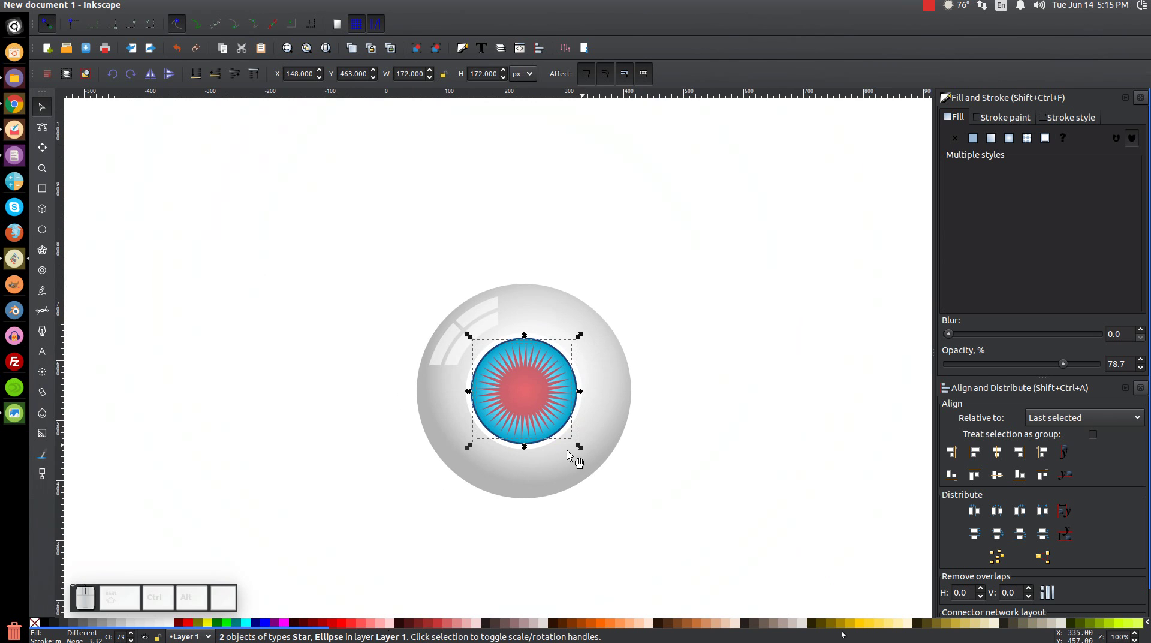
click(889, 319)
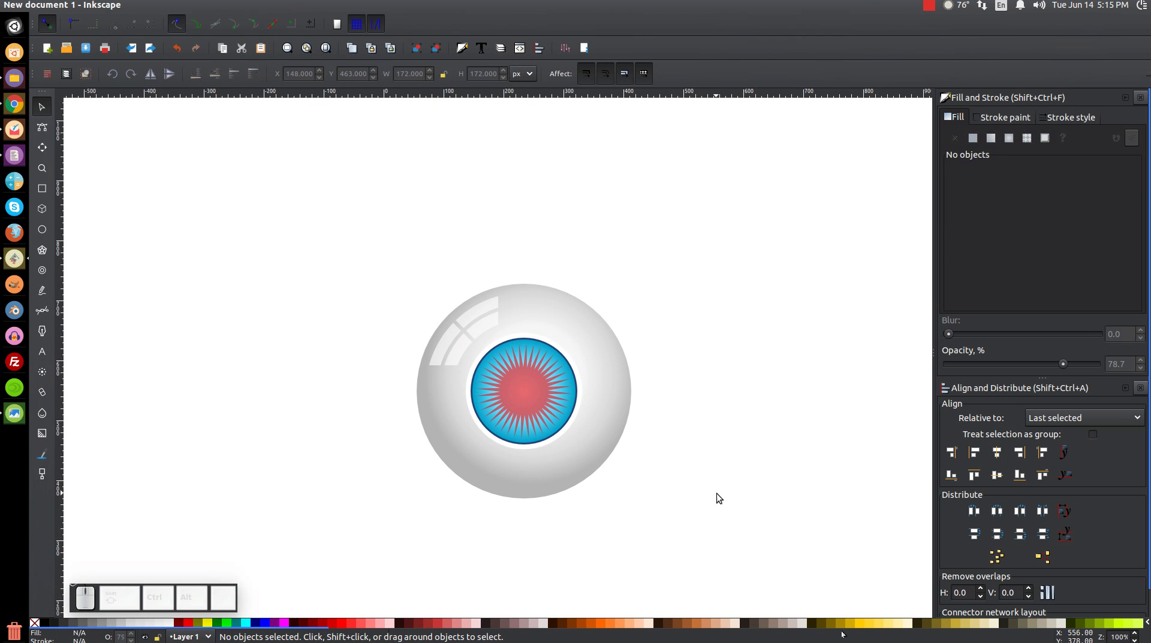
Turn the star's spokes white and add a small black pupil circle centred on the iris
click(545, 407)
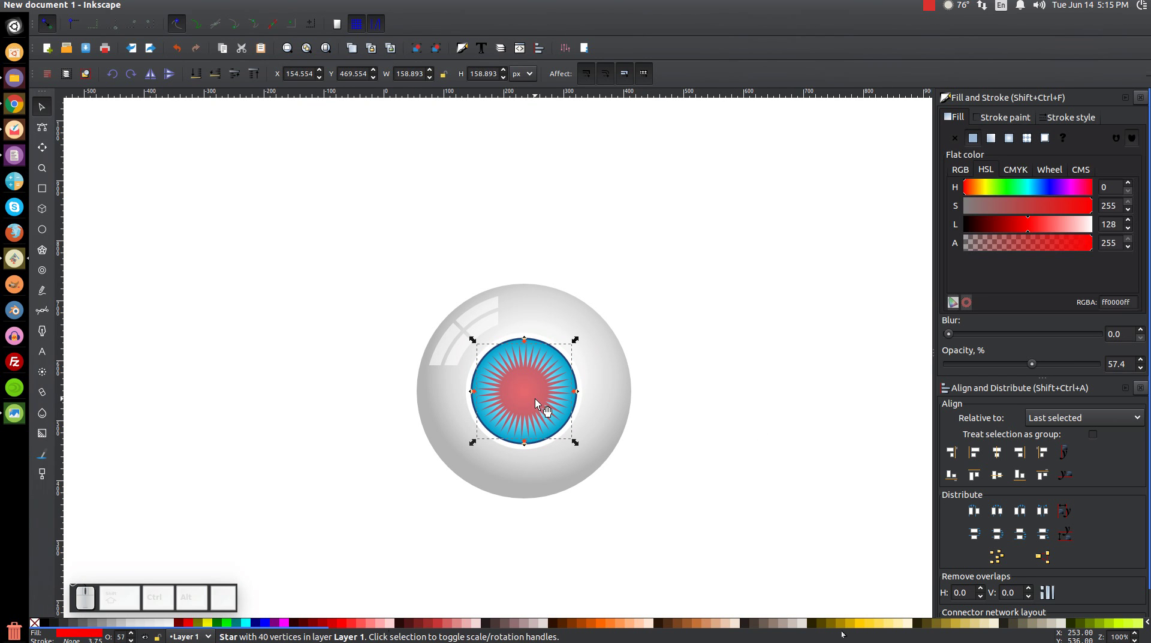
click(174, 629)
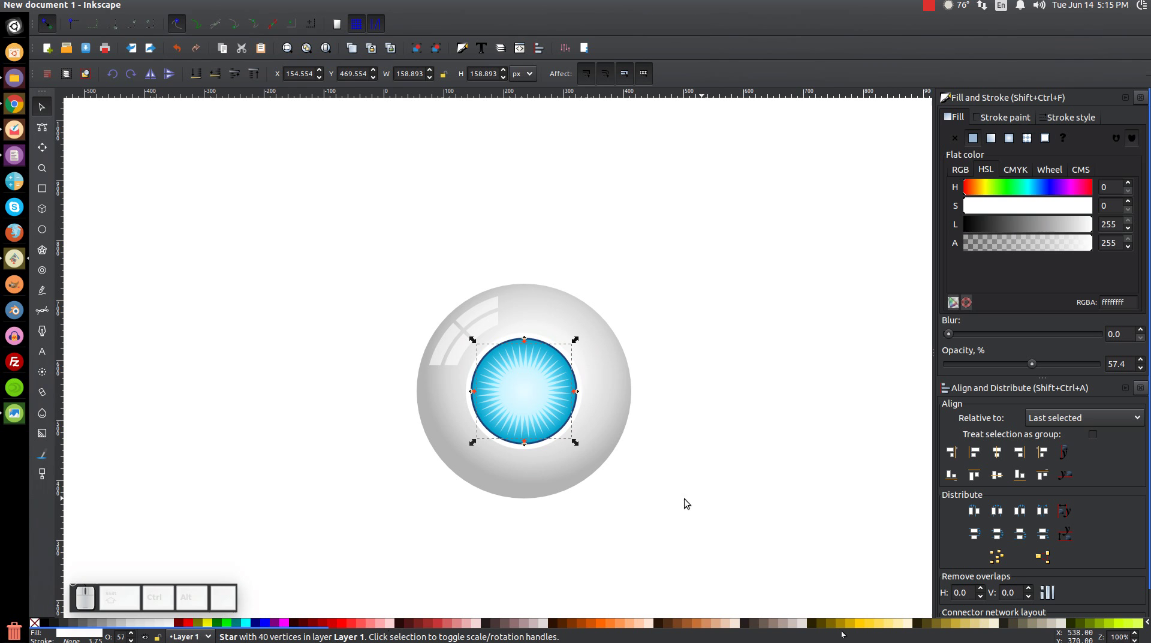
click(585, 485)
click(588, 471)
click(656, 315)
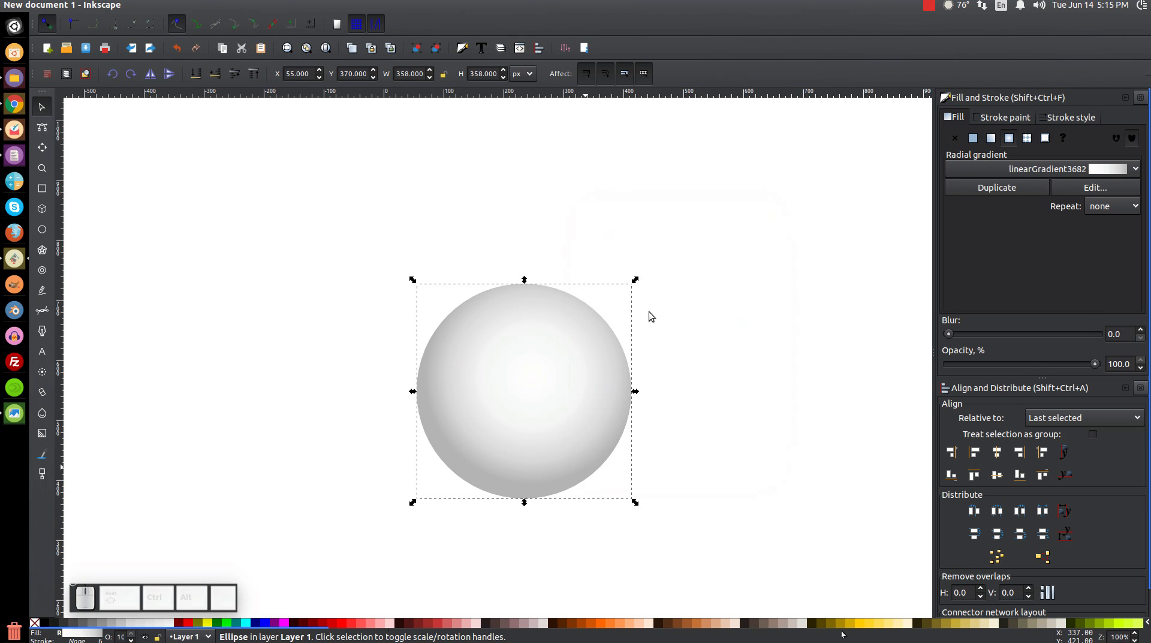
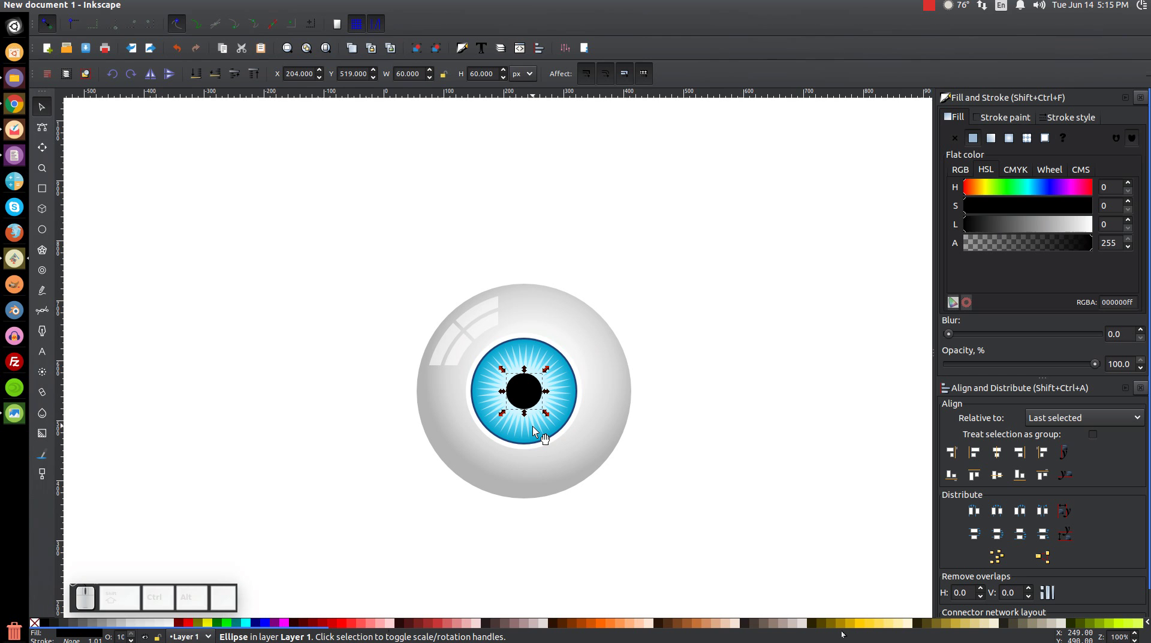
click(542, 435)
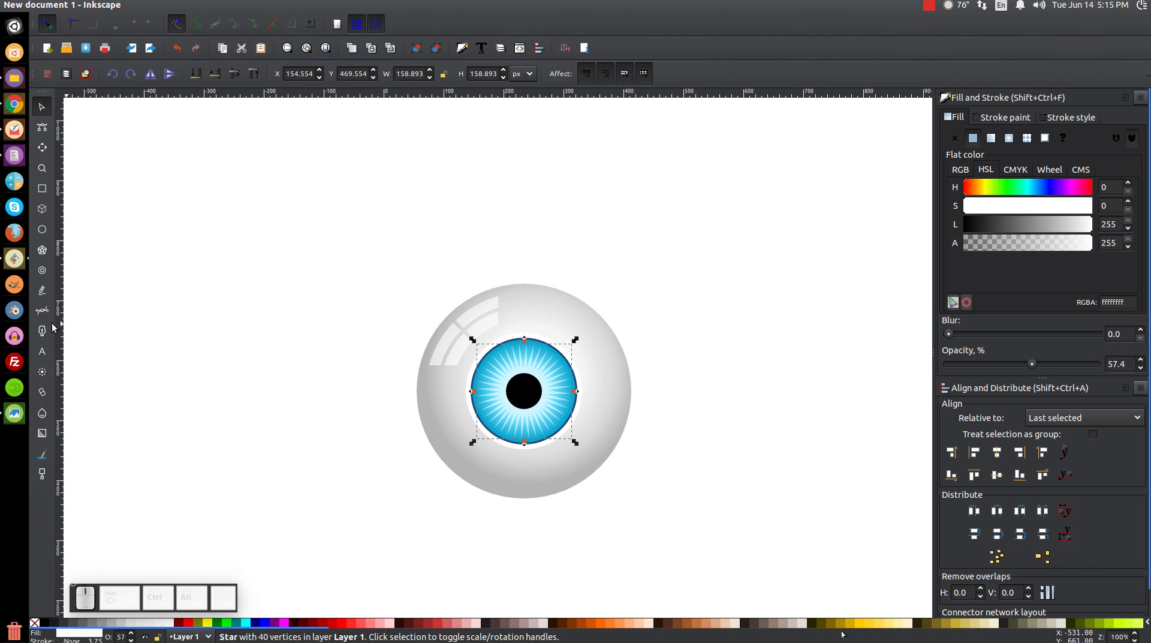
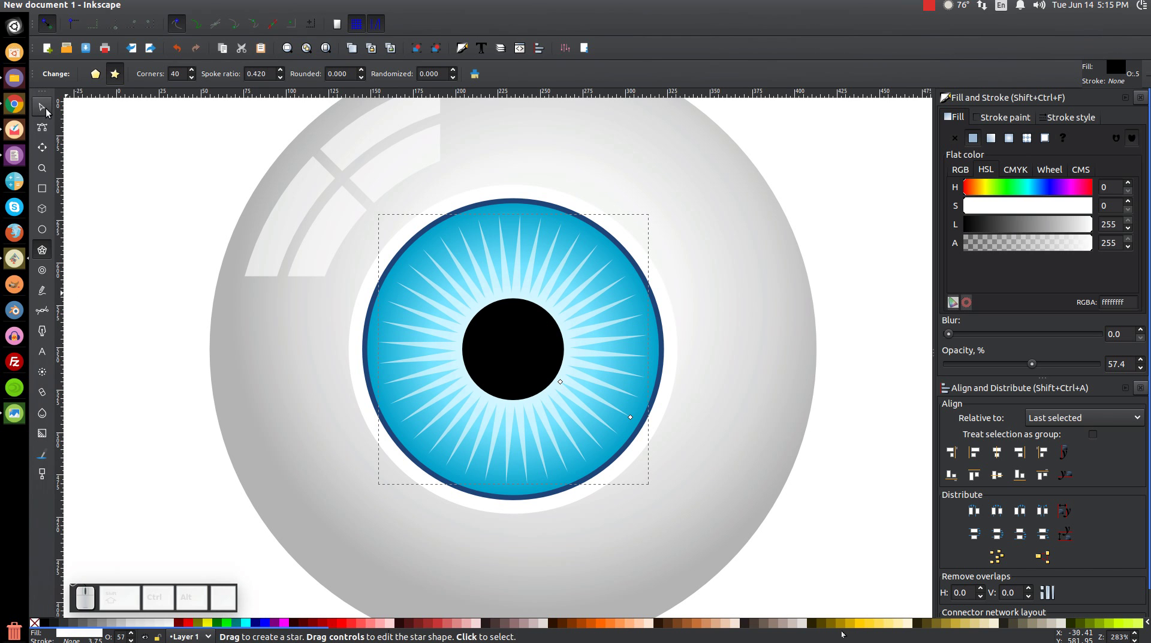
Duplicate the white eyeball circle via its right-click actions
click(52, 112)
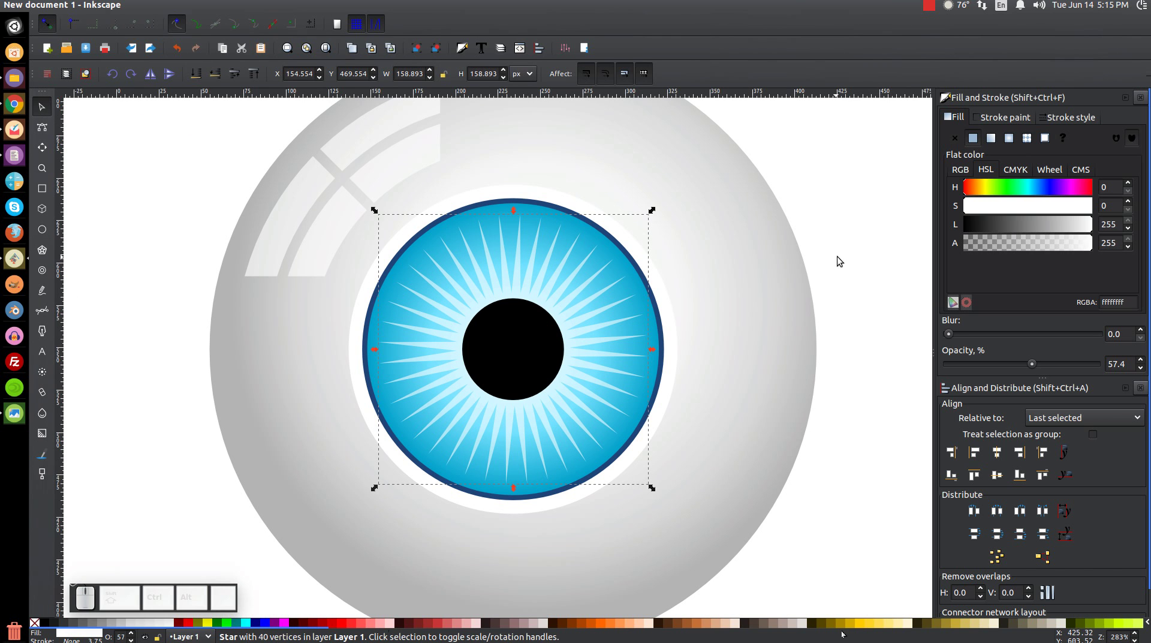
key(1)
click(573, 282)
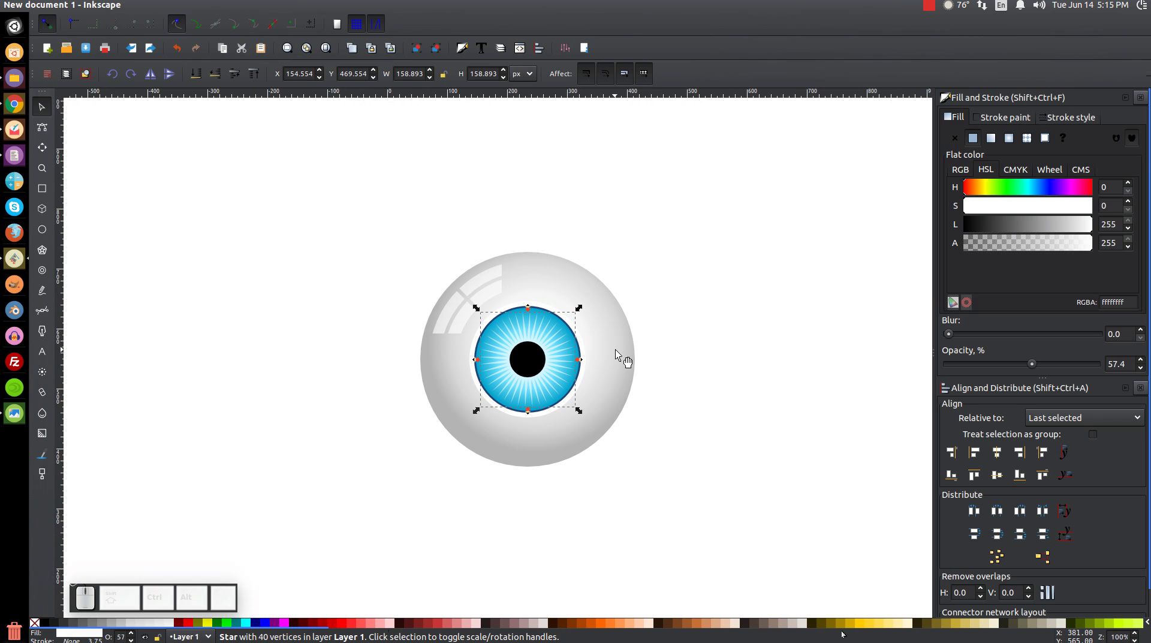
click(624, 358)
click(622, 353)
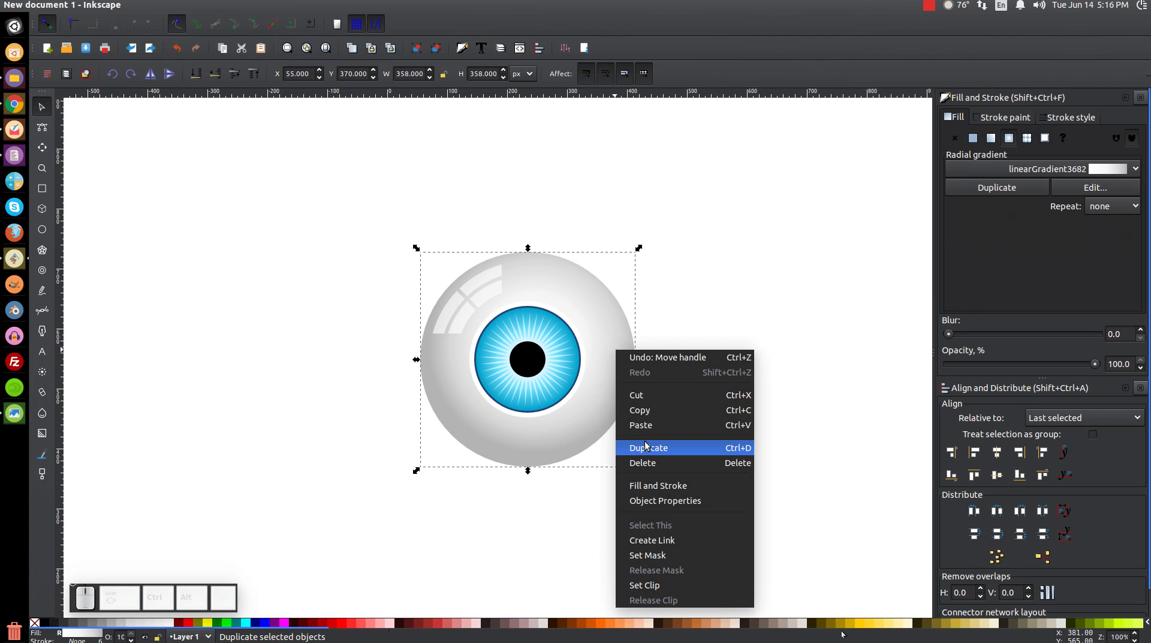
click(747, 254)
Select the blue gradient iris and raise it above the spokes and pupil
click(542, 419)
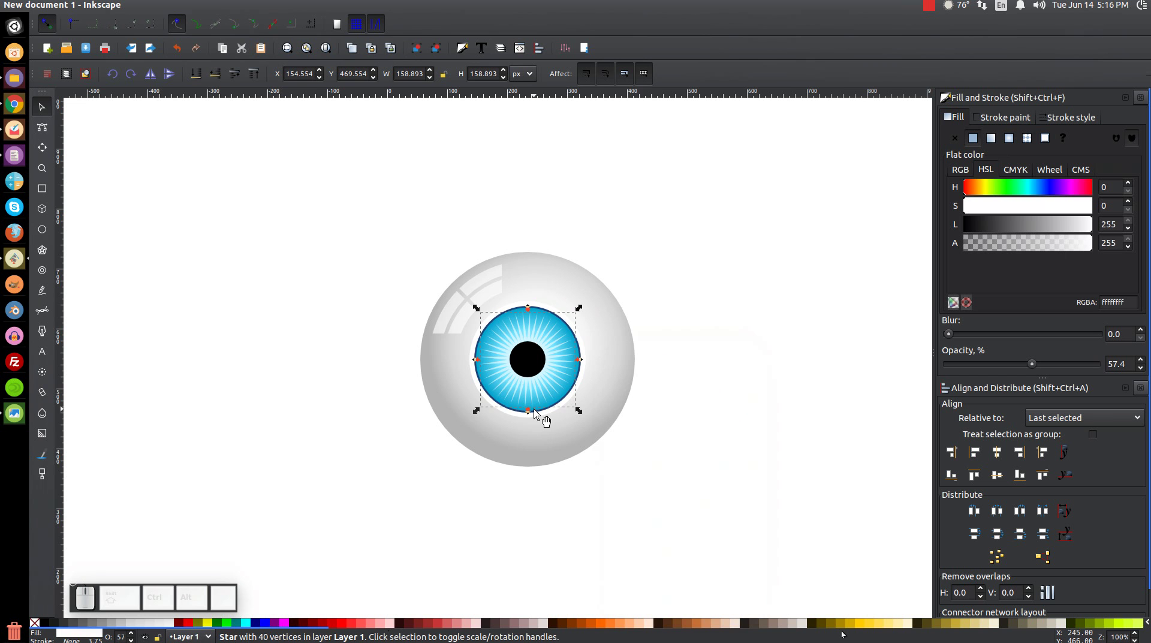
key(=)
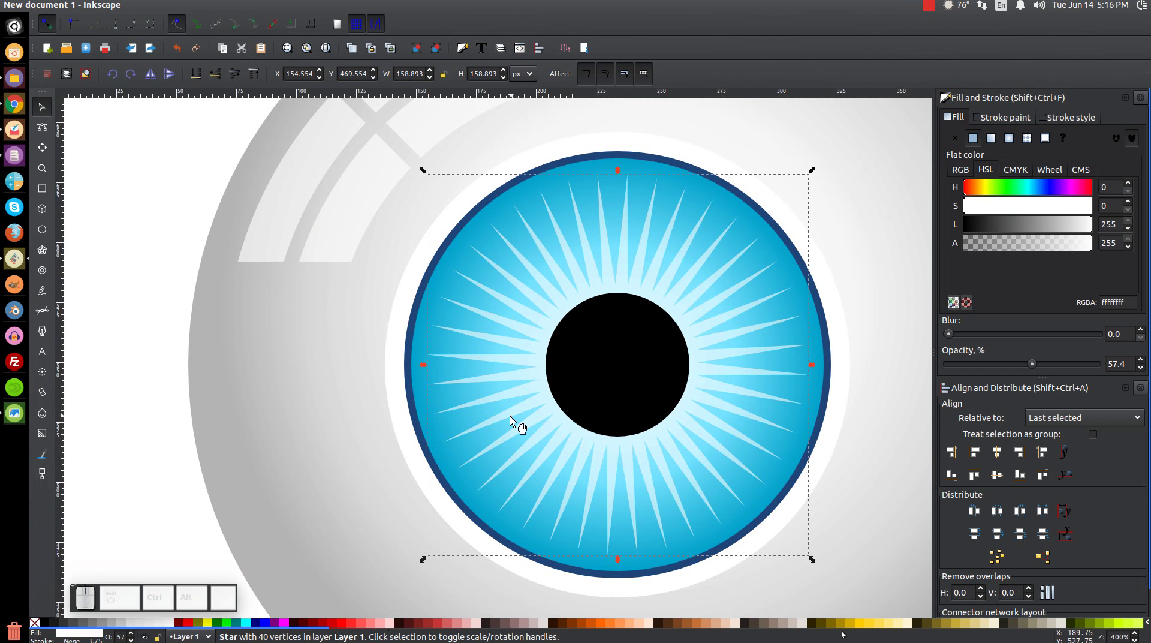
click(423, 347)
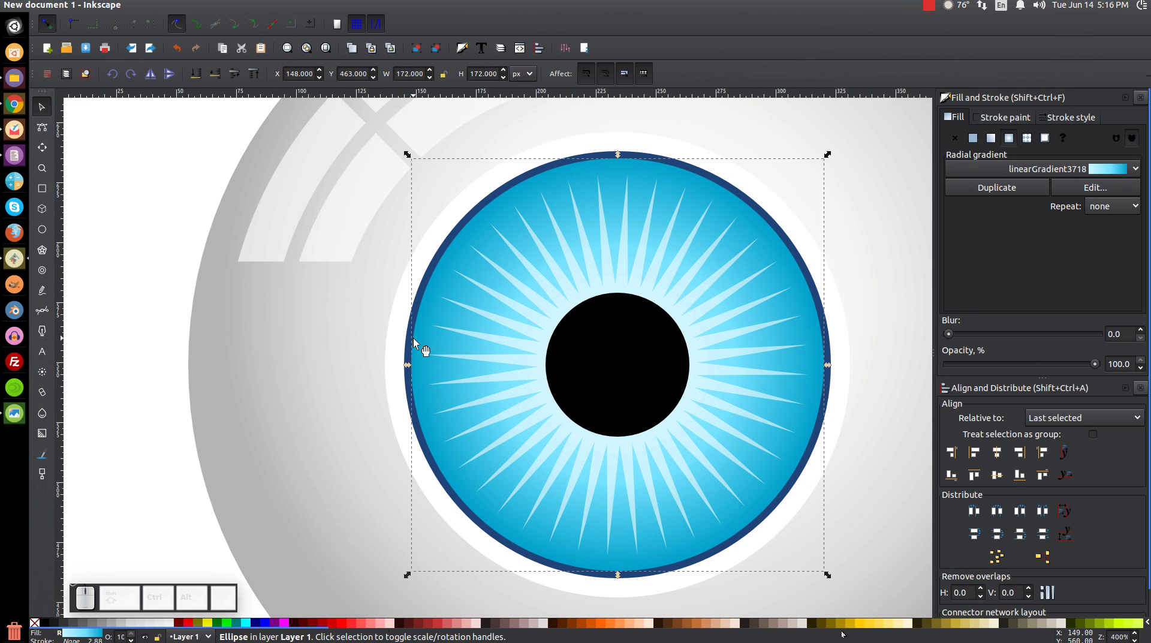
click(423, 343)
click(441, 439)
key(1)
middle_click(528, 381)
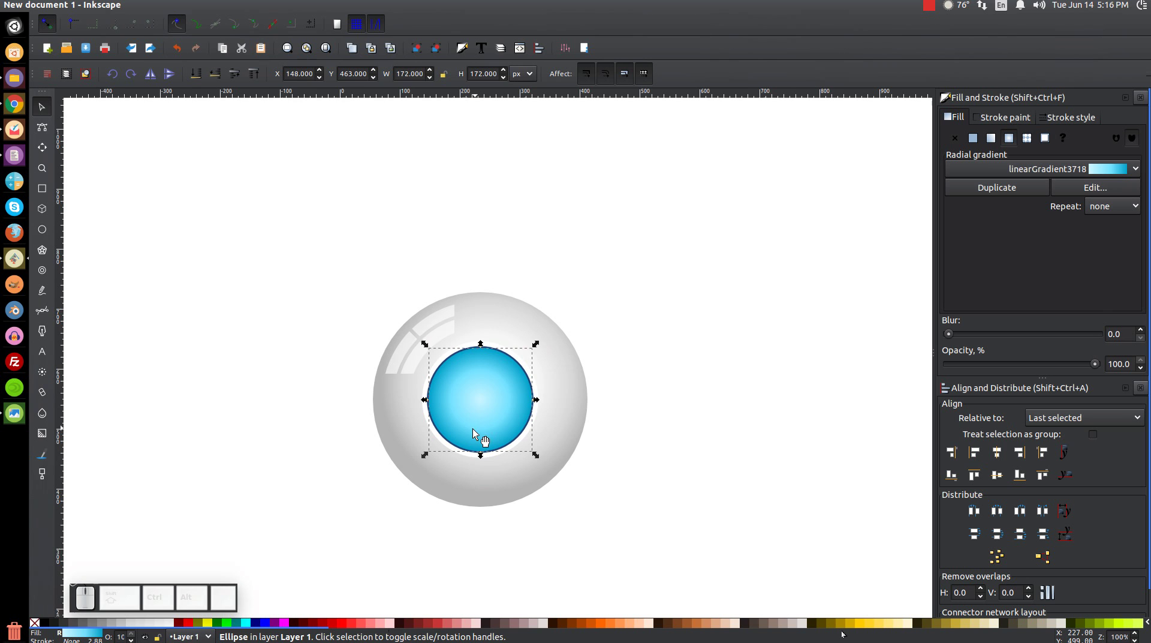
Move the blue circle onto the iris and give it a green flat fill
drag(483, 415, 511, 403)
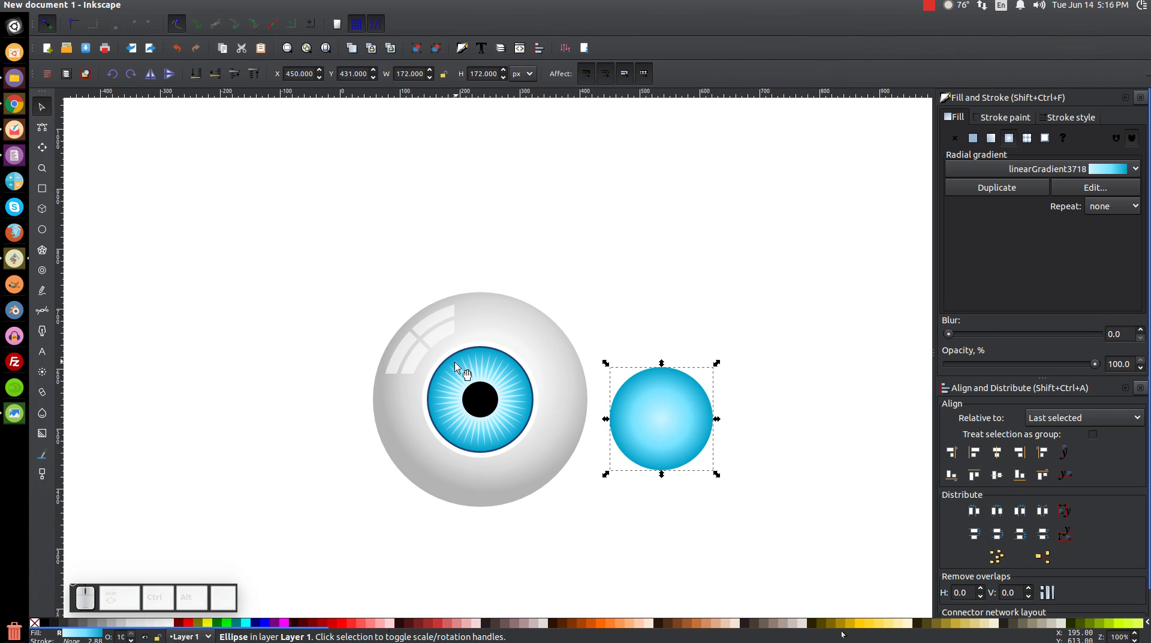
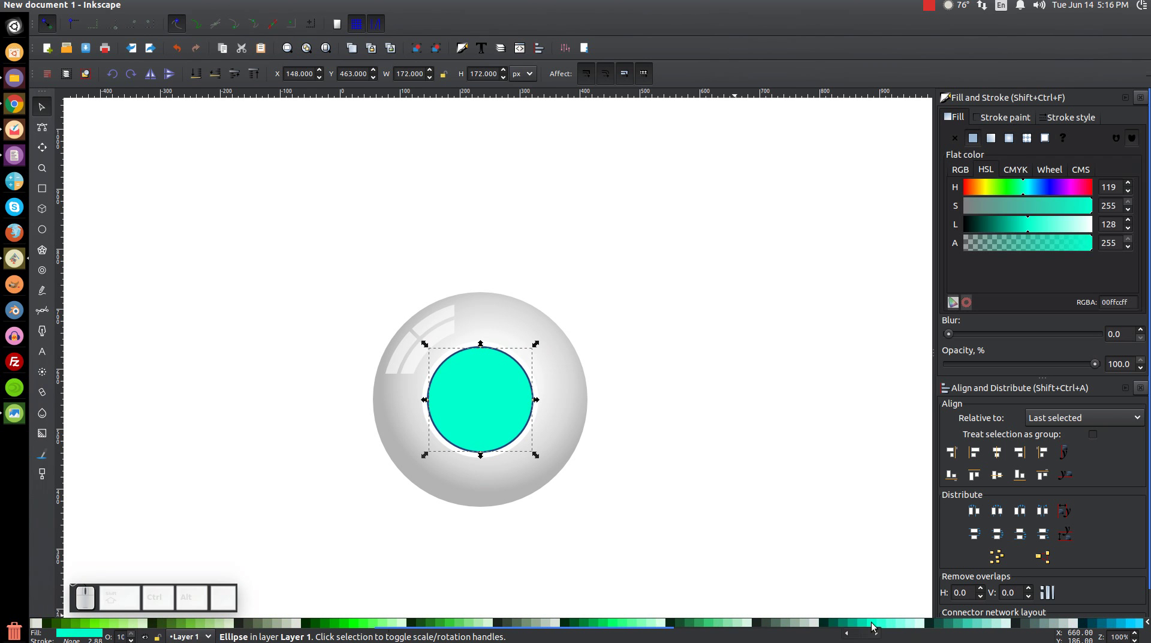
click(719, 621)
drag(718, 625, 732, 629)
click(725, 629)
click(622, 625)
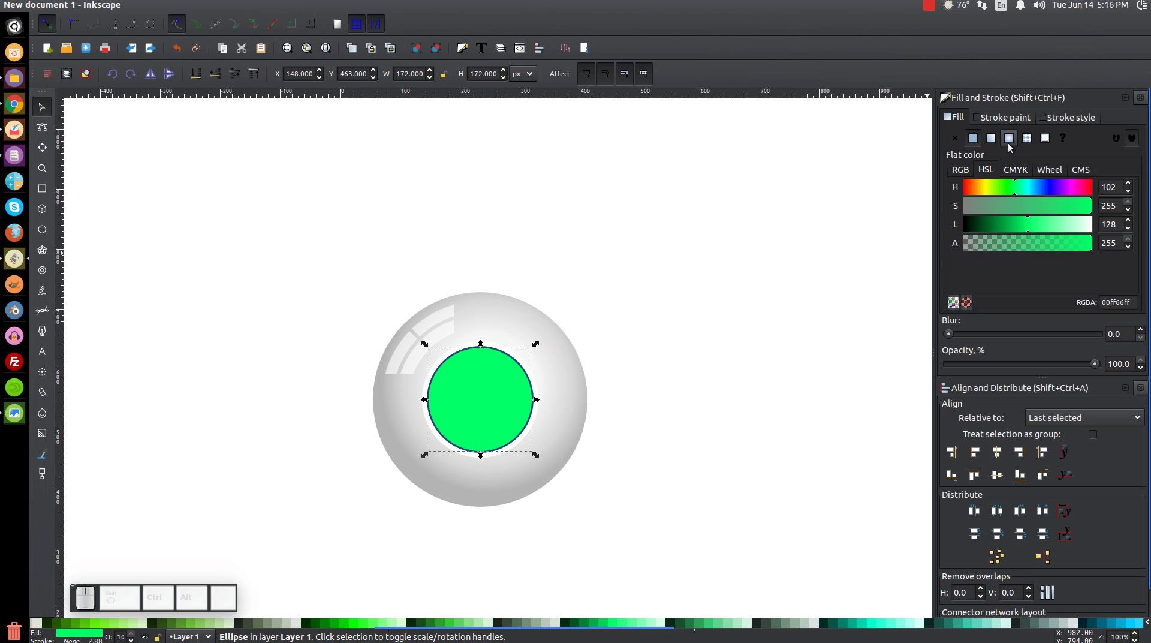
Make the green fill a radial gradient with adjusted stops and a radius stretched past the iris
click(1017, 140)
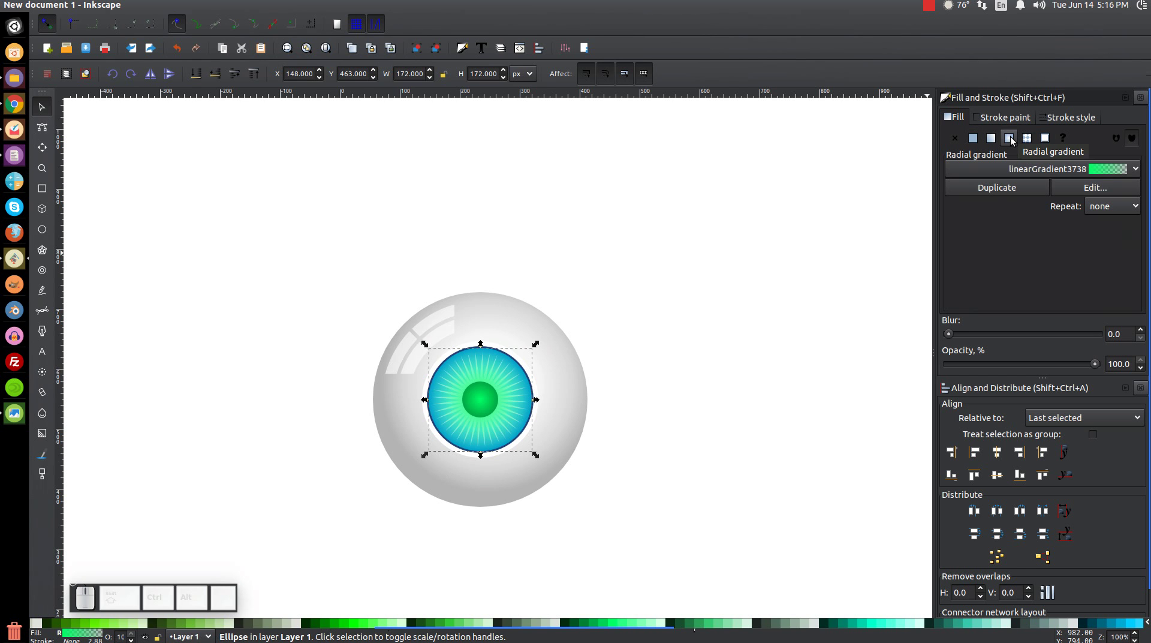
key(g)
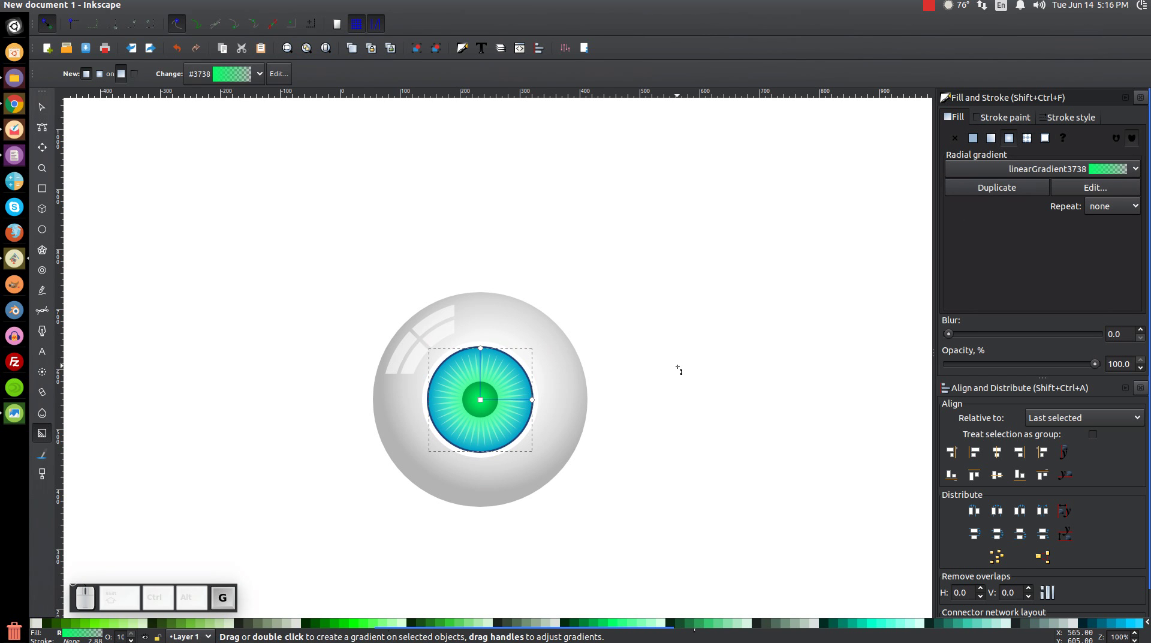
drag(484, 400, 499, 464)
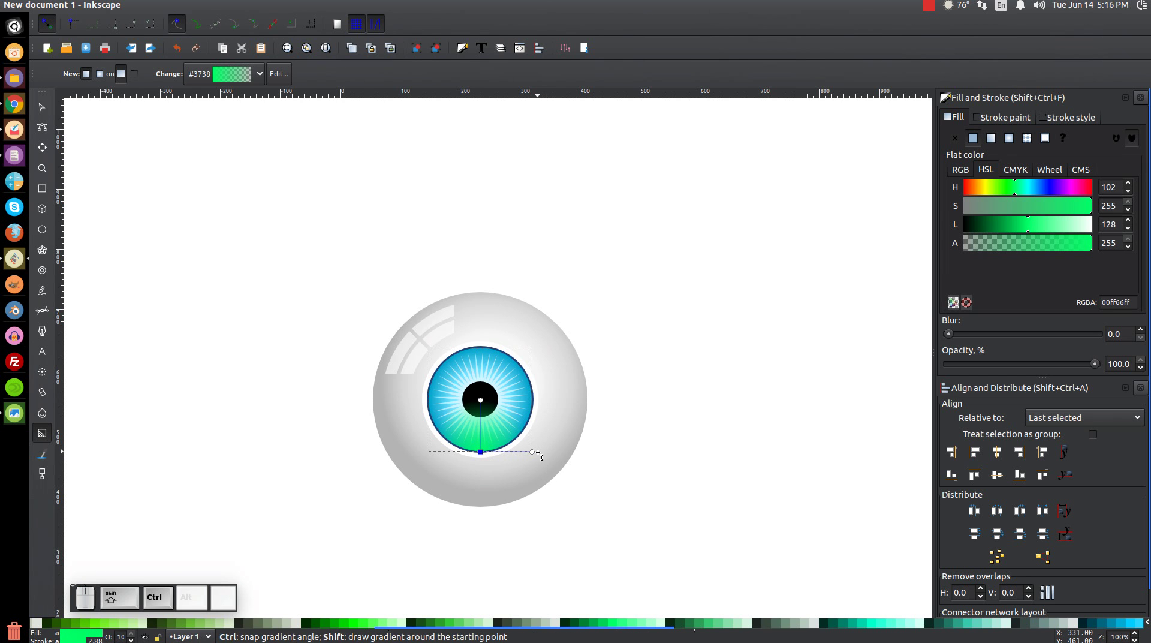
drag(537, 452, 517, 484)
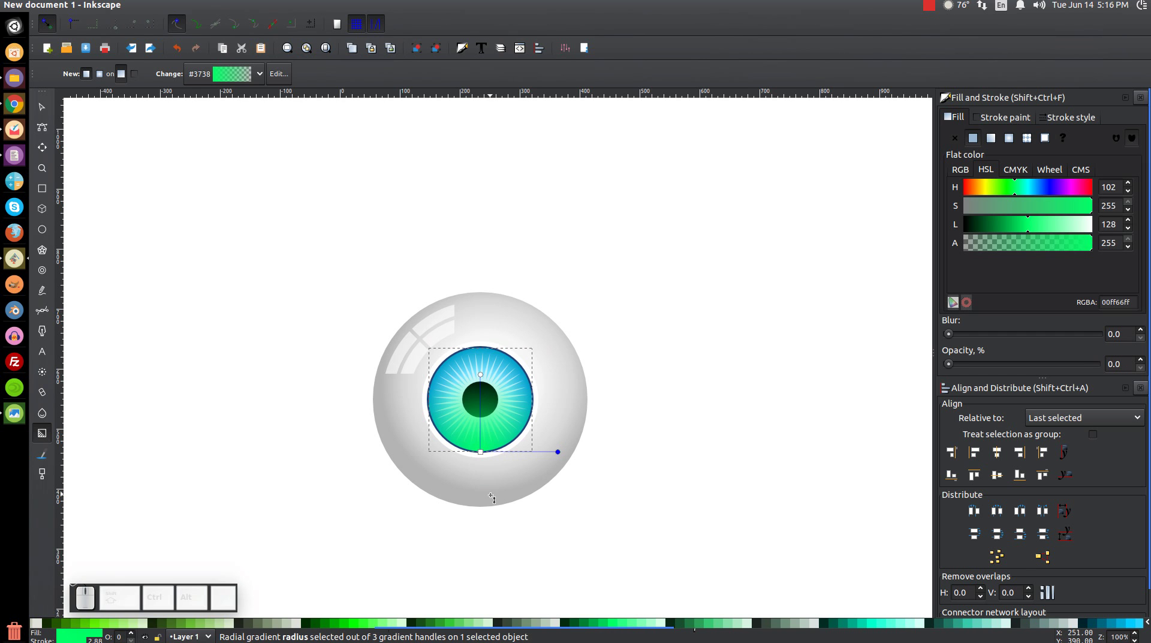
click(51, 107)
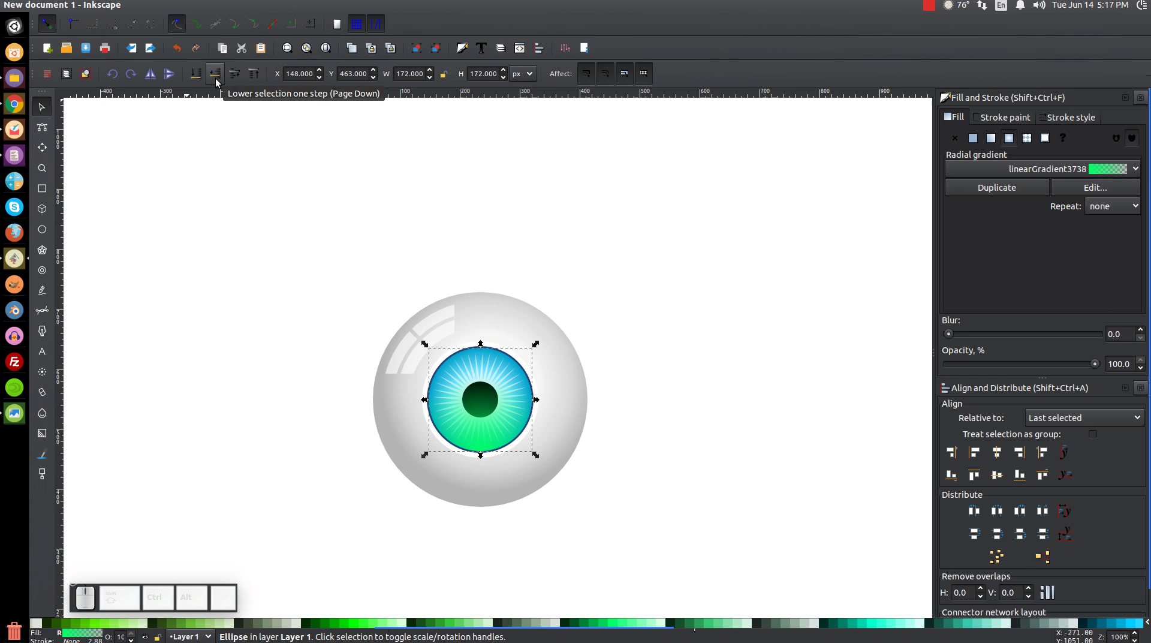
Lower the green overlay beneath the pupil and give the blue fill a radial gradient centred above the iris
click(222, 82)
click(222, 82)
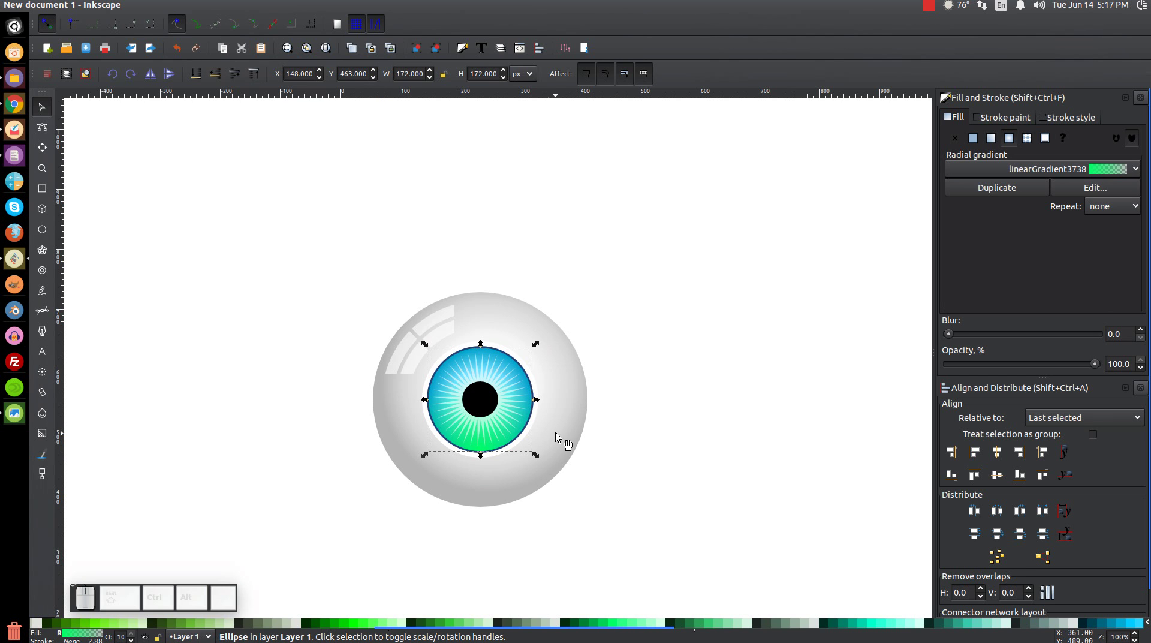
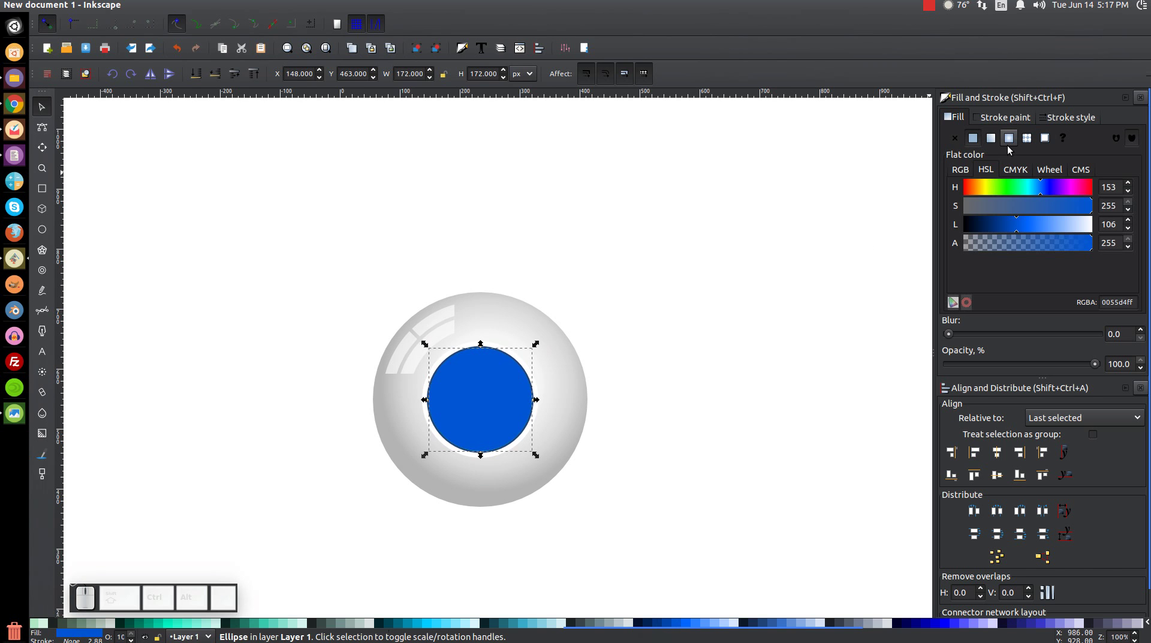
click(1014, 150)
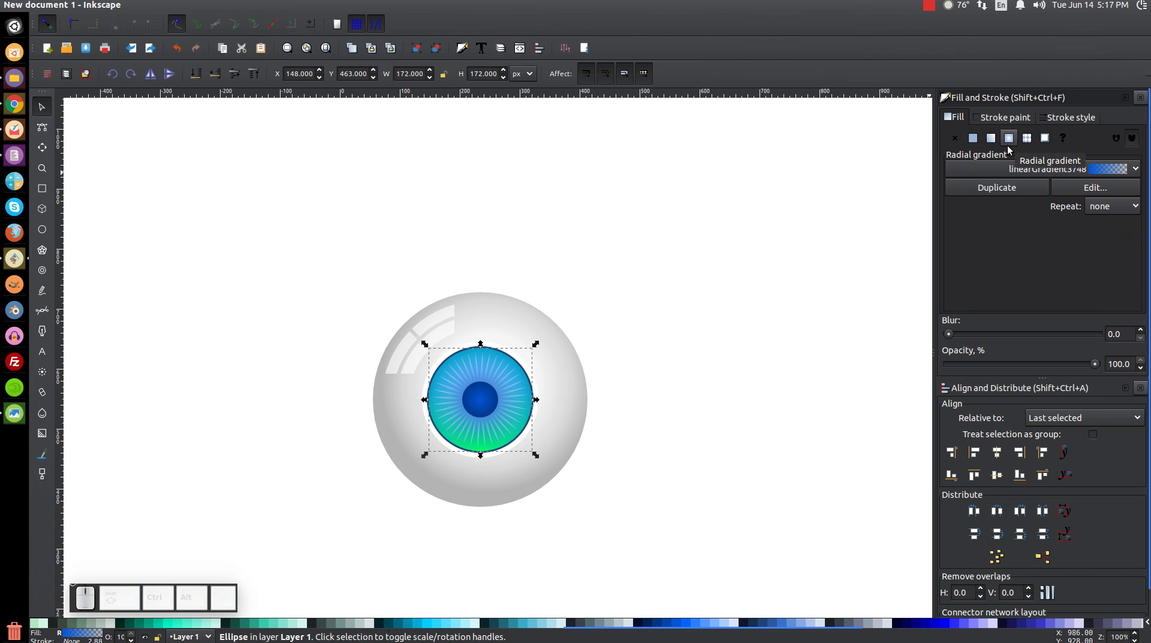
key(g)
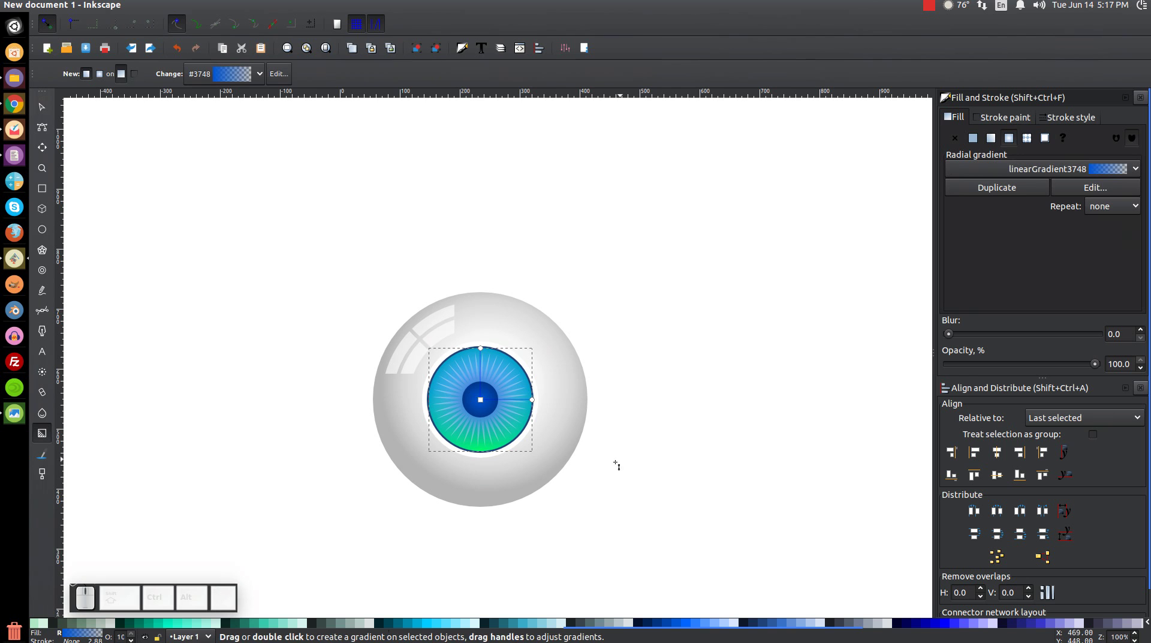
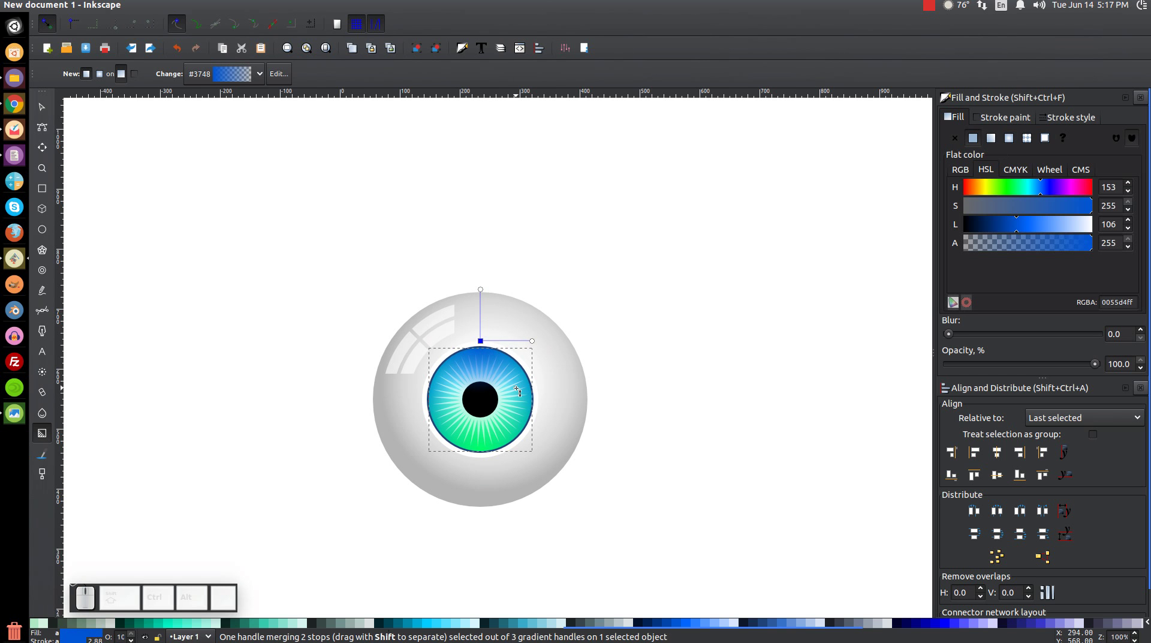
drag(535, 342, 439, 399)
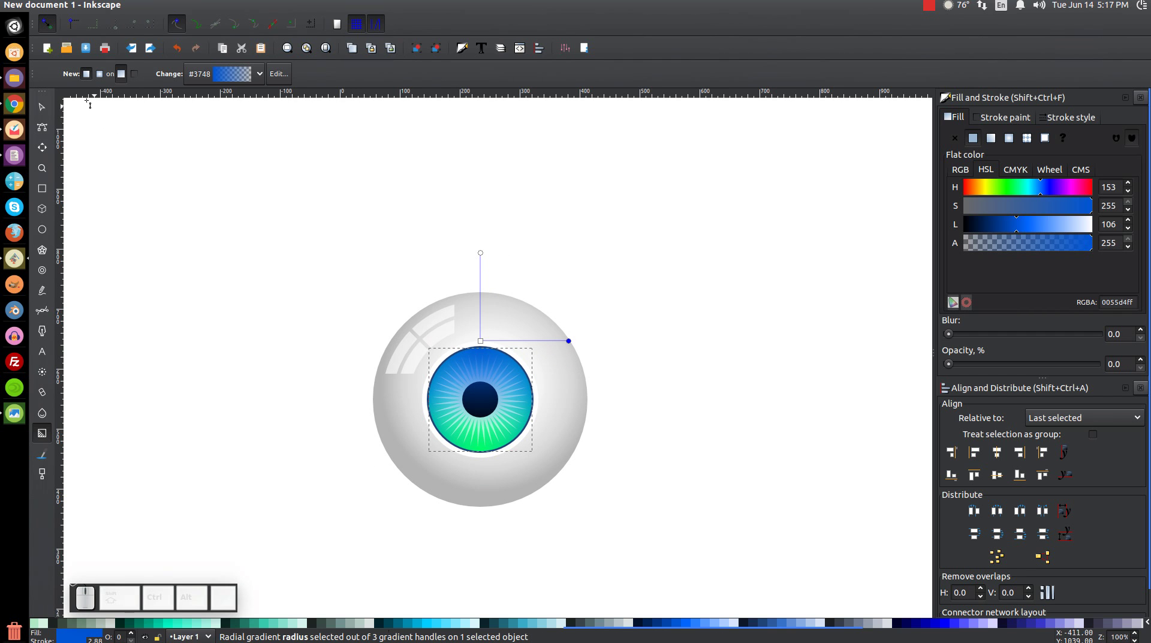
click(55, 110)
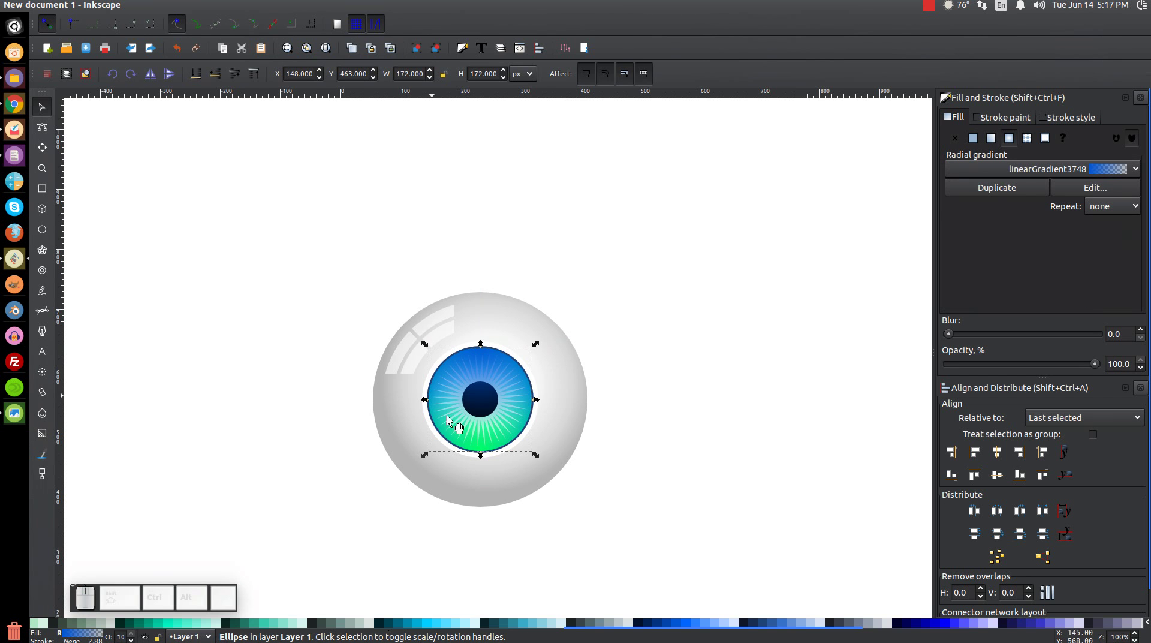
Lower the blue overlay beneath the pupil, deselect, and select the white eyeball sphere
right_click(458, 452)
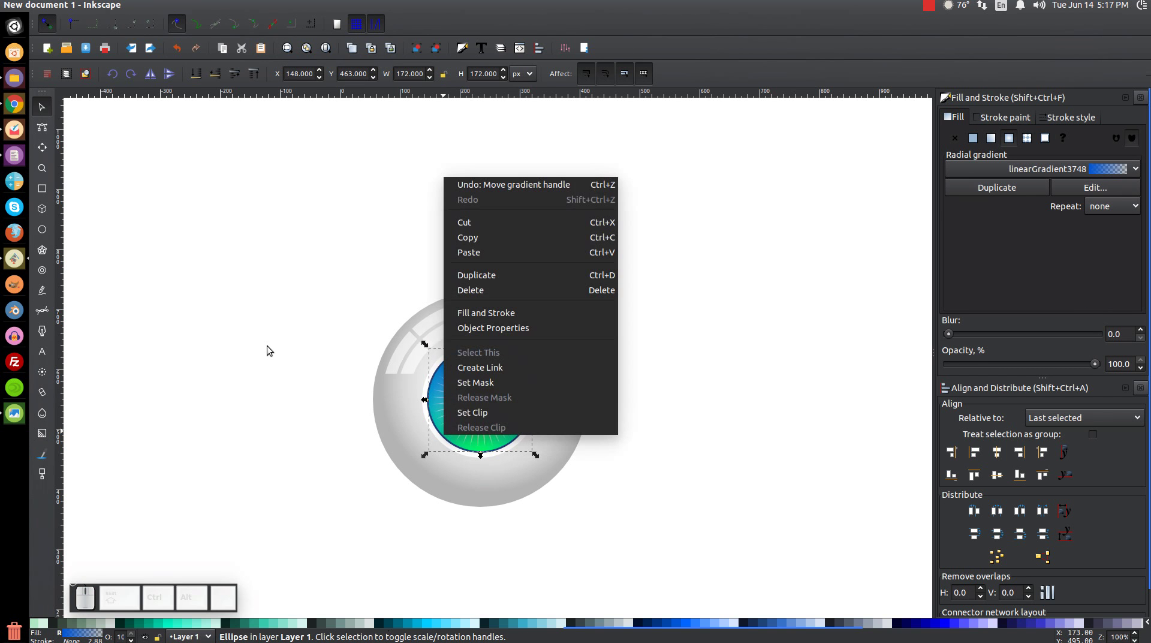
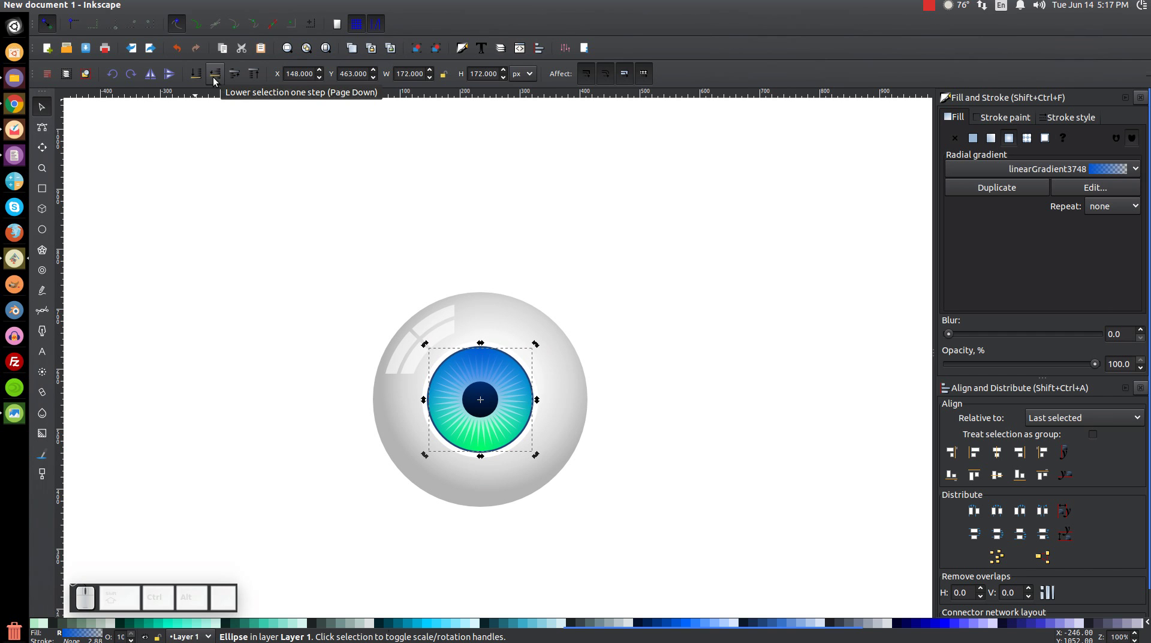
click(220, 81)
click(219, 81)
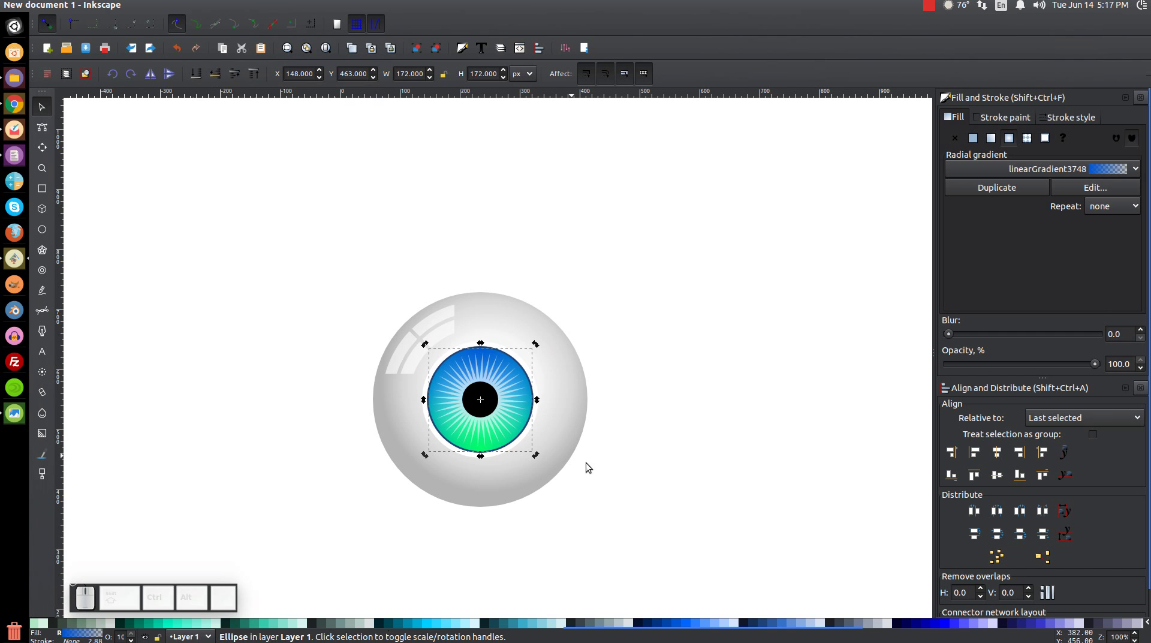
click(797, 437)
click(836, 280)
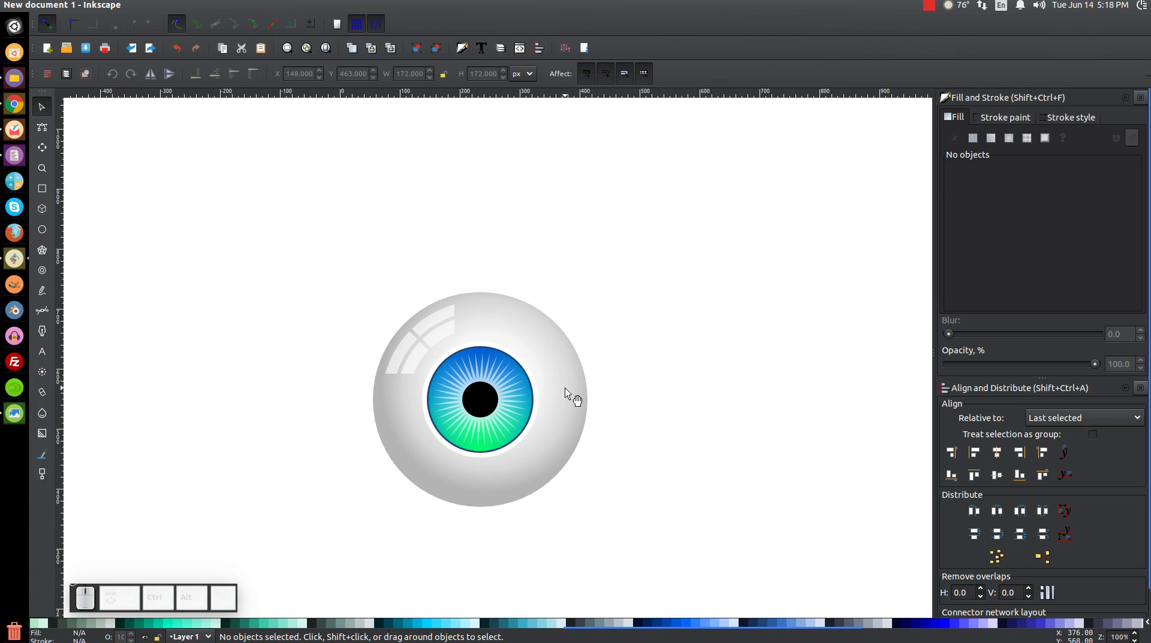
click(574, 396)
click(568, 391)
Duplicate the eyeball sphere, shrink the copy down over the pupil and make it fully opaque white
click(616, 239)
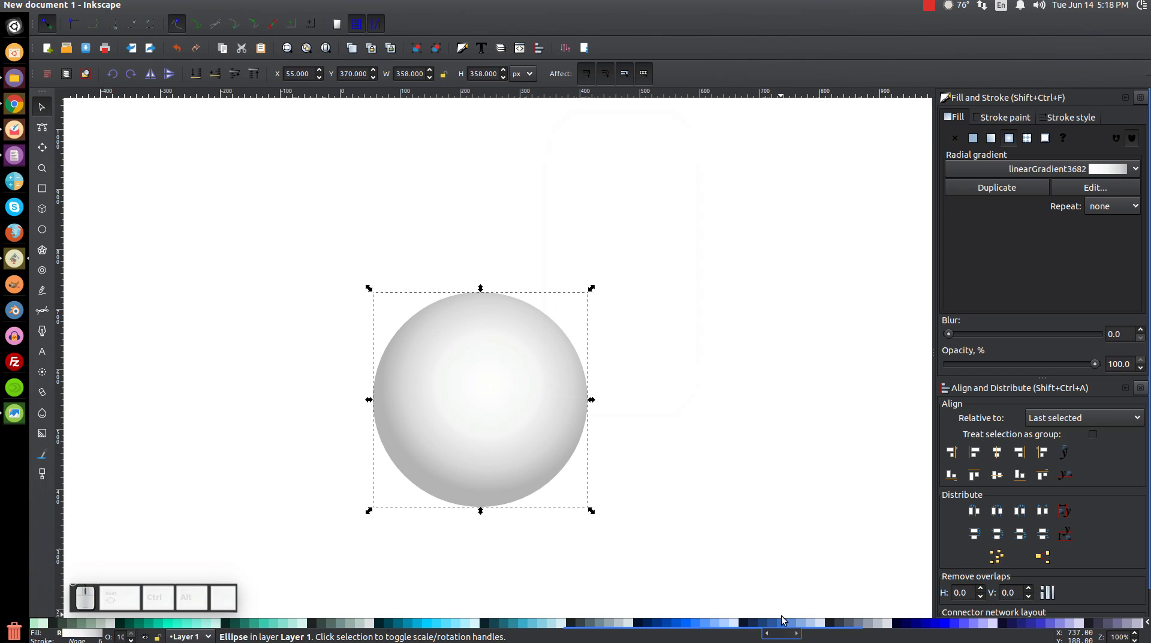
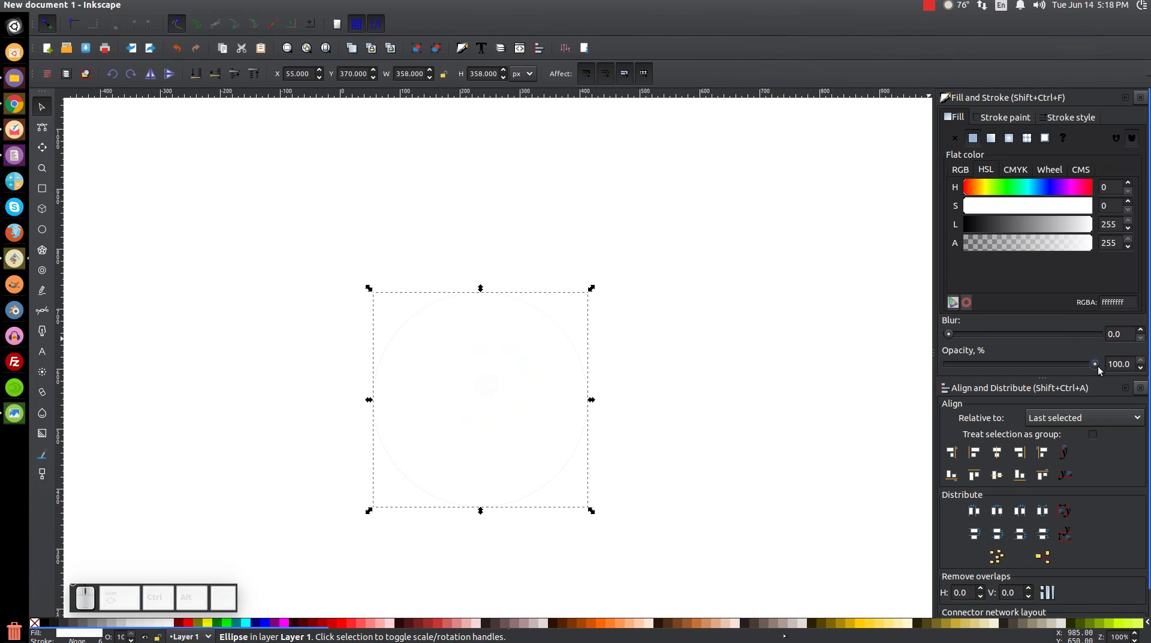
drag(1099, 369, 870, 417)
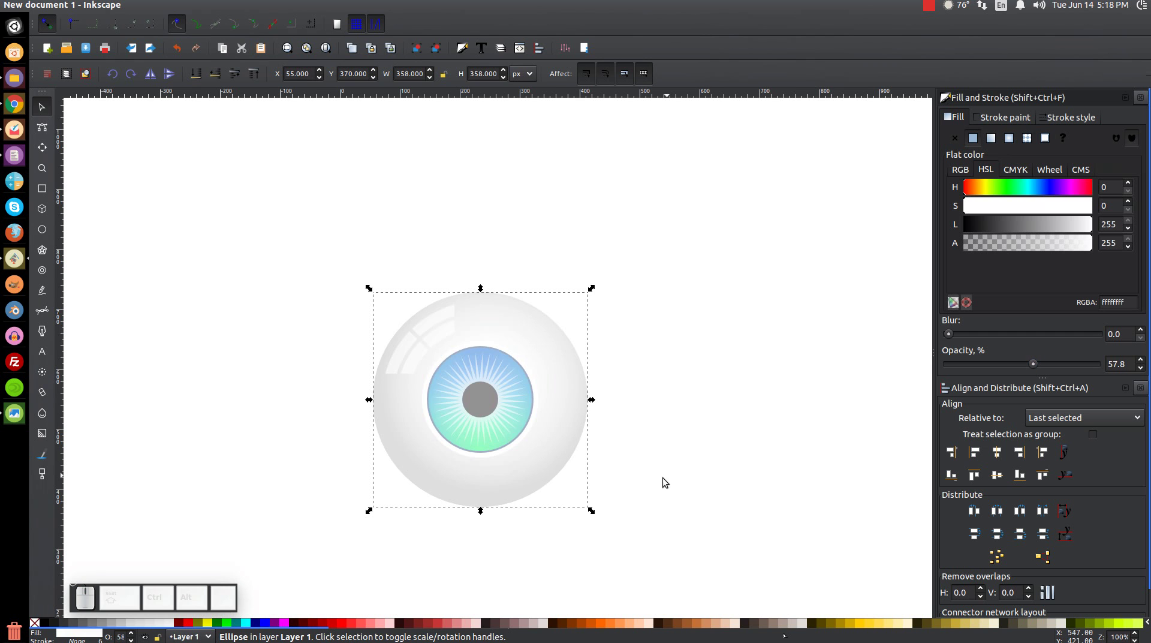
drag(595, 513, 524, 535)
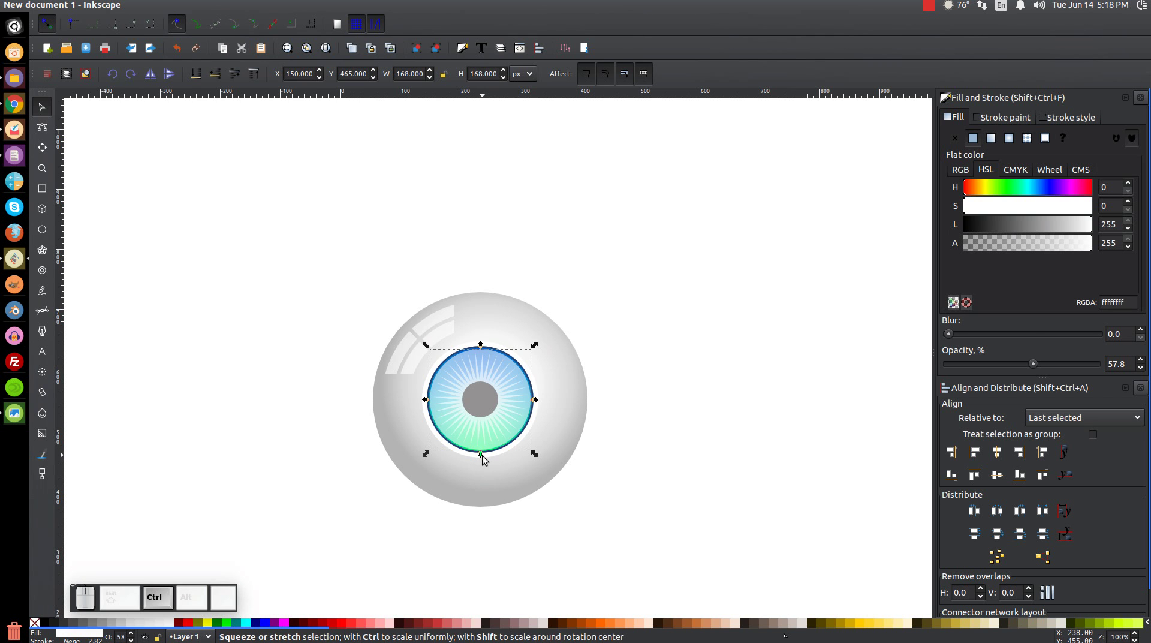
drag(485, 459, 491, 433)
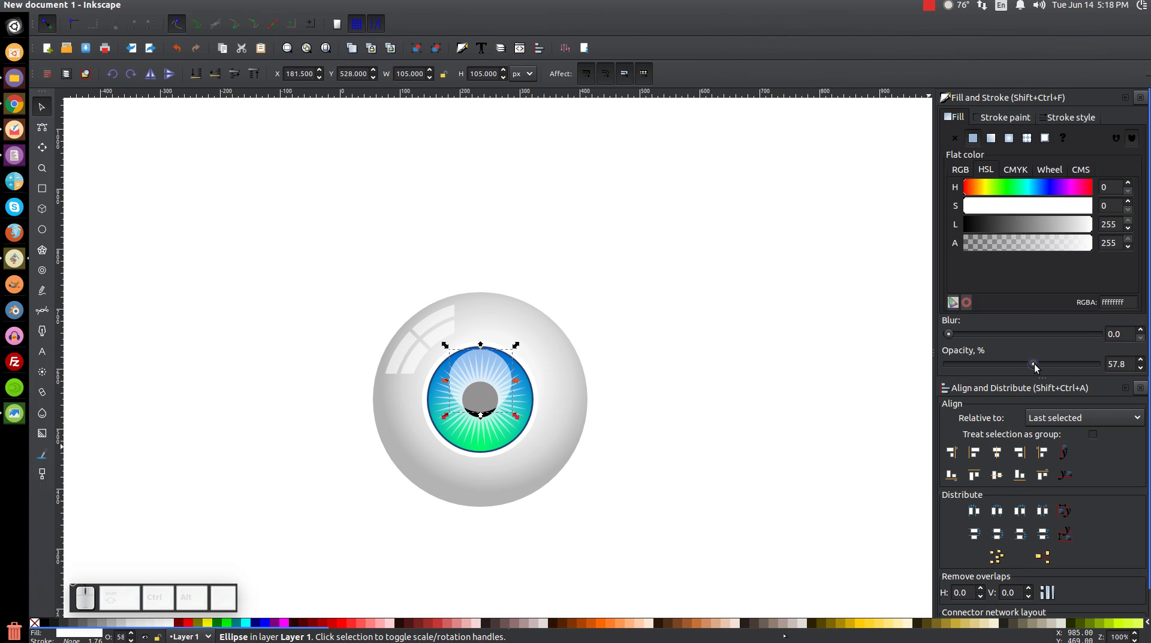
click(1041, 367)
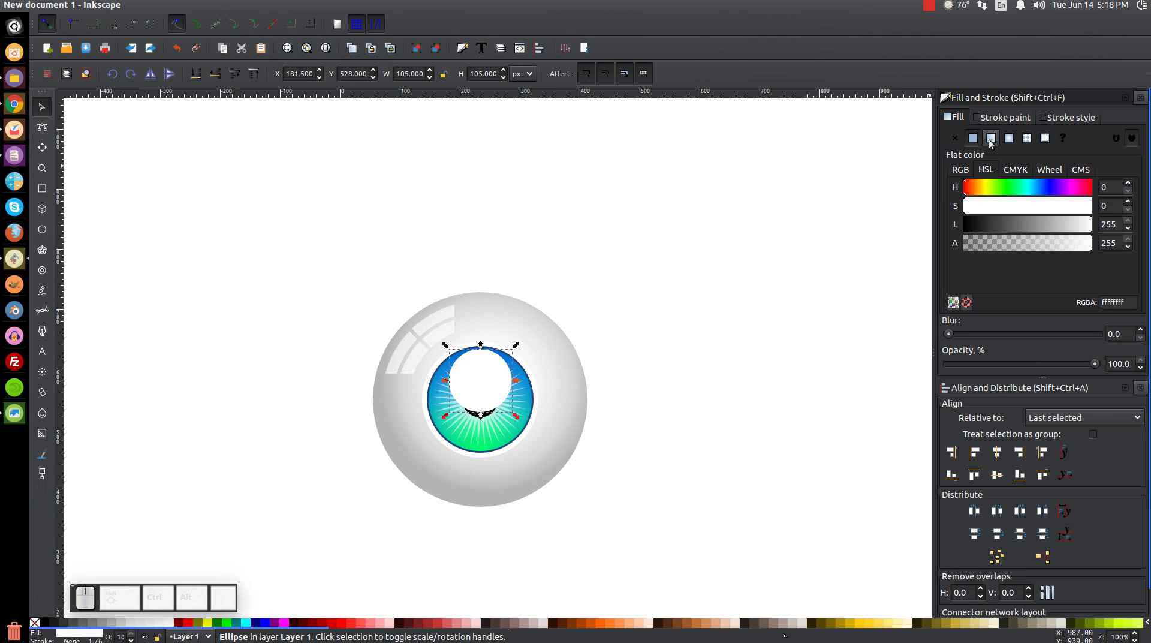
Switch the white fill to a linear gradient and set where the highlight begins and fades
click(995, 143)
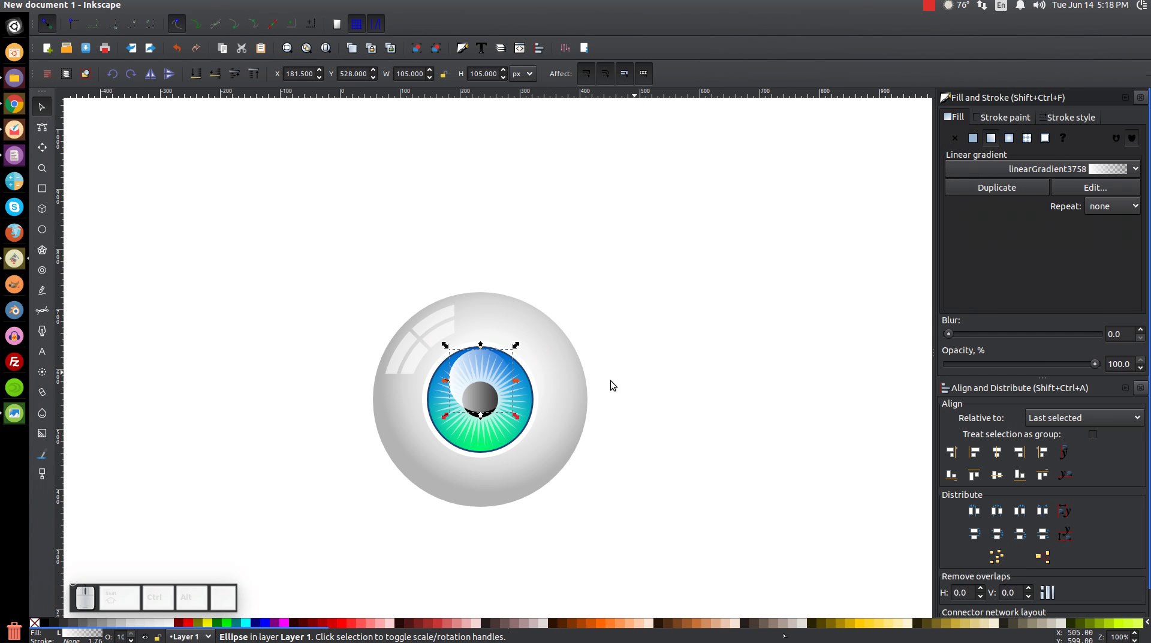
key(g)
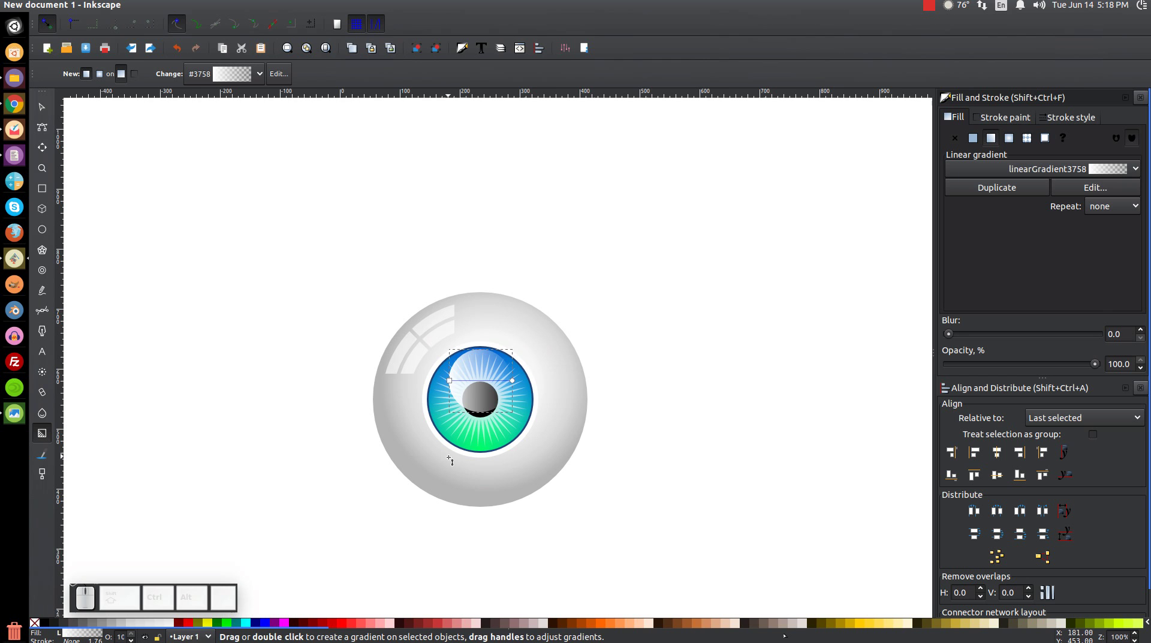
drag(453, 383, 498, 428)
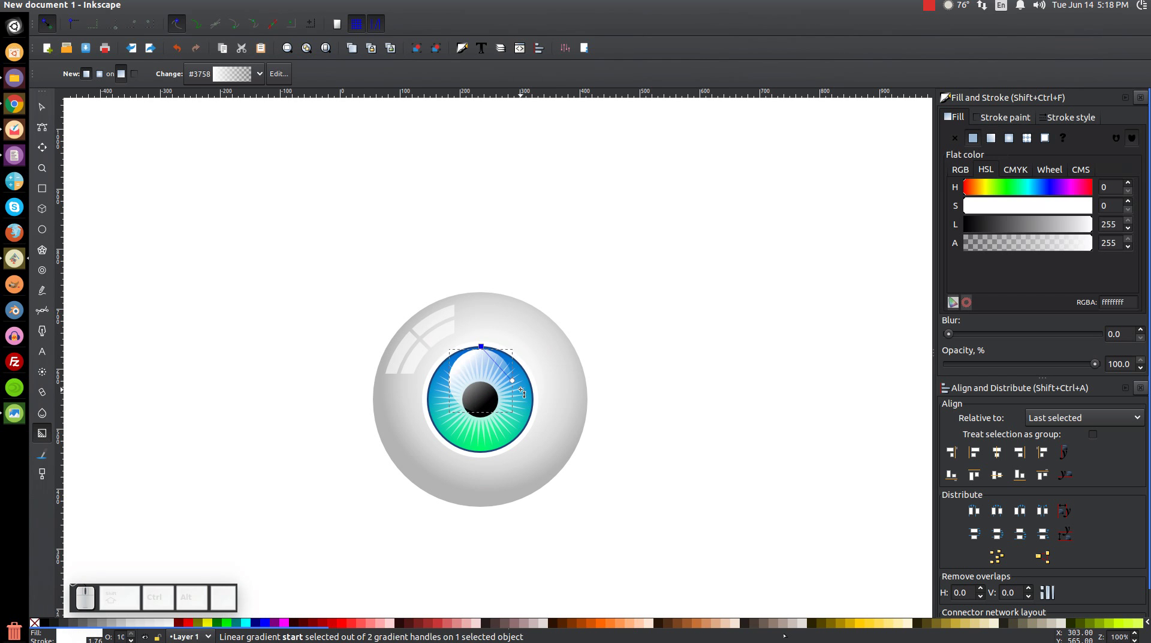
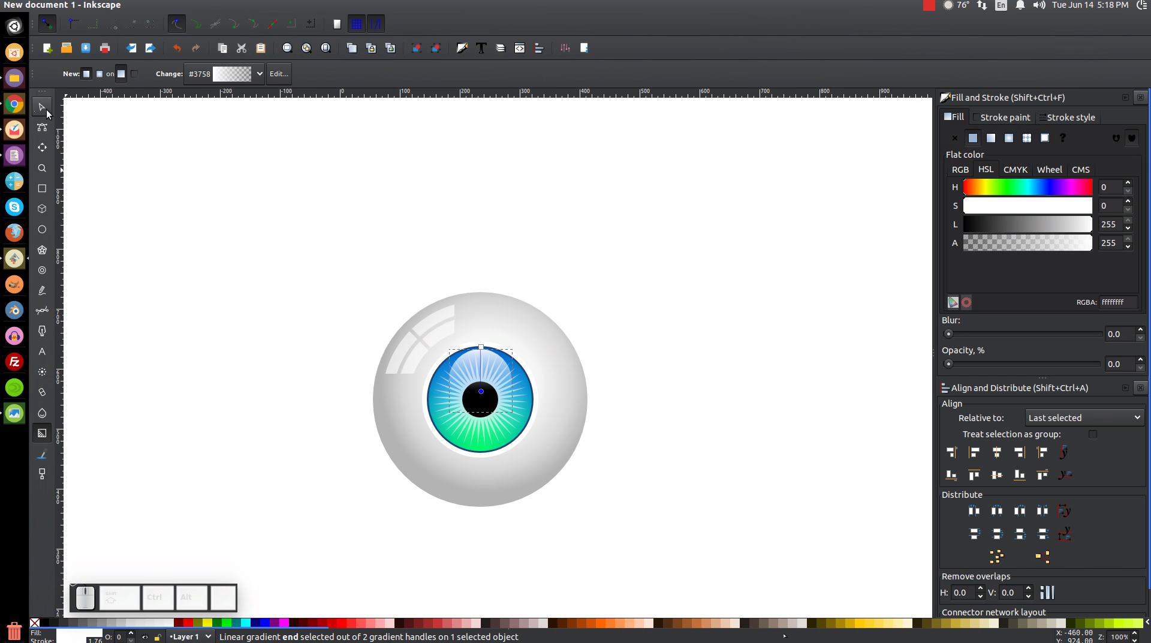
Raise the pupil highlight's opacity to about 70%
click(53, 113)
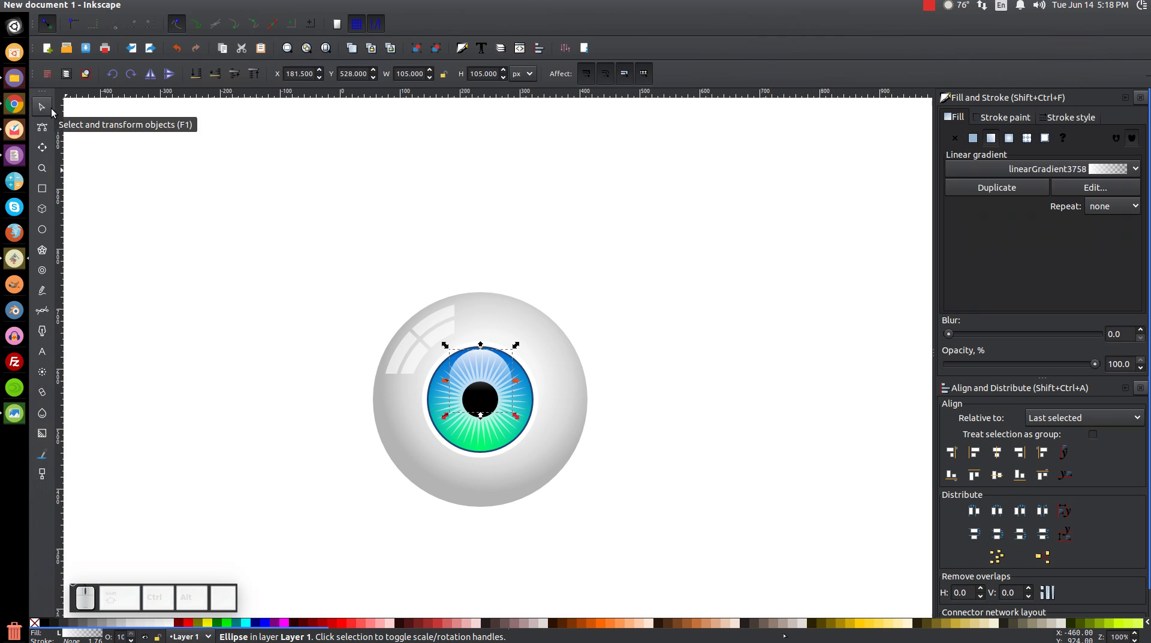
drag(1104, 366, 1055, 365)
click(1056, 365)
click(1049, 368)
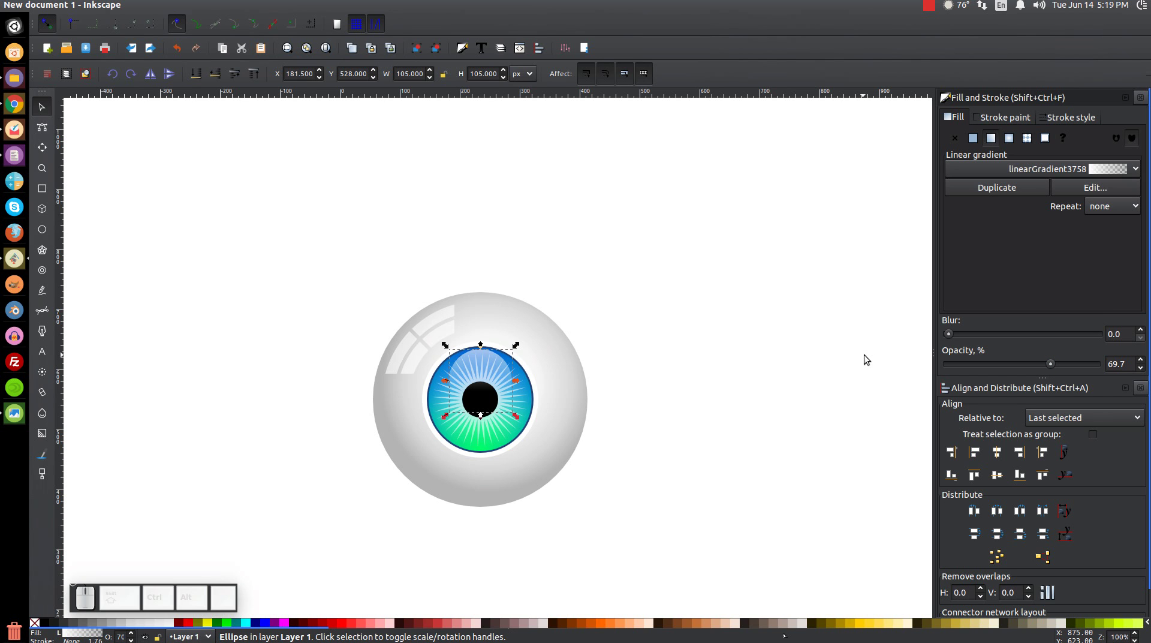
Duplicate the big sphere circle and fill the copy with flat white for the catchlight
click(572, 389)
click(566, 385)
click(611, 488)
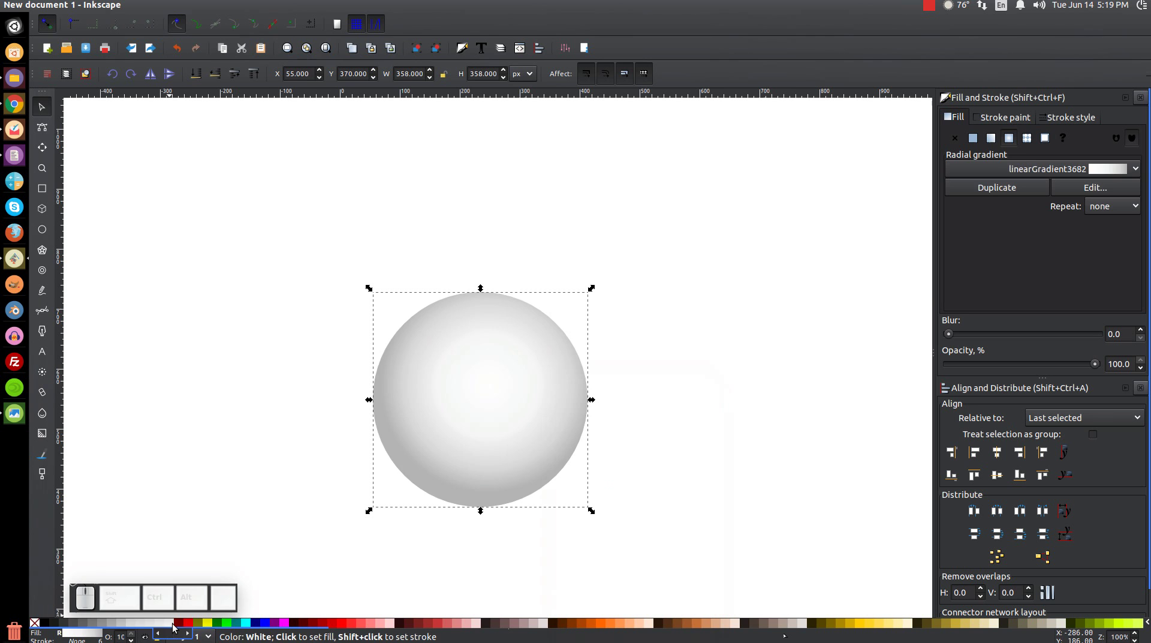
click(177, 627)
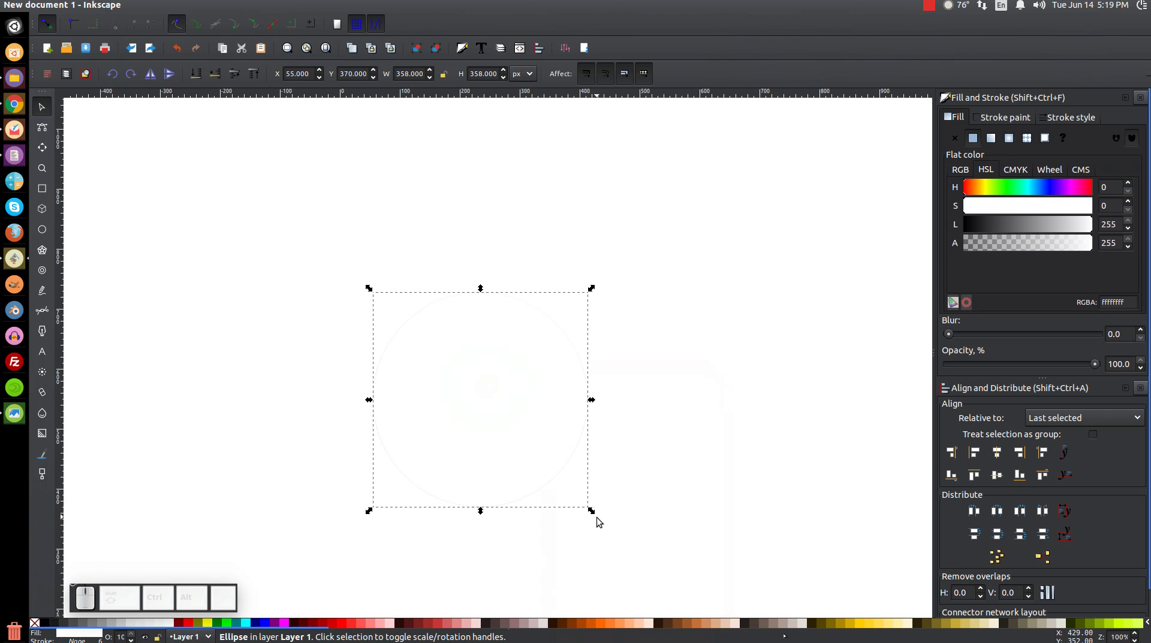
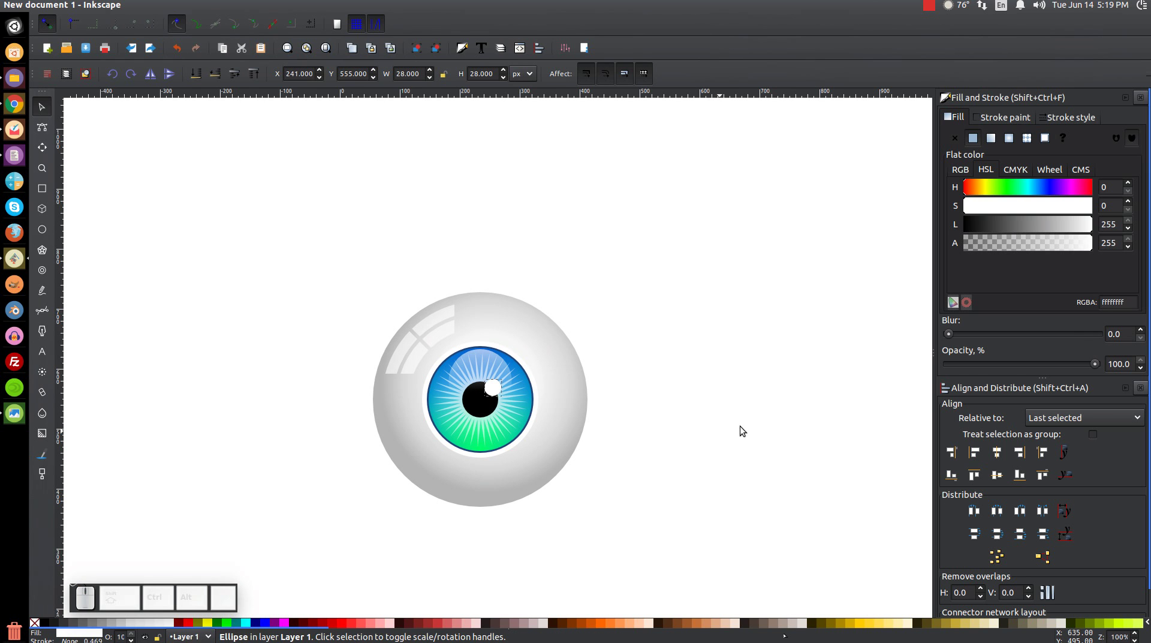
Make the catchlight slightly transparent and duplicate it for a second dot
drag(1098, 366, 1077, 366)
click(1076, 366)
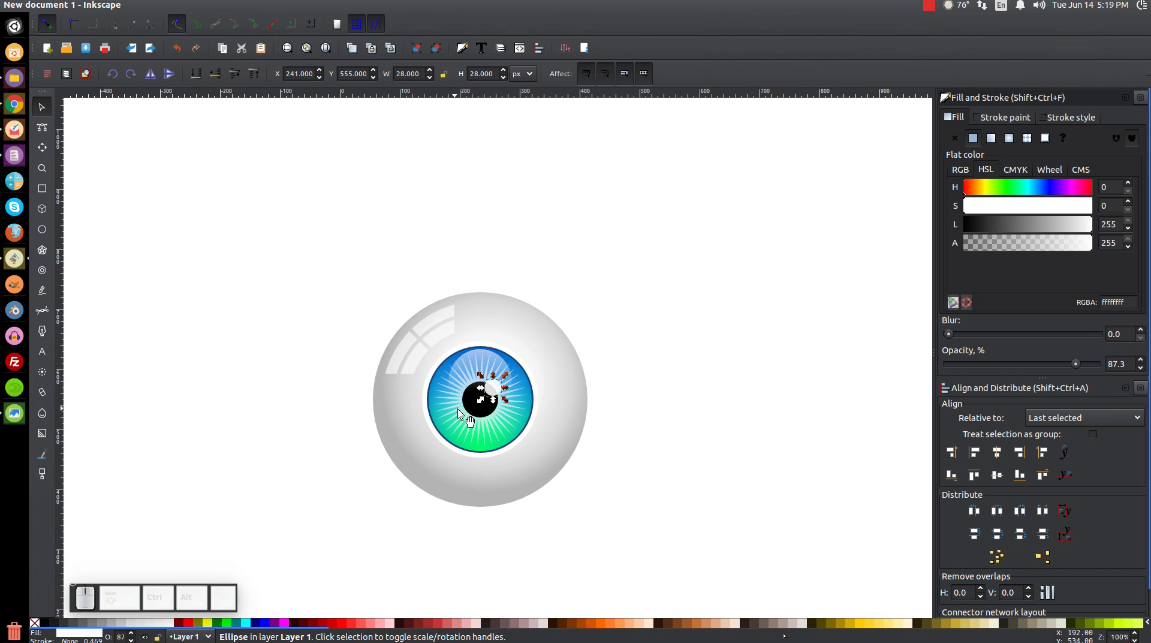
click(502, 394)
click(556, 238)
Shrink the copied dot to half size, place it at the pupil's lower left, and show the reference eyeball picture
drag(502, 395, 487, 432)
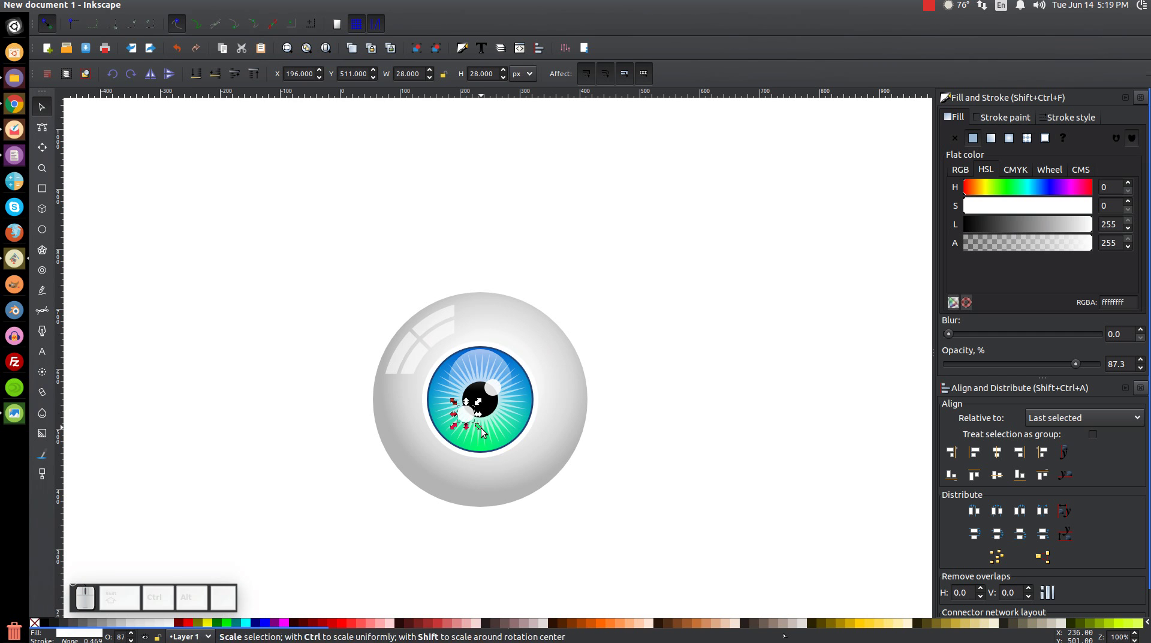
click(487, 432)
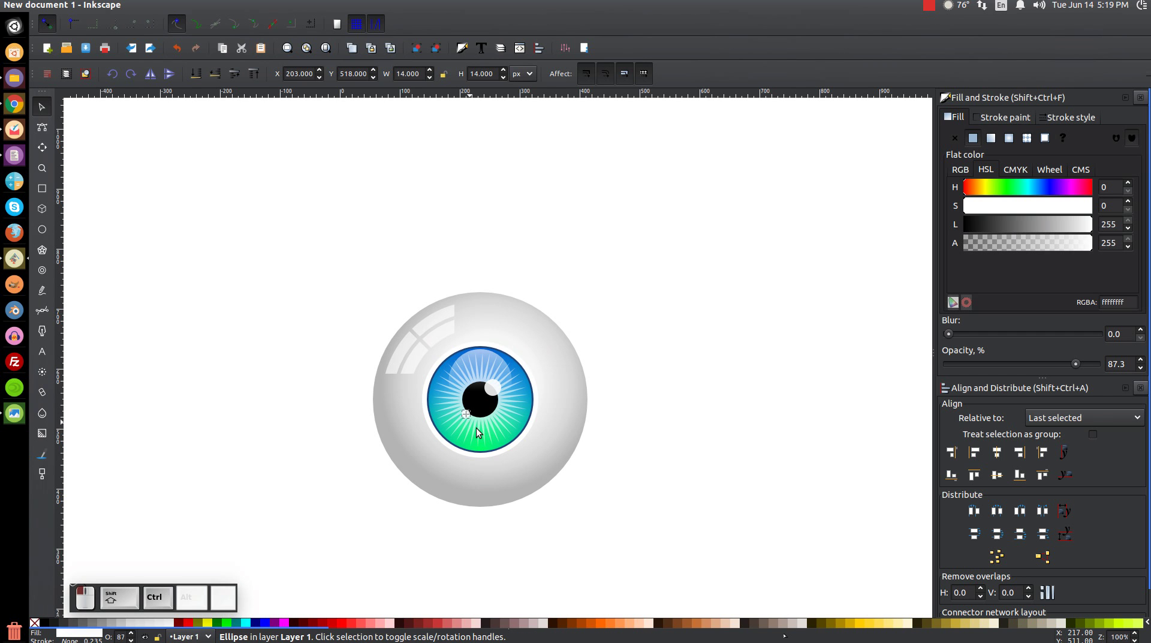
drag(475, 422, 852, 411)
click(1082, 365)
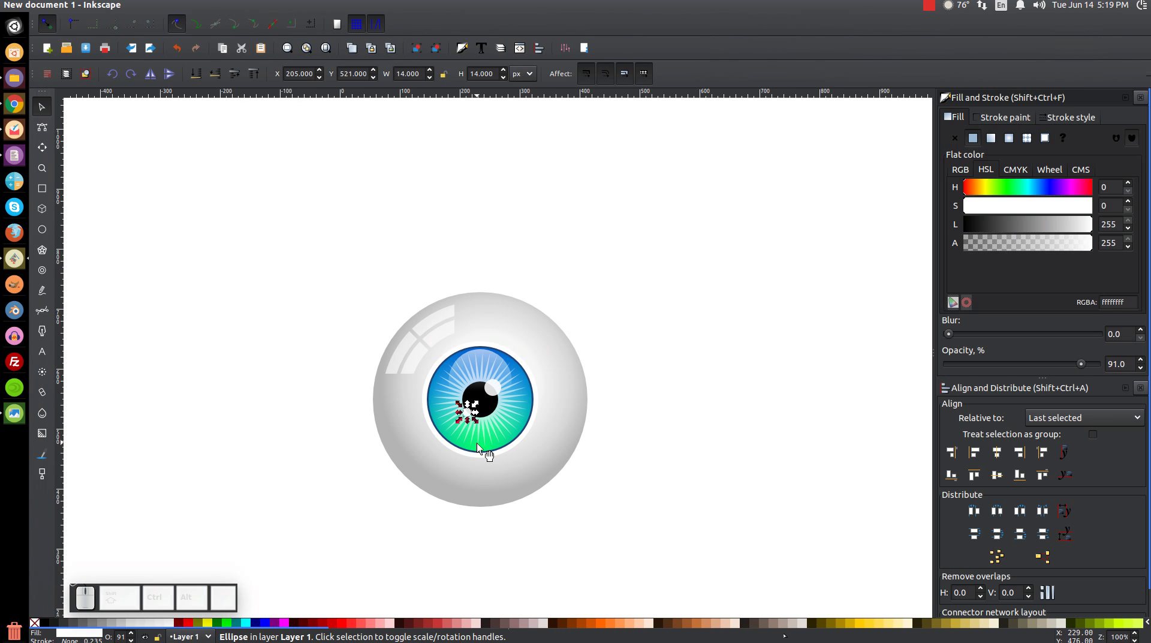
click(791, 297)
click(12, 422)
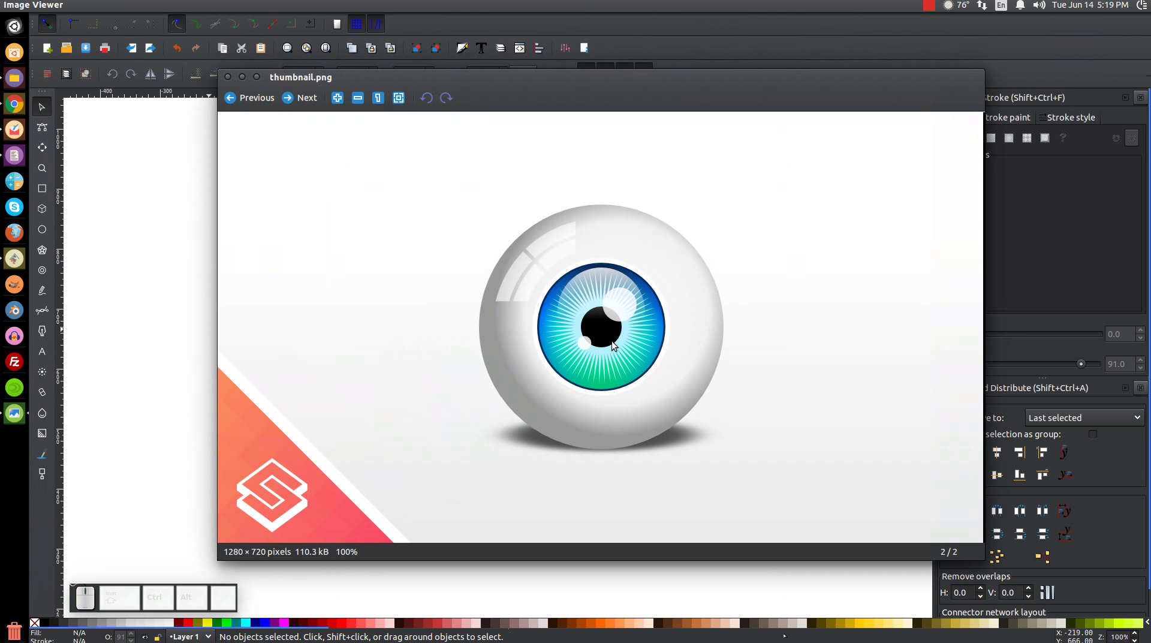
Close the reference eyeball picture to return to the drawing
click(249, 81)
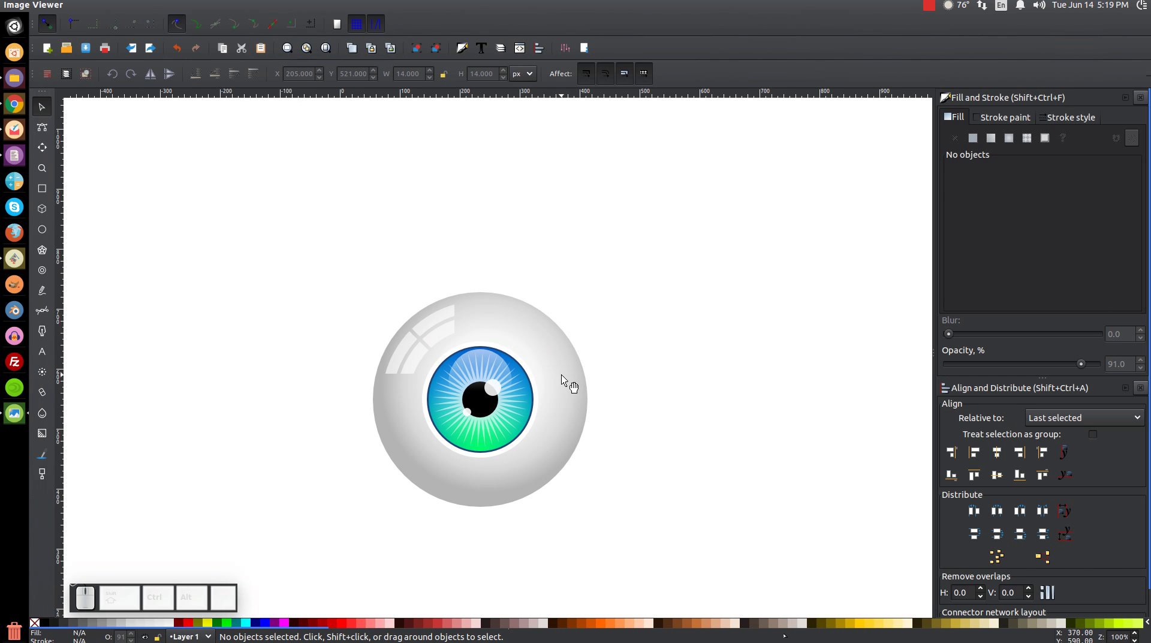
Edit the sphere's radial gradient: outer stop grey, middle and inner stops lightened
click(572, 377)
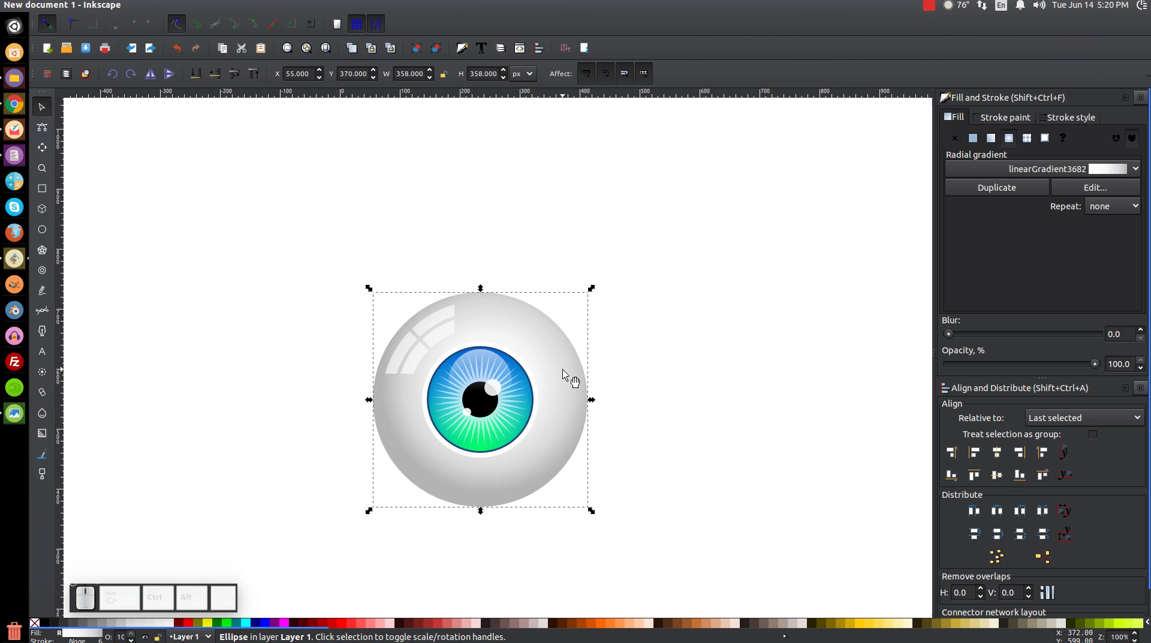
key(g)
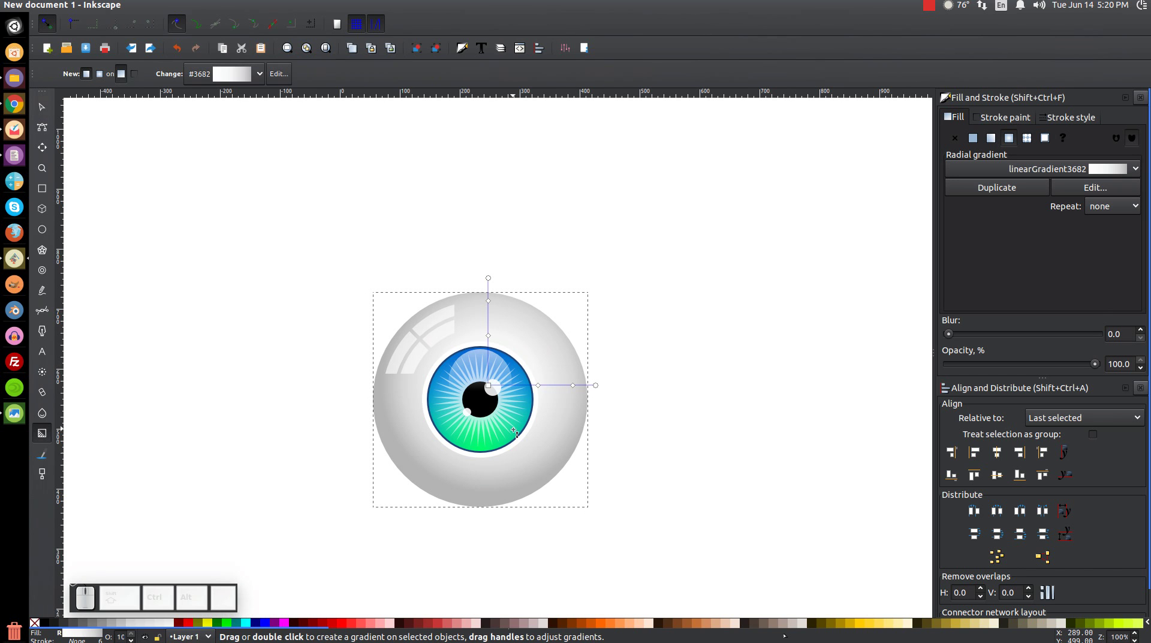
click(601, 387)
drag(1061, 226, 991, 253)
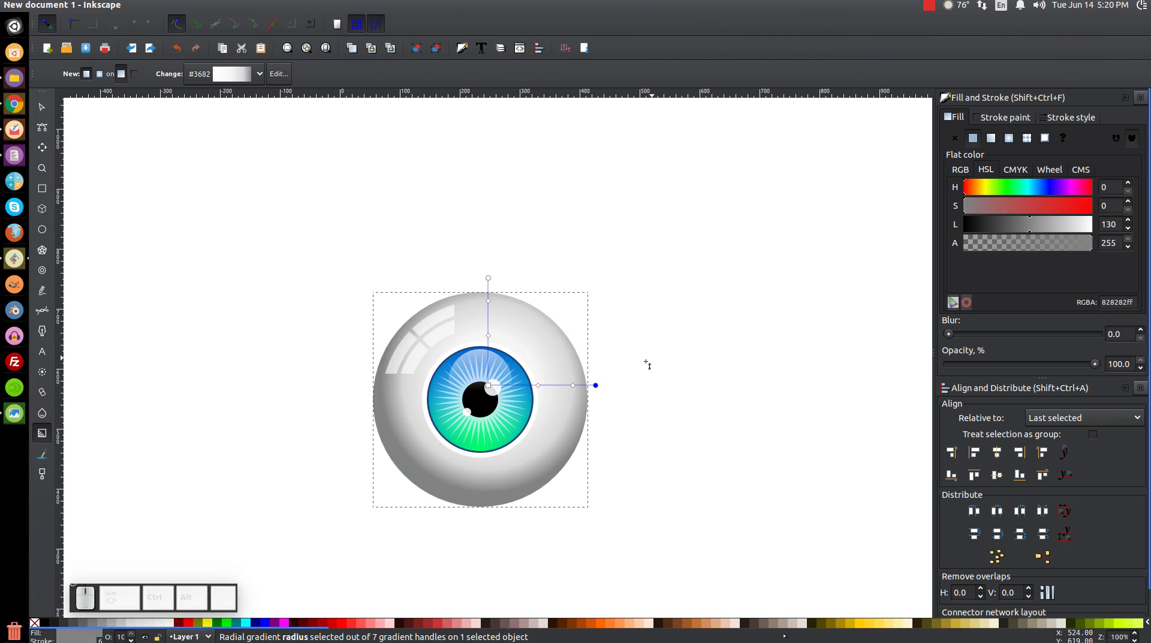
click(578, 384)
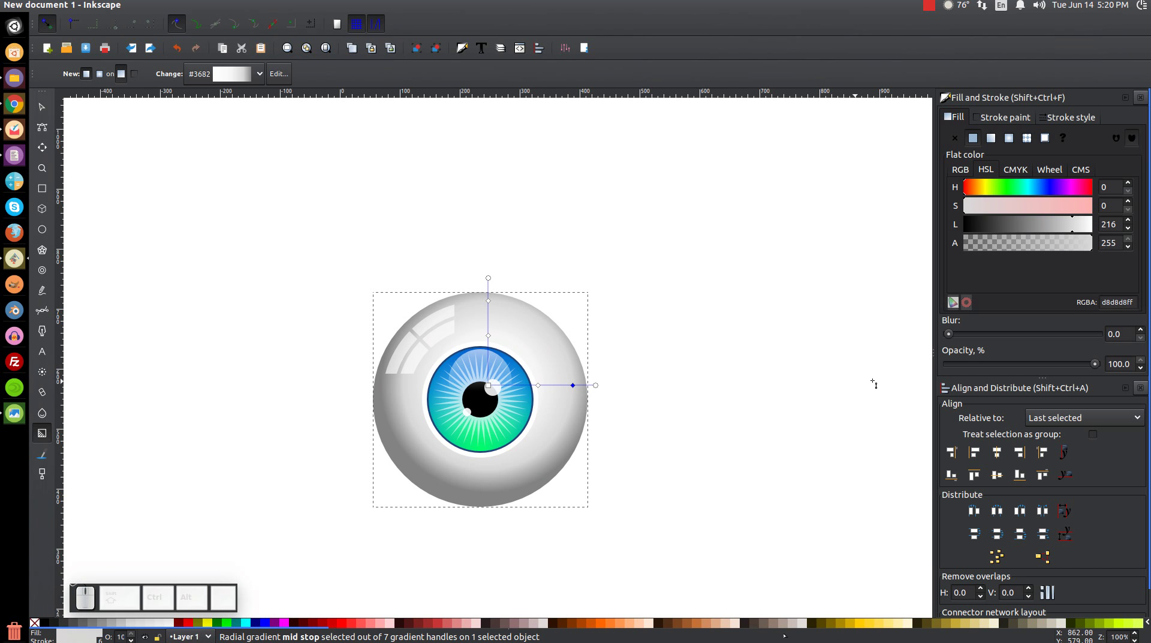
click(1082, 224)
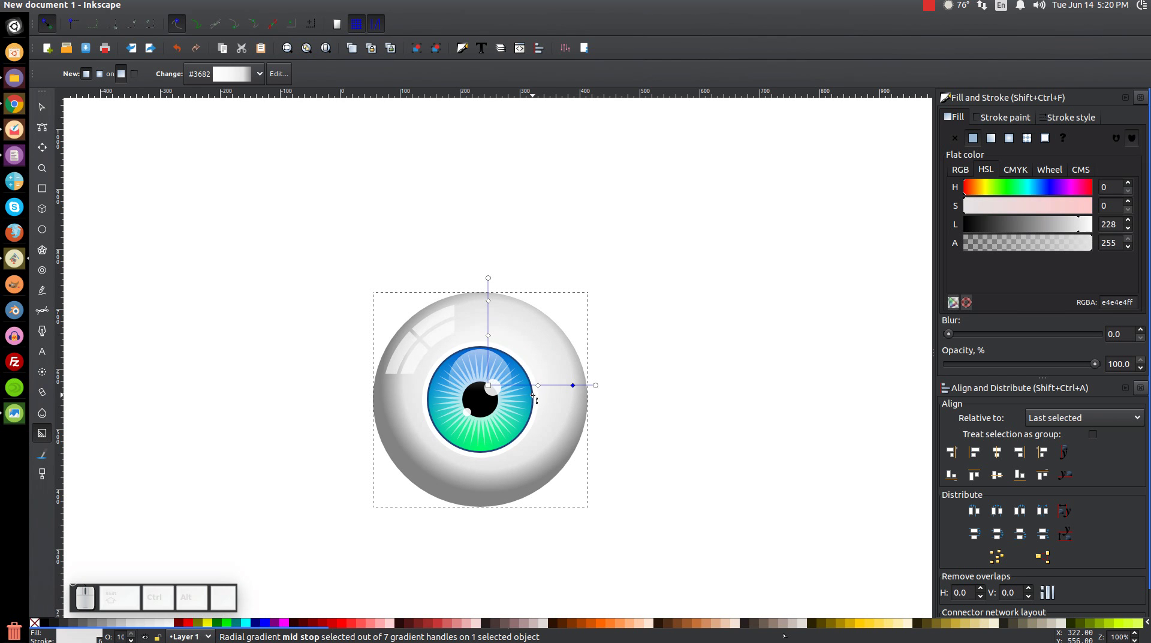
click(543, 385)
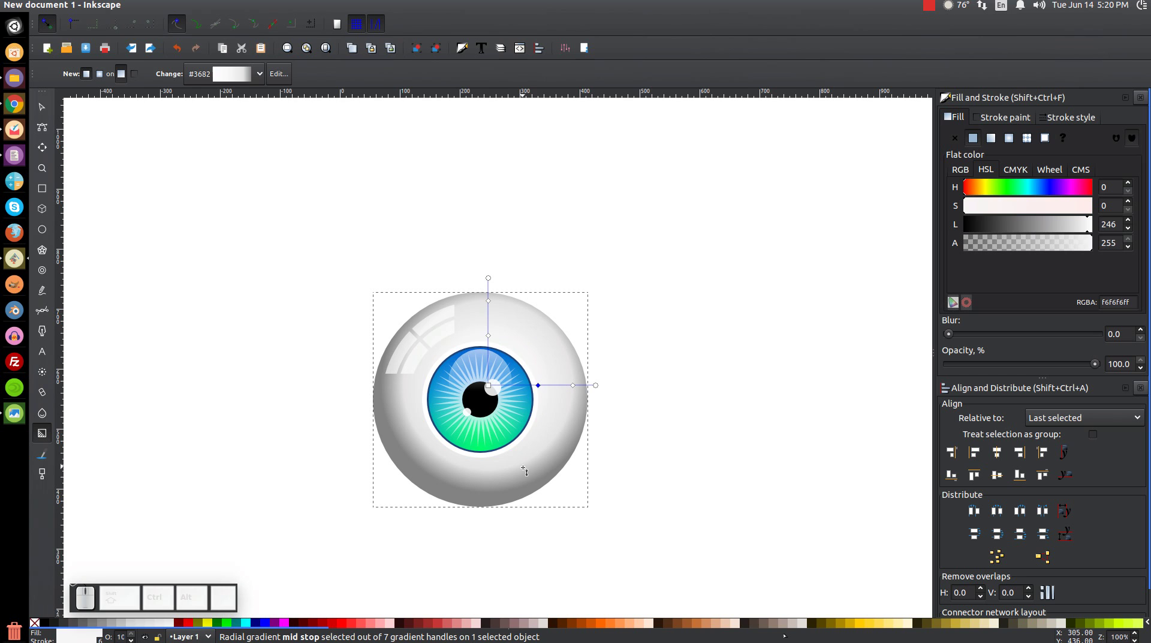
Shift the gradient's bright centre toward the upper left and bring up the canvas edit actions
click(600, 387)
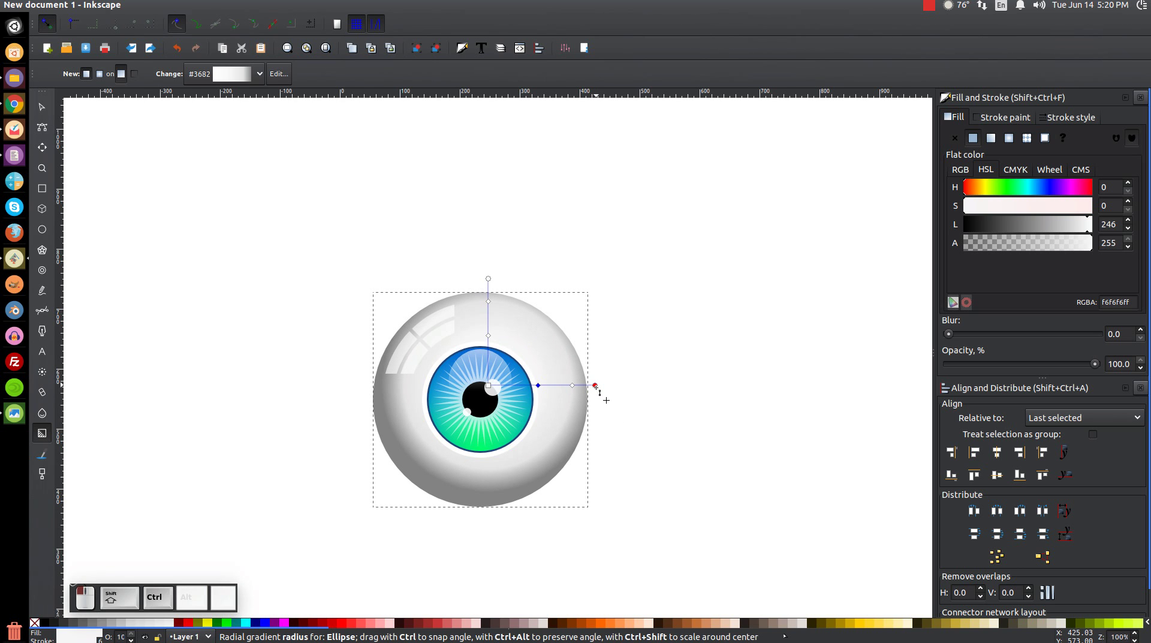
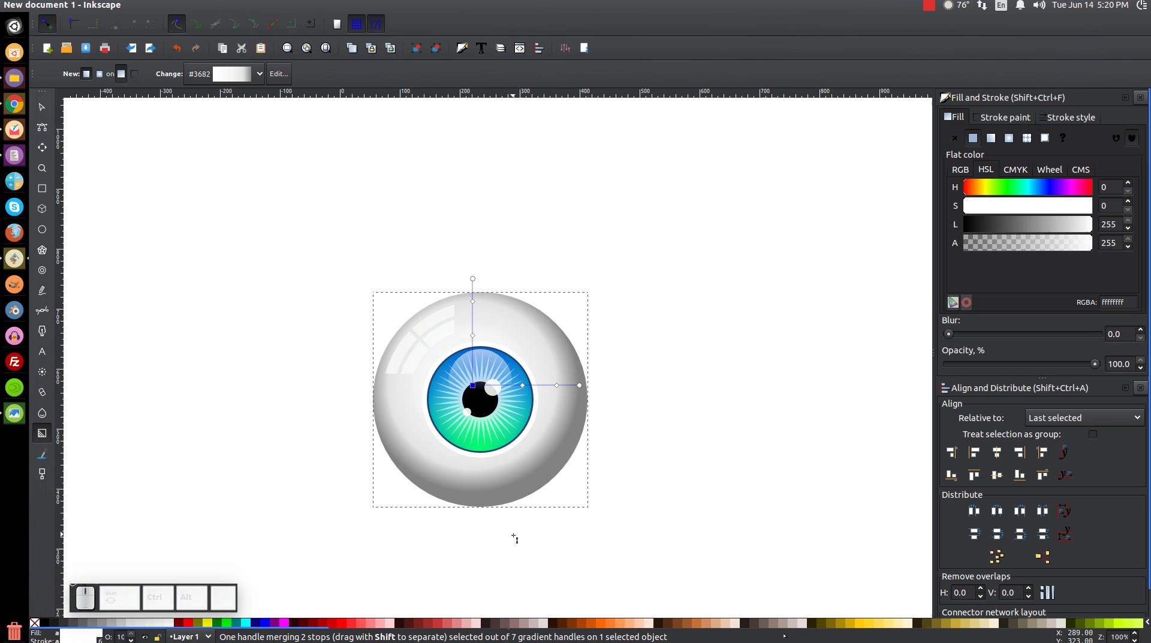
click(47, 107)
scroll(down, 3)
scroll(up, 3)
scroll(down, 3)
scroll(up, 3)
click(563, 361)
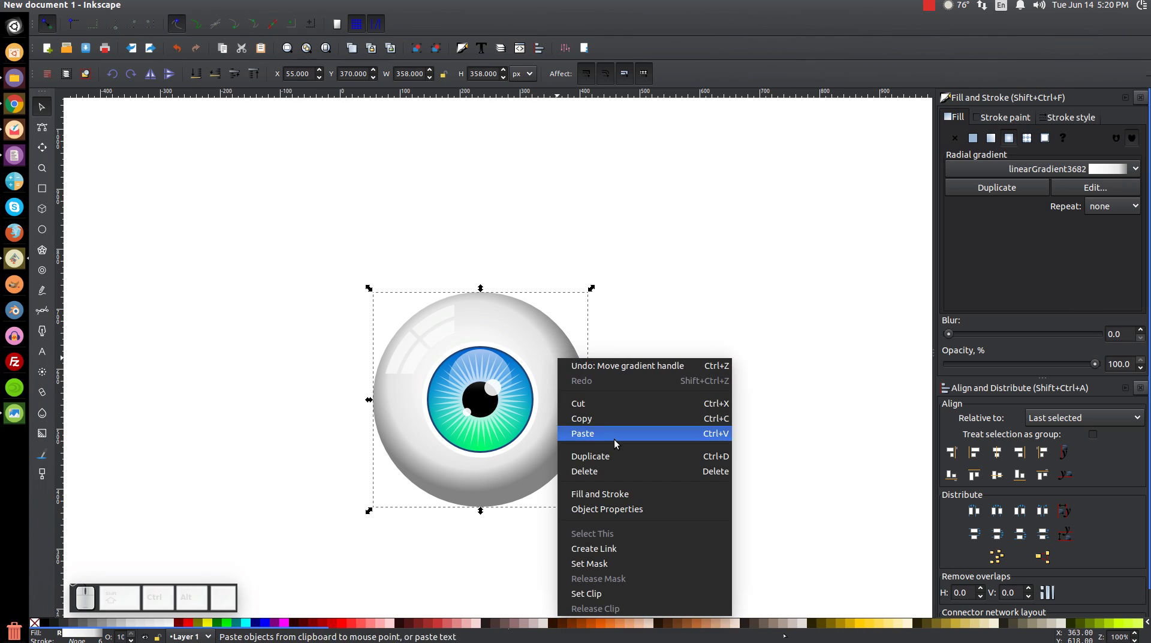
Paste a sphere copy, fill it black, squash it into a flat oval and lower it behind the eyeball
click(607, 458)
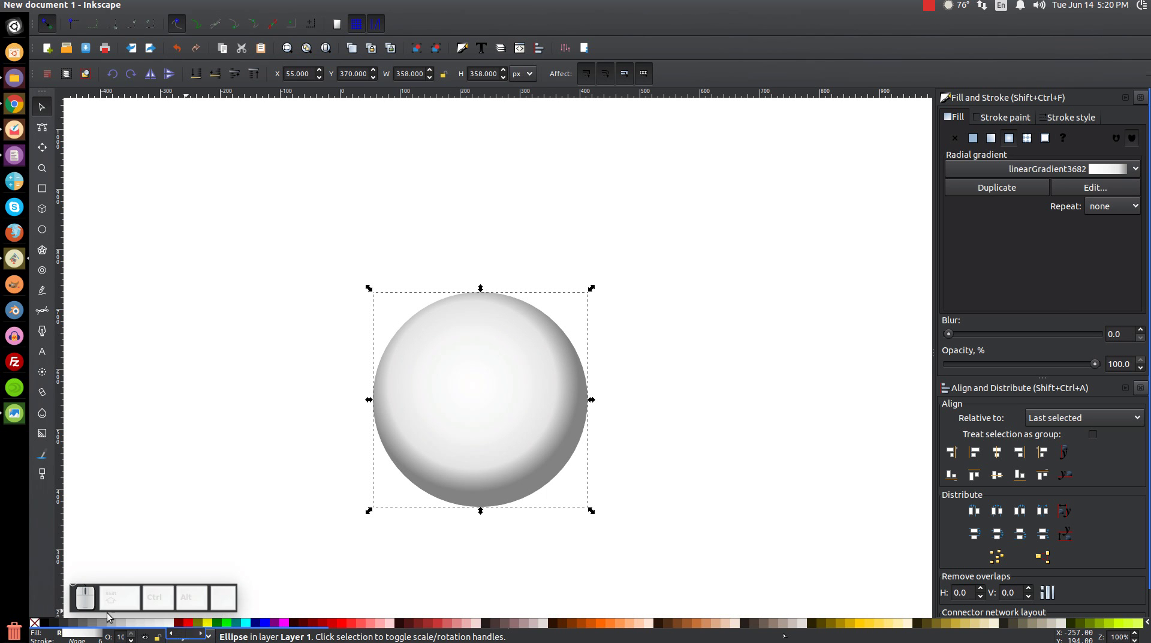
click(49, 627)
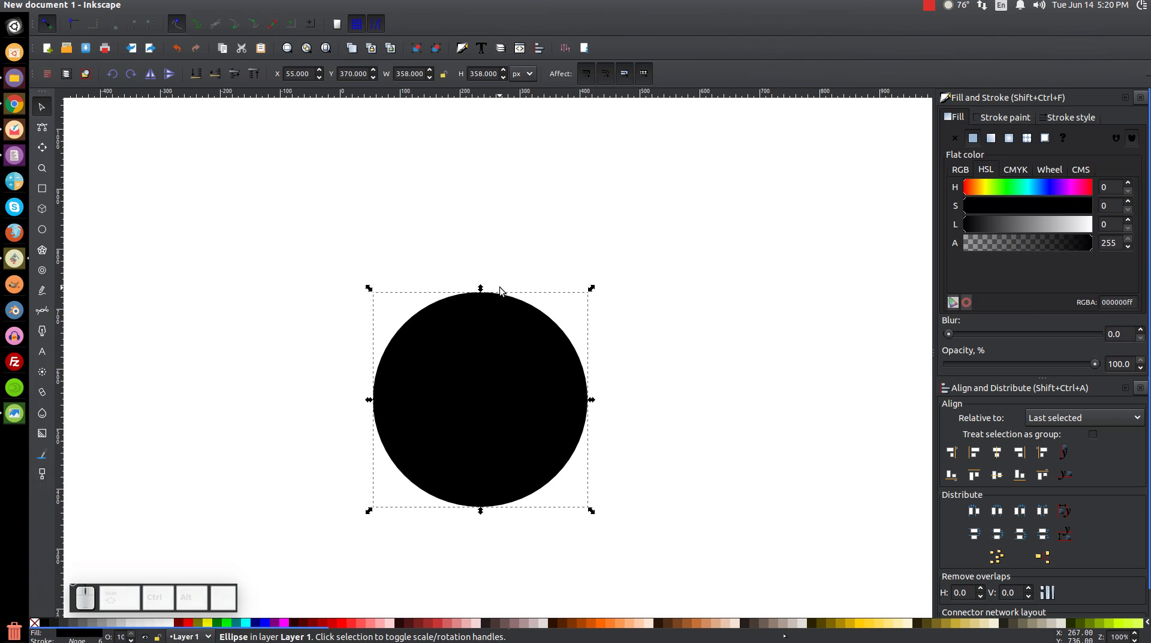
drag(489, 292, 331, 237)
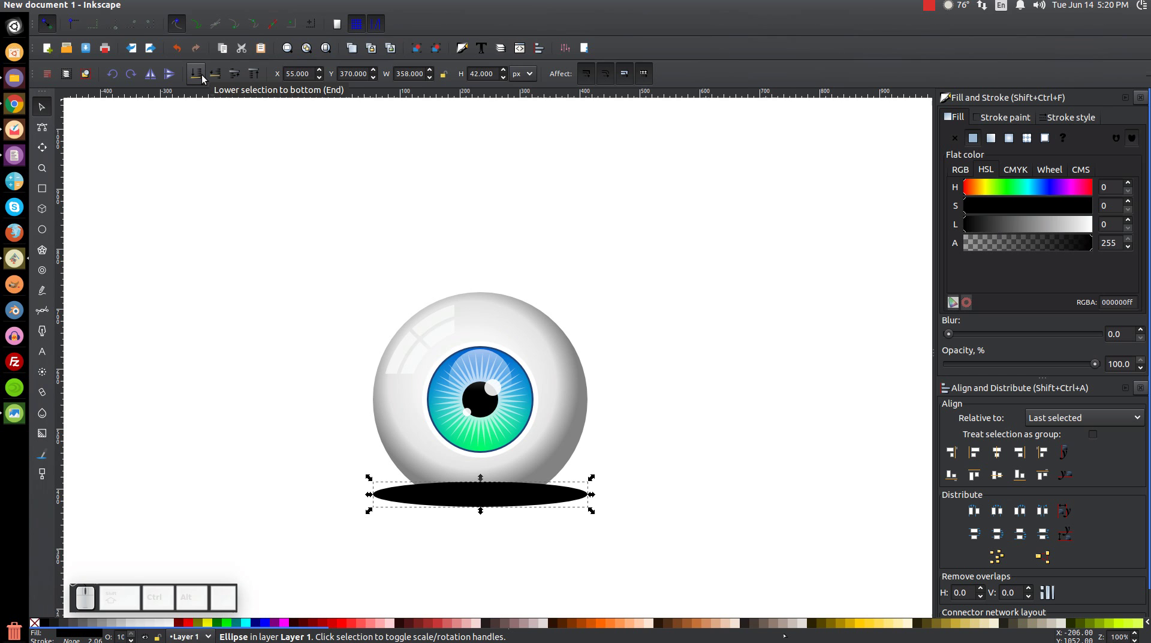
click(208, 78)
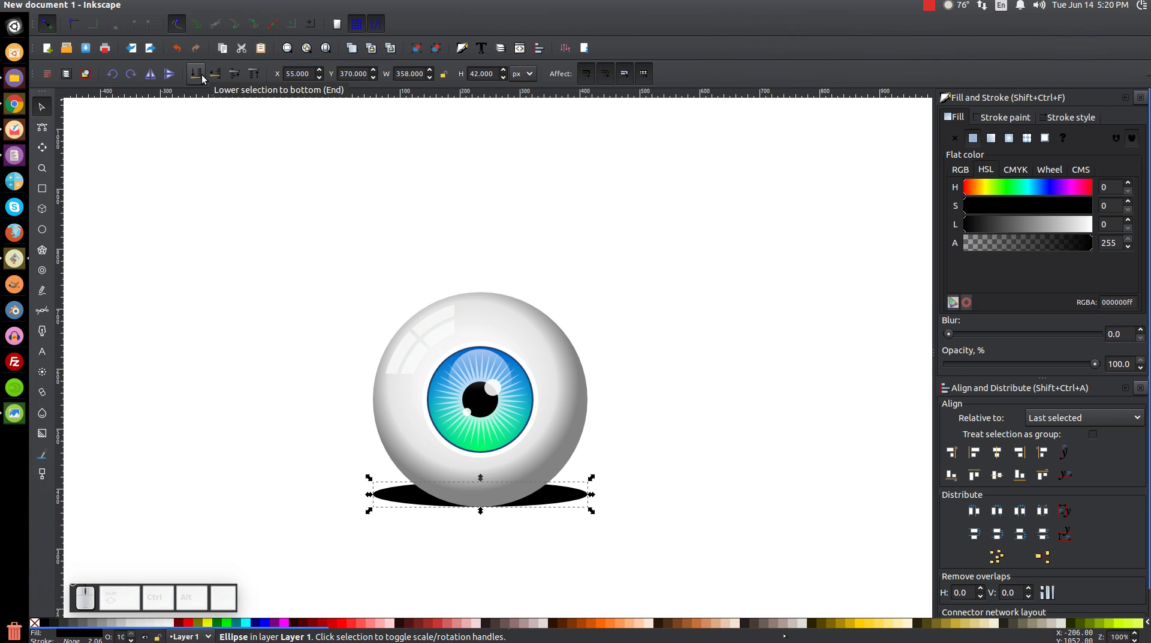
Make the shadow oval semi-transparent and soften it with blur
drag(1103, 369, 1033, 371)
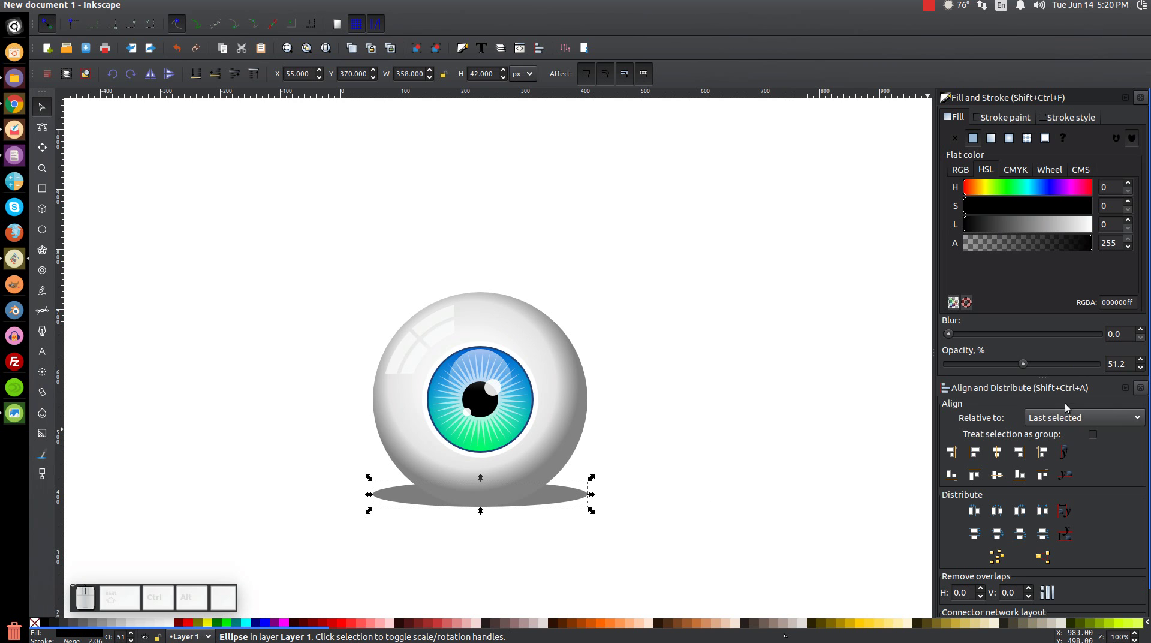
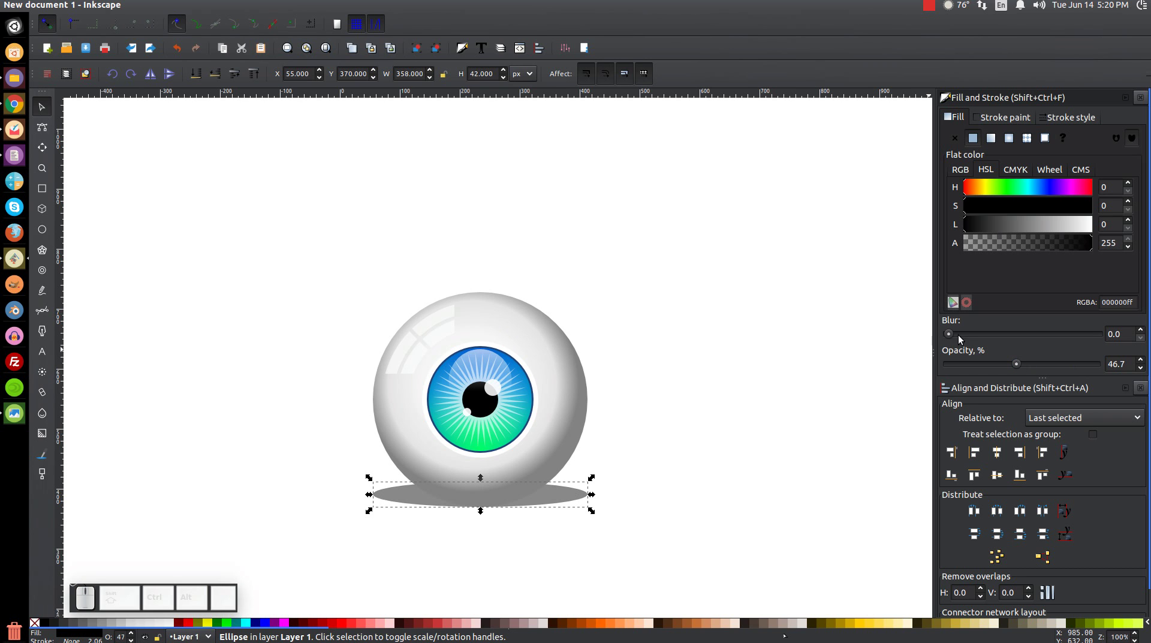
click(957, 336)
click(959, 336)
click(968, 338)
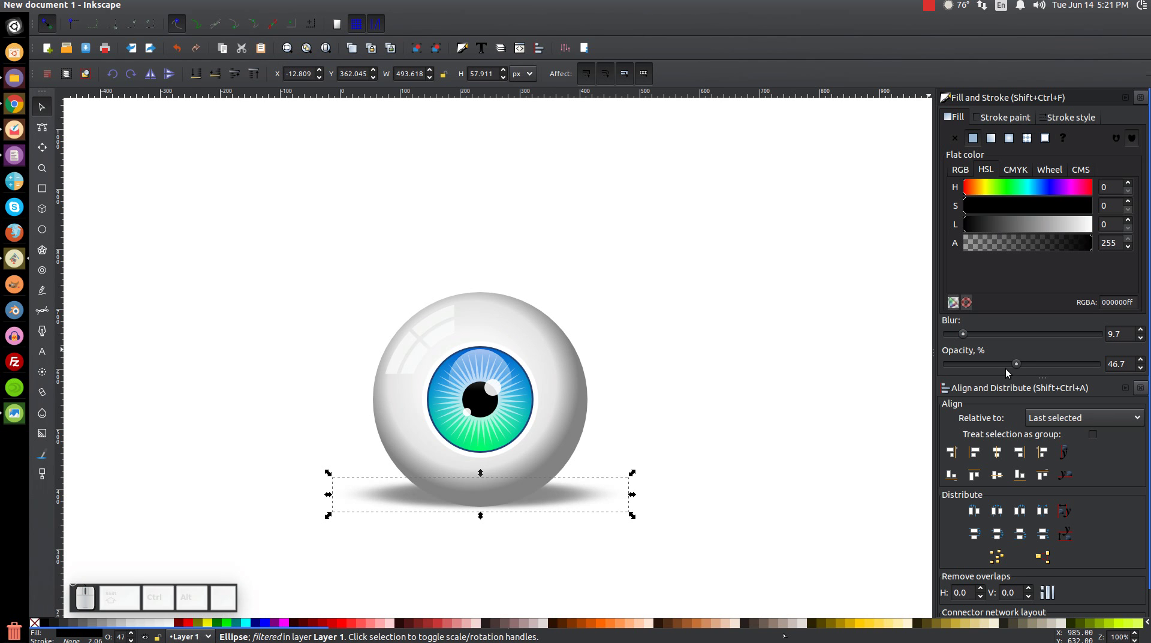
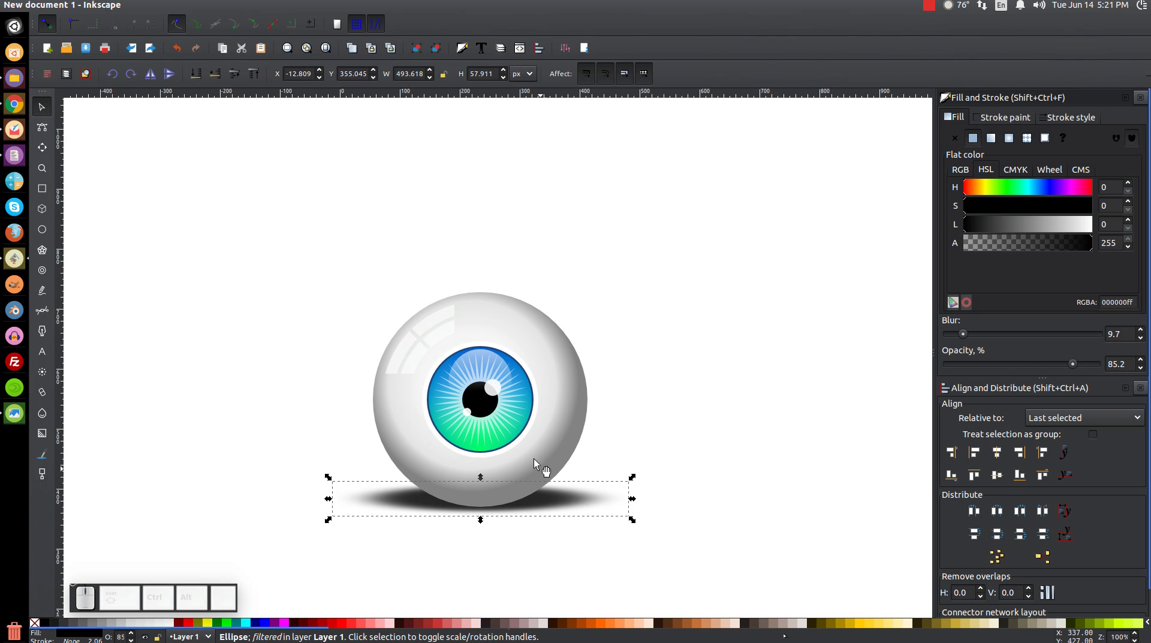
Raise the eyeball slightly above its shadow
drag(637, 524, 560, 520)
drag(547, 503, 685, 522)
scroll(down, 3)
scroll(up, 3)
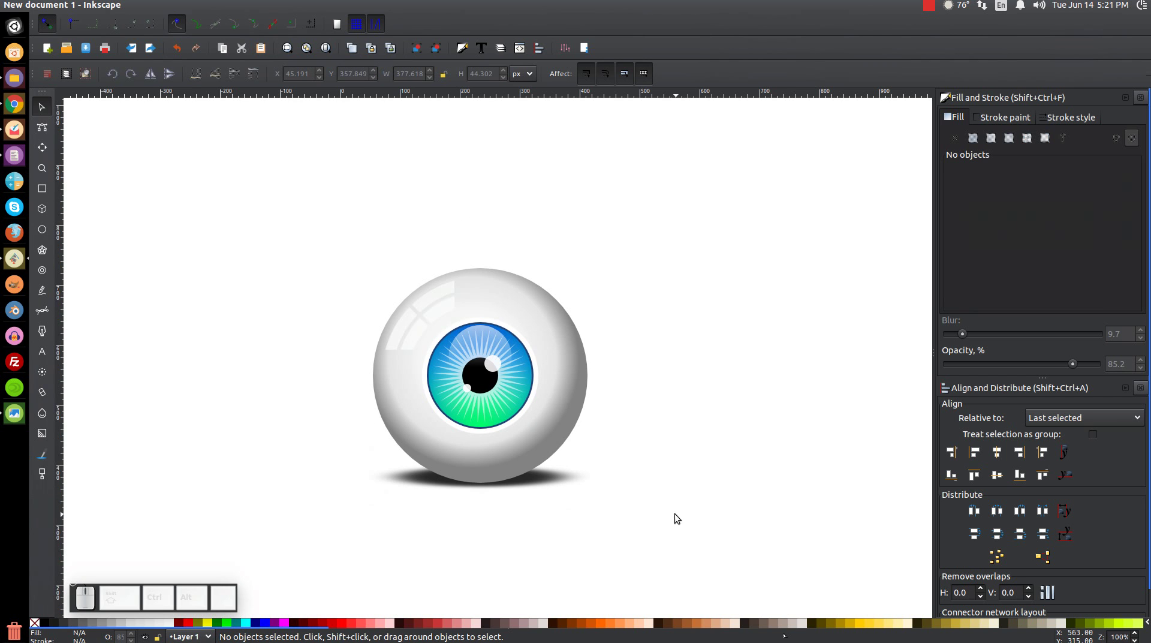
Select the iris and pupil assembly and enlarge it to about 220 px
drag(660, 450, 411, 316)
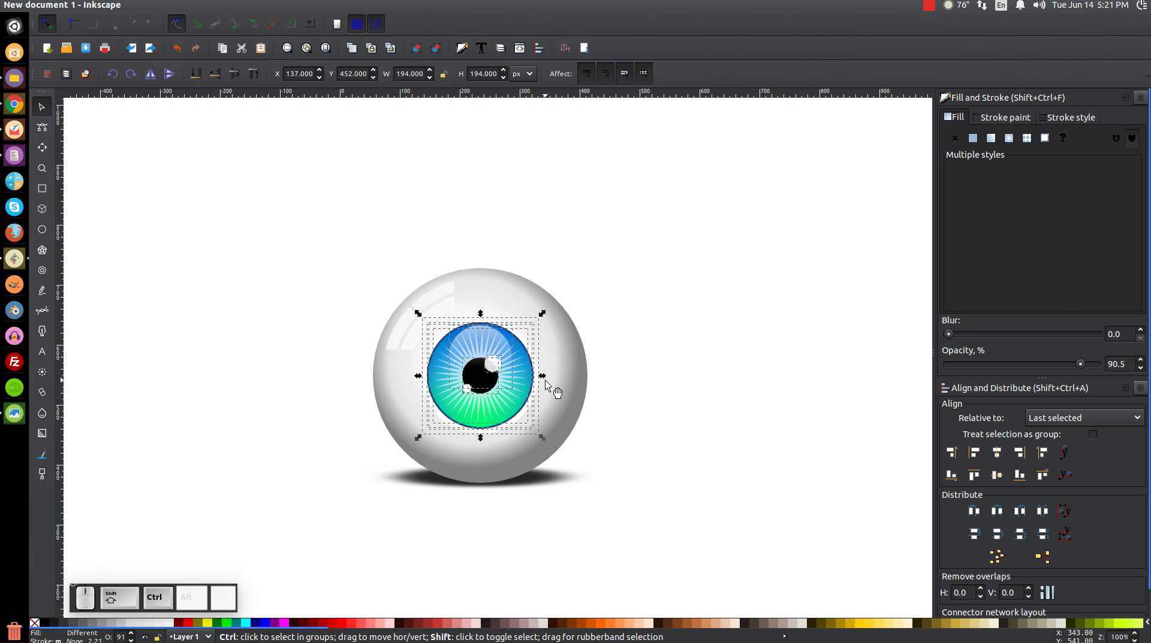
drag(546, 379, 739, 409)
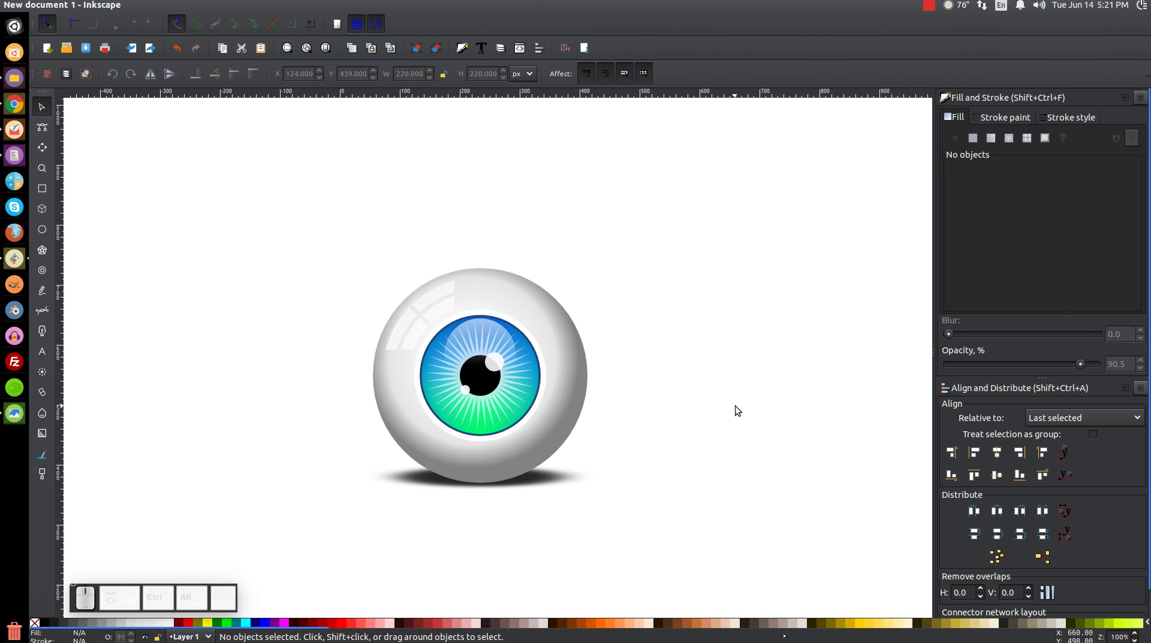